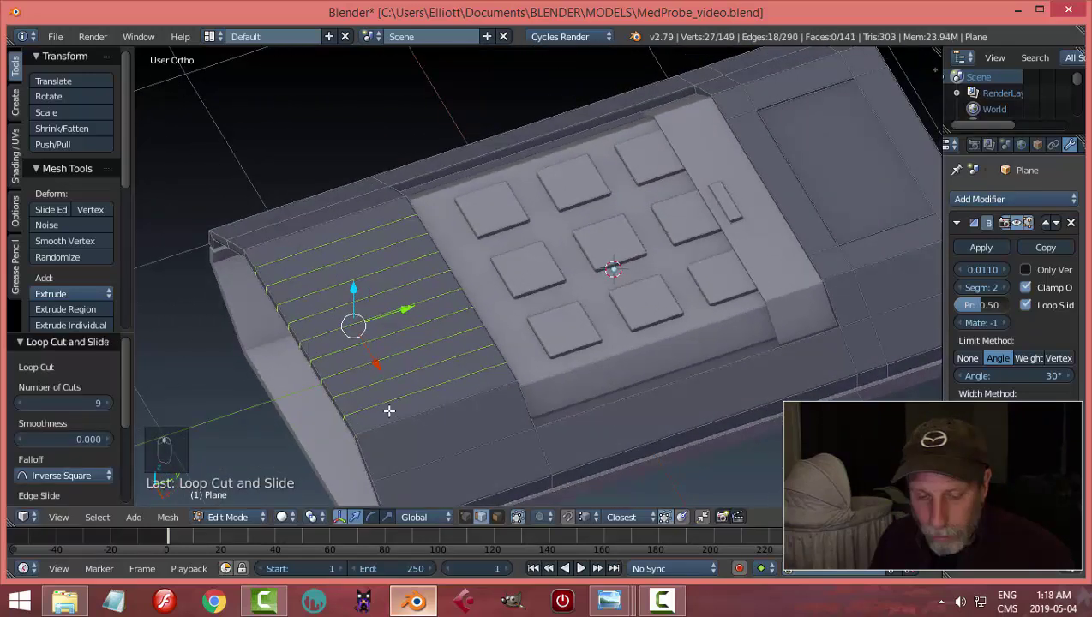
- Loop cut the flat area in front of the keypad into a grid of small square faces
key("ctrl+r")
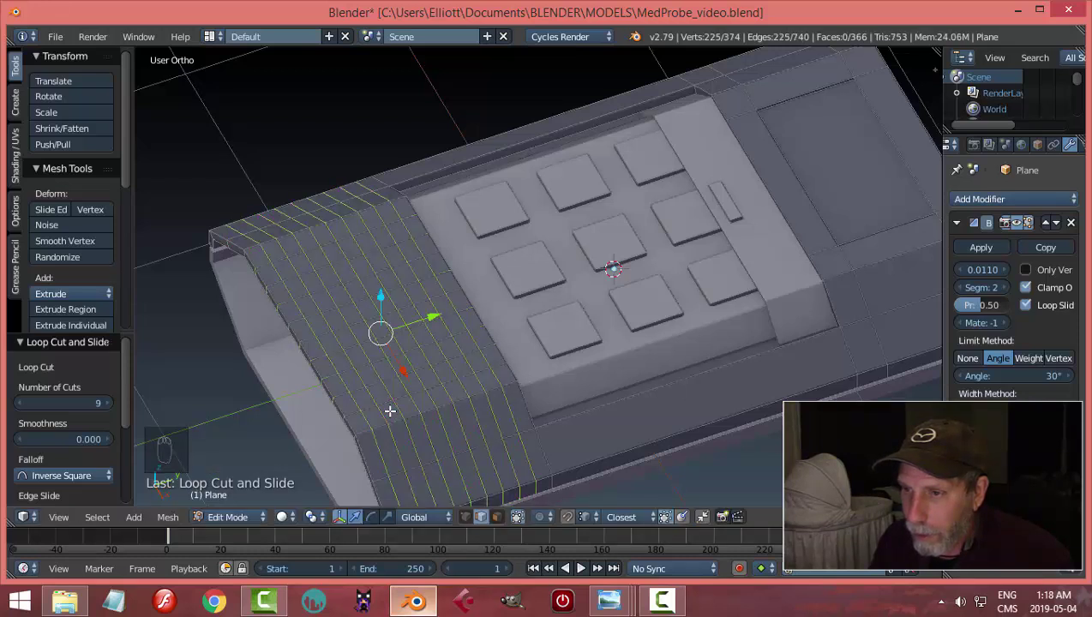
key("a")
key("ctrl+Tab")
key("KP_7")
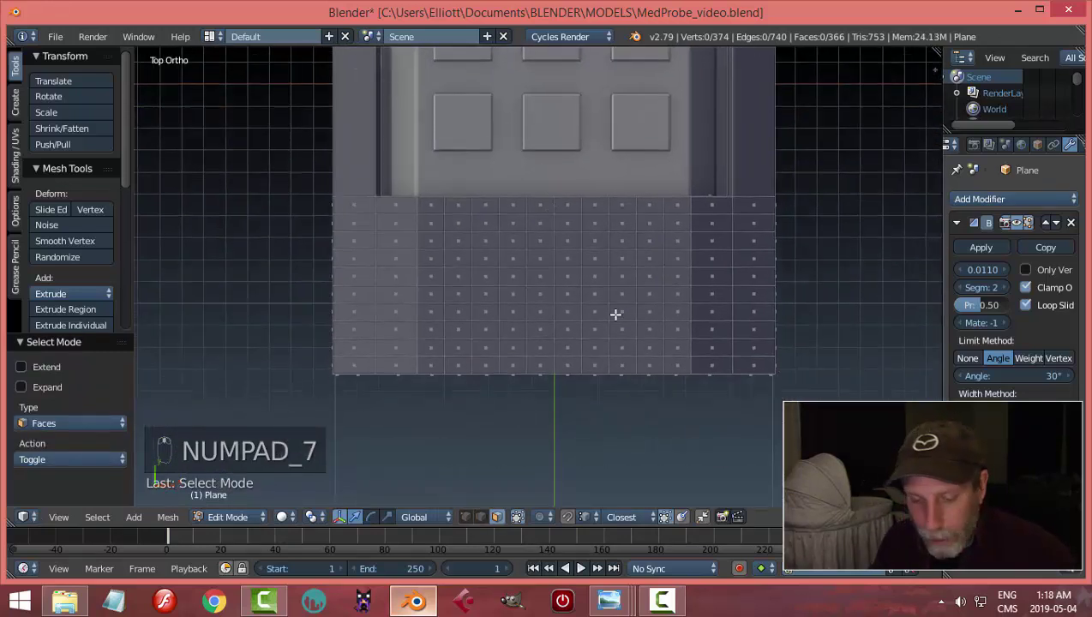
key("c")
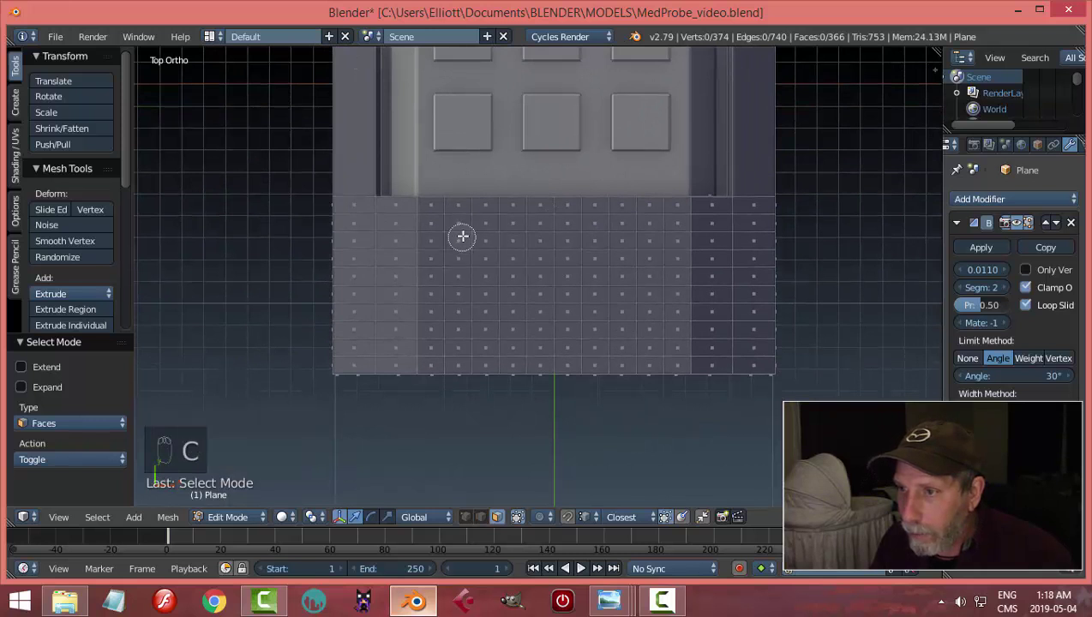
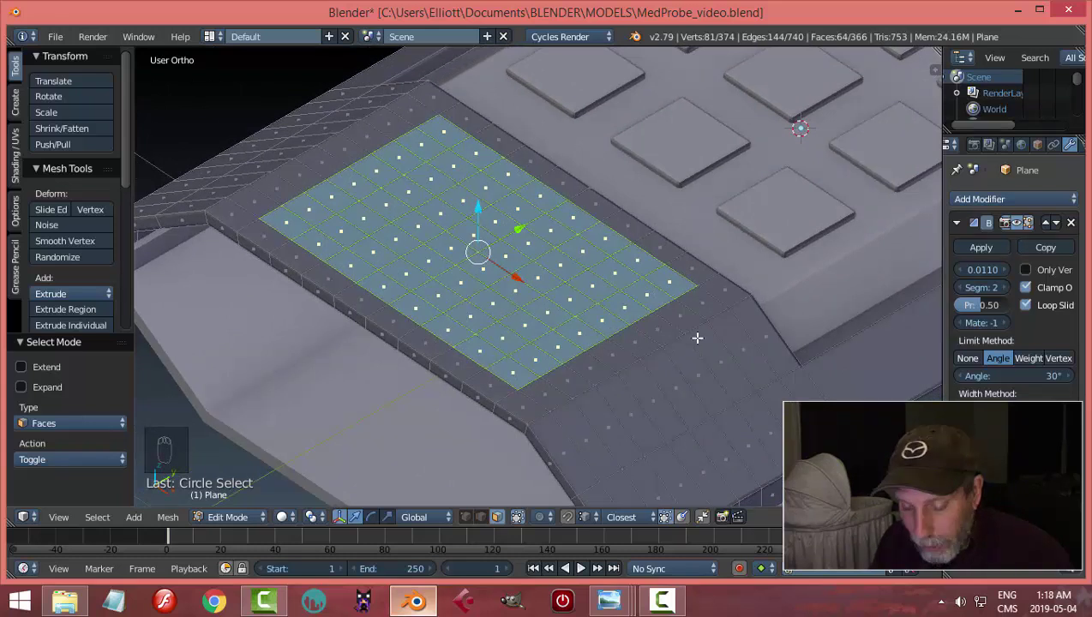
- Inset each grid square individually and extrude them inward into recessed vent holes
key("i")
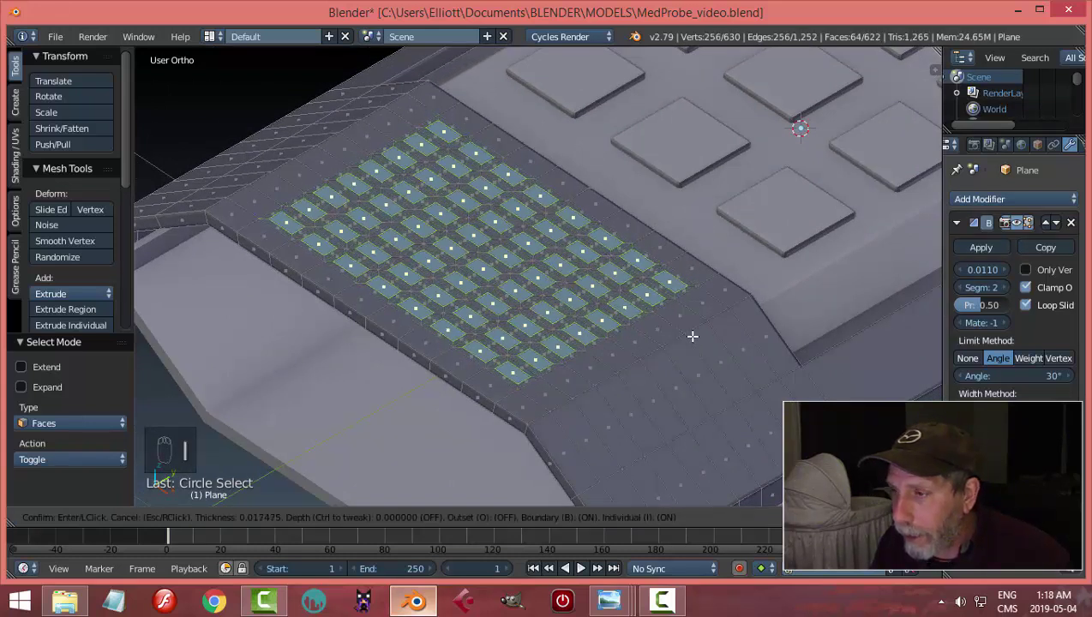
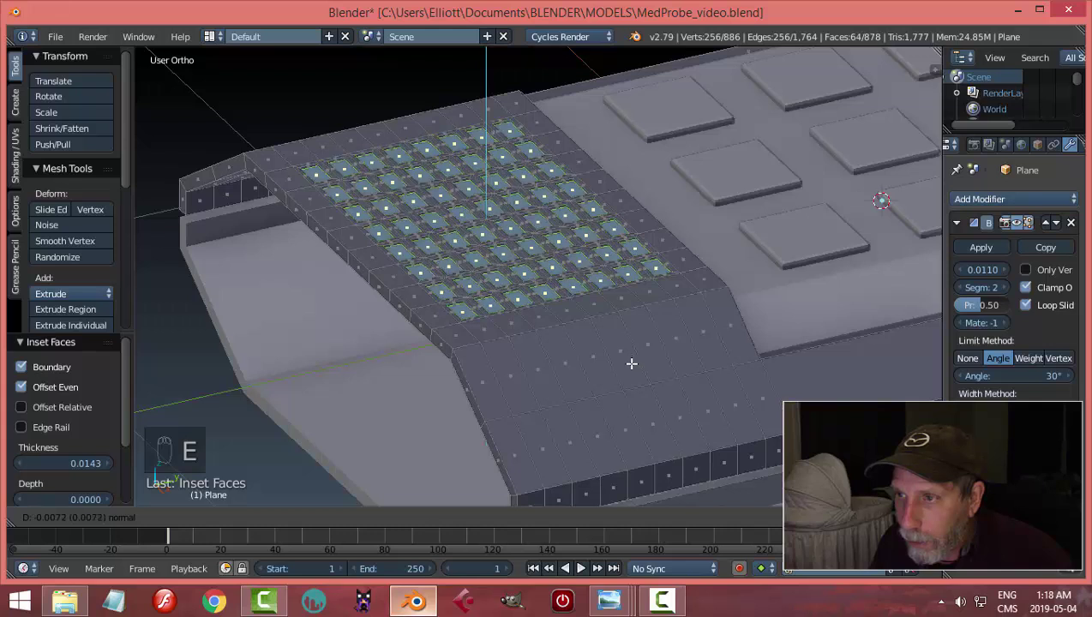
key("Tab")
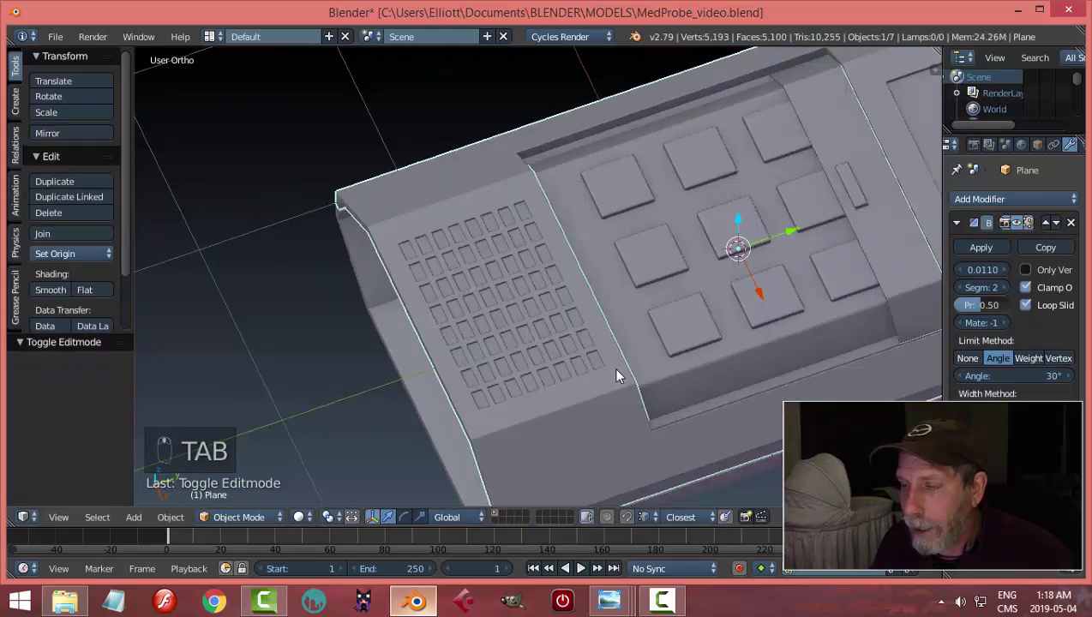
- Add a horizontal loop cut running along the length of the probe body's side
middle_click(625, 355)
key("a")
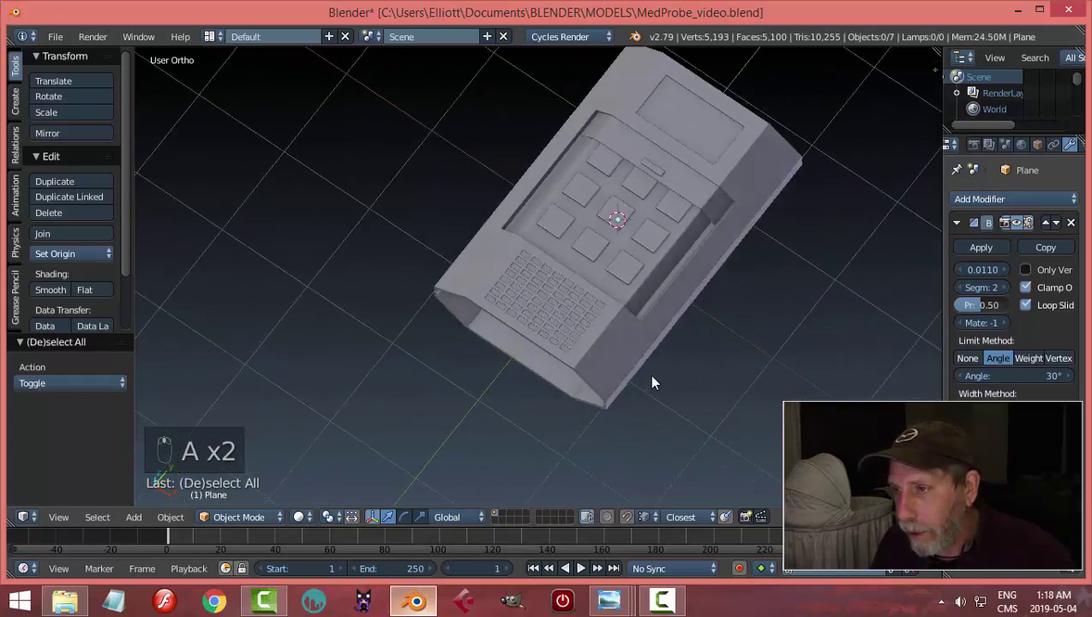
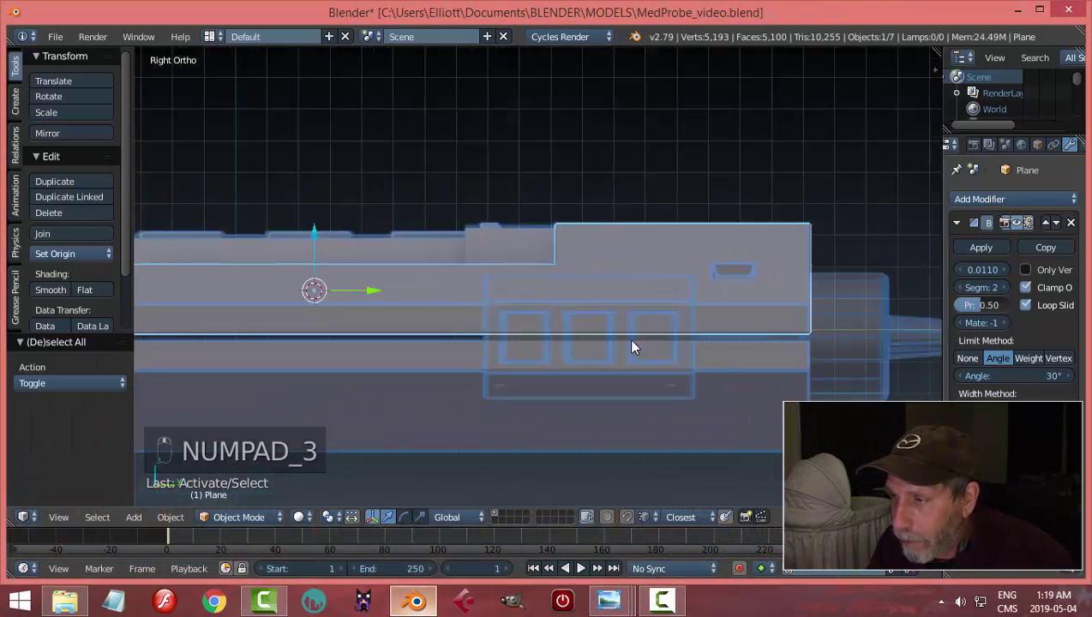
middle_click(782, 302)
key("Tab")
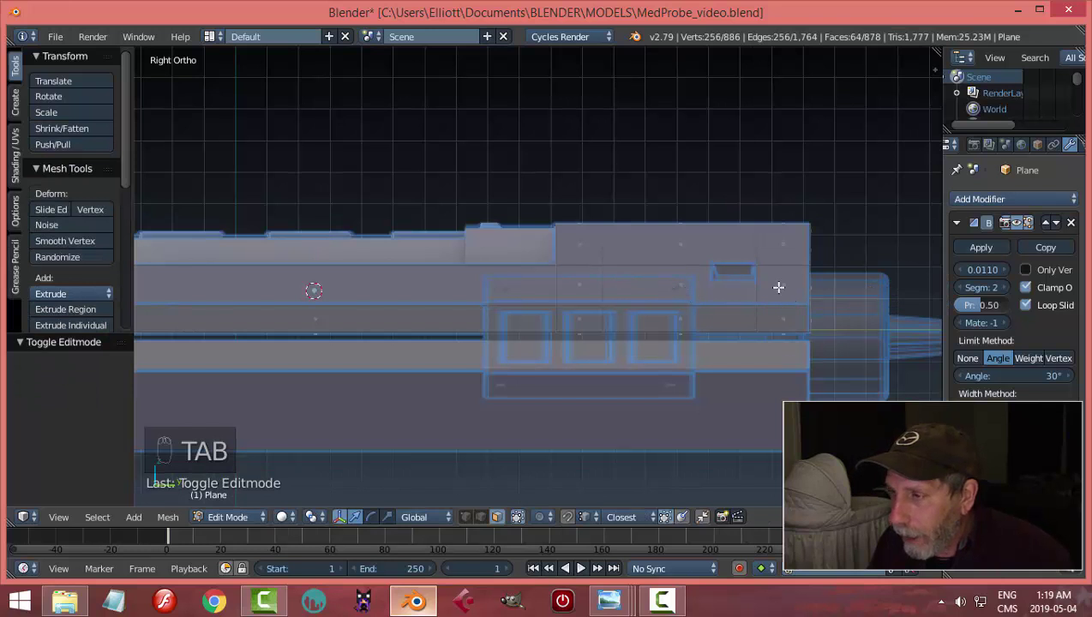
key("ctrl+r")
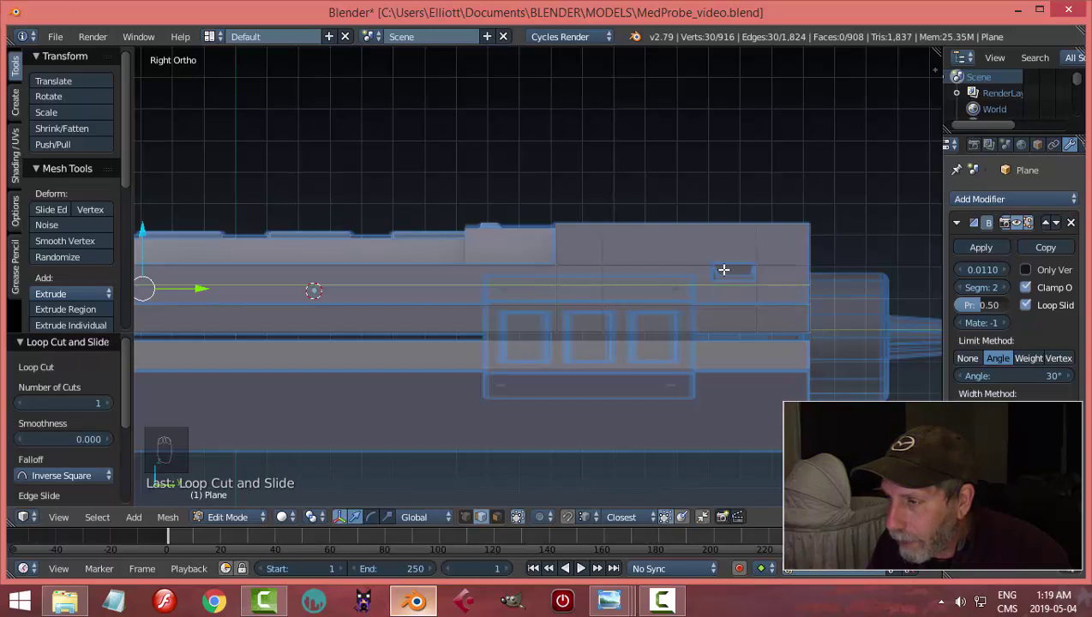
key("ctrl+r")
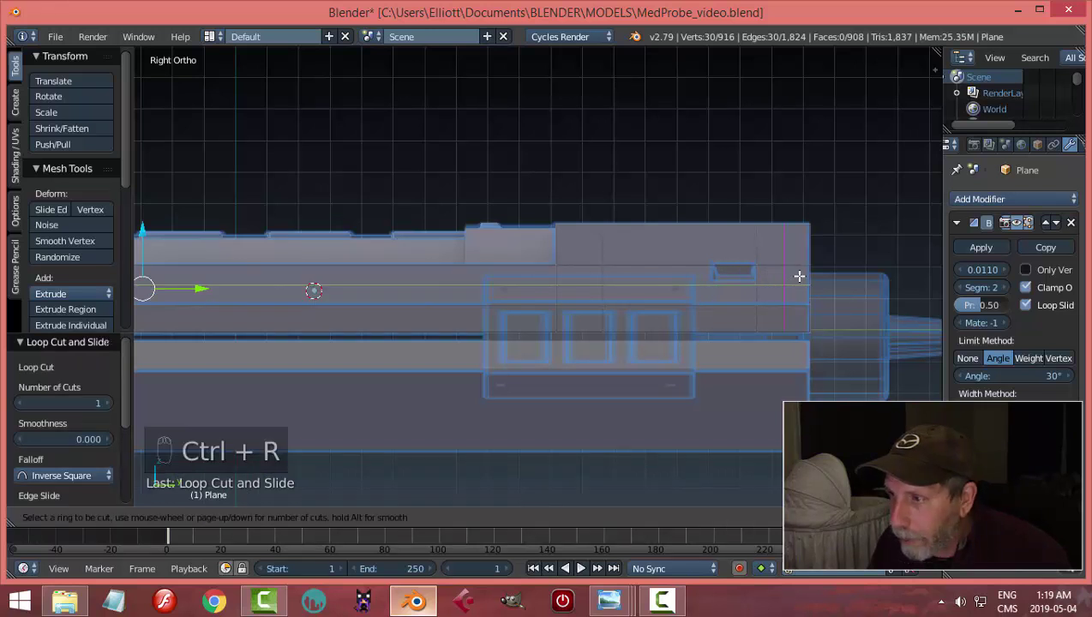
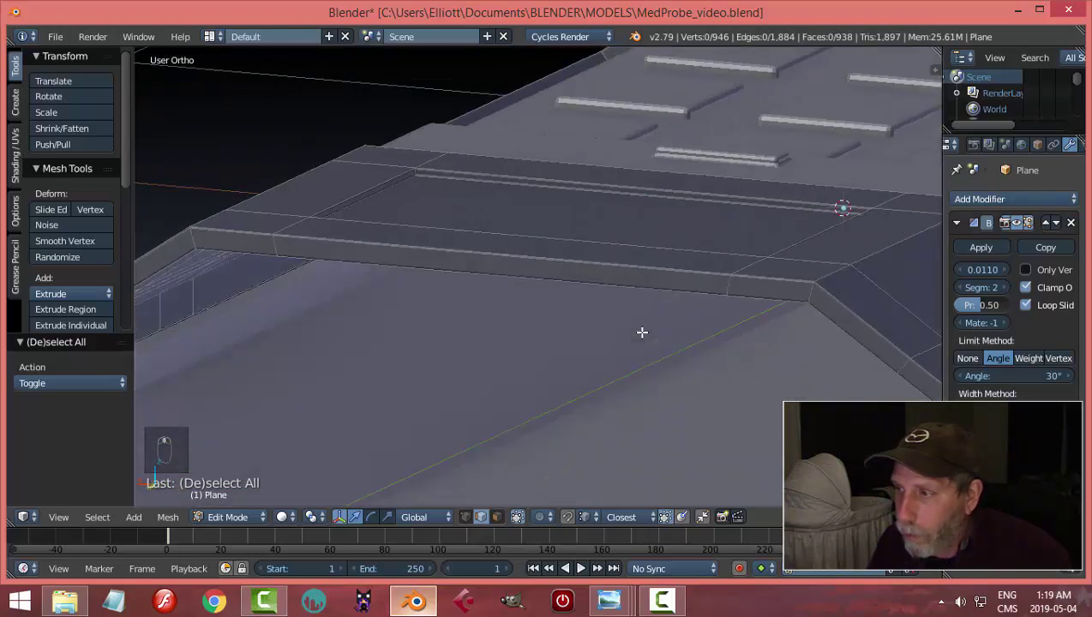
- Add two short edge loops across the sloped end of the body's raised ledge
key("ctrl+r")
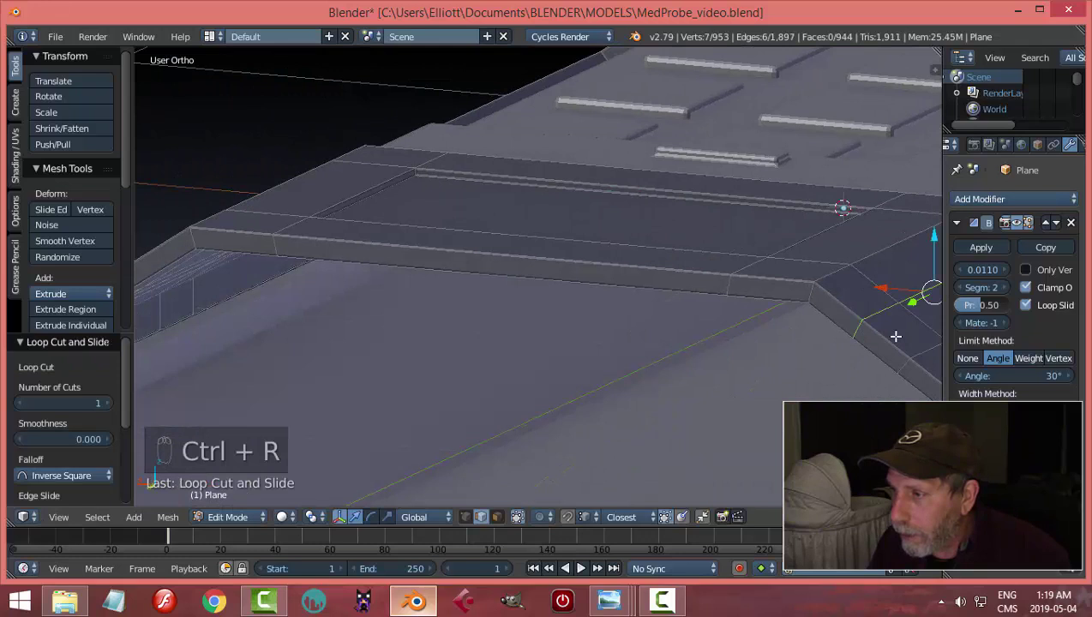
key("ctrl+r")
key("a")
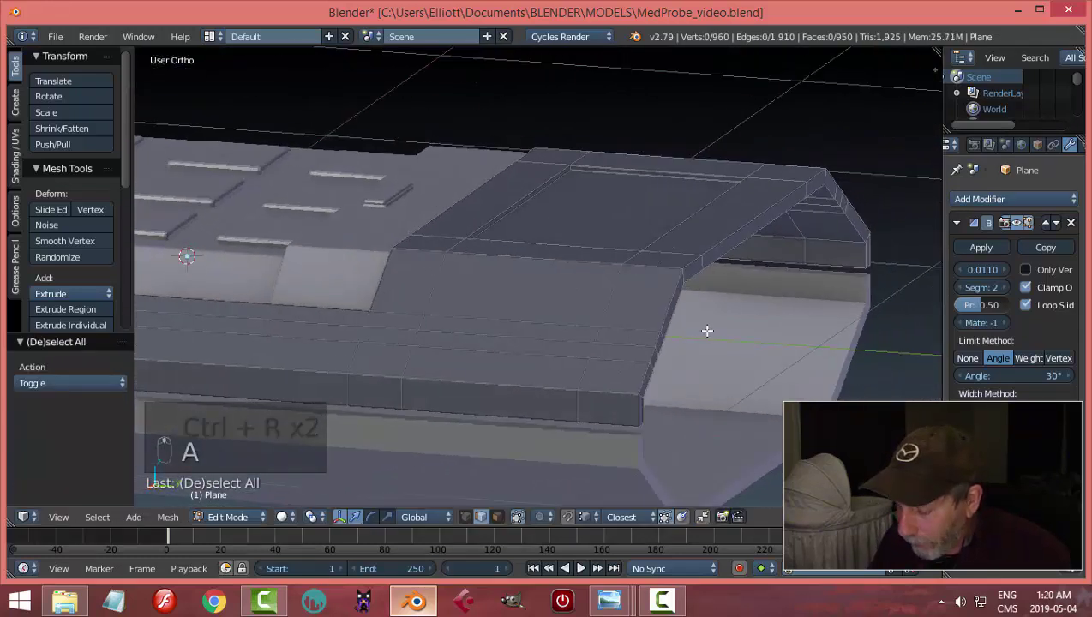
key("KP_3")
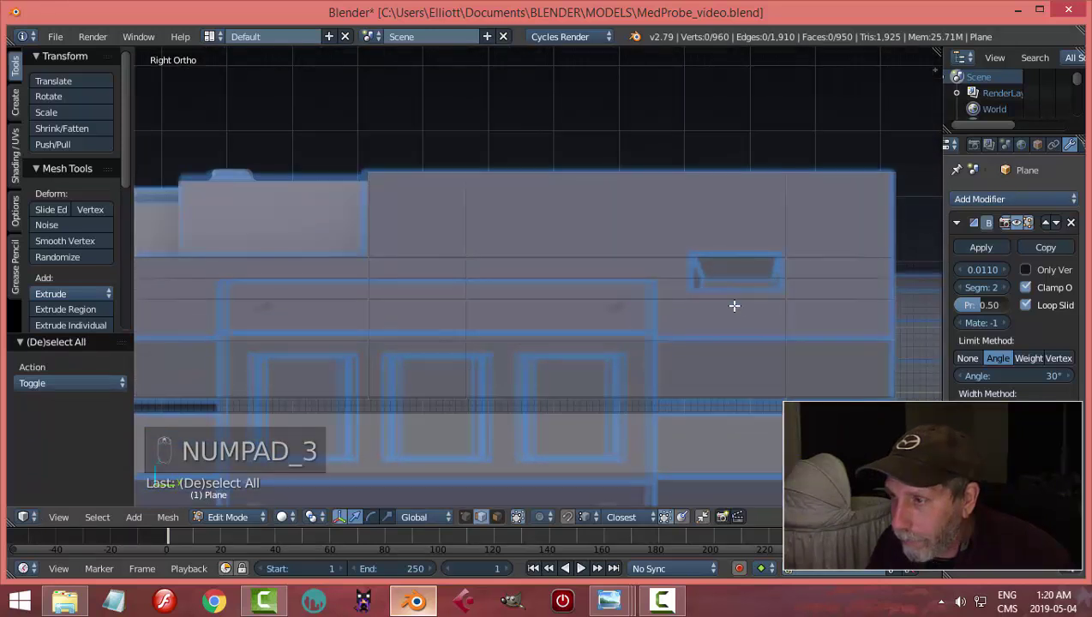
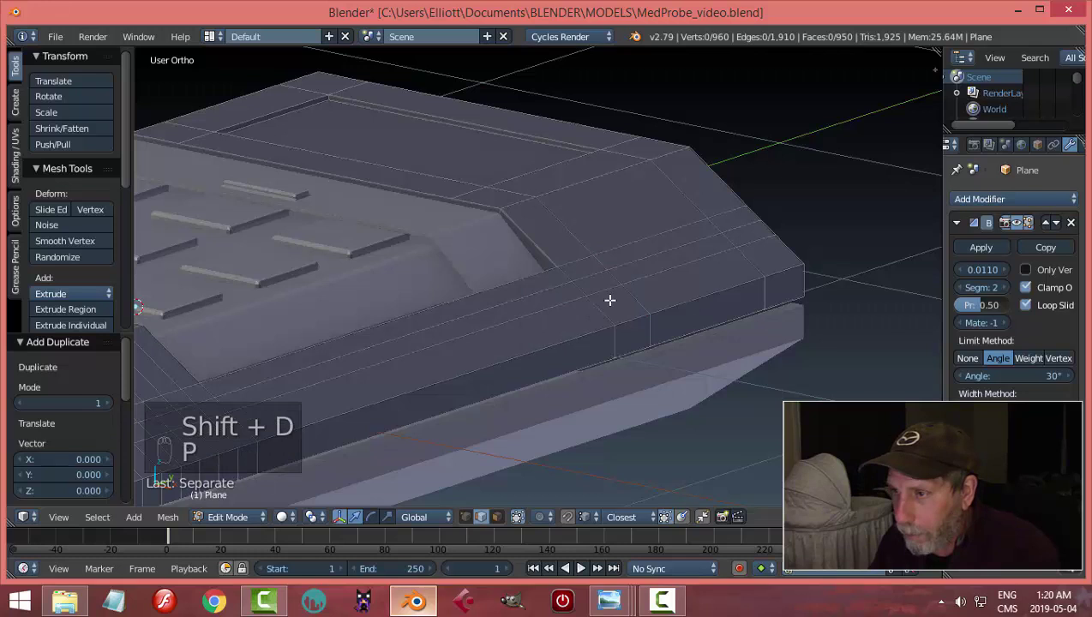
- Separate a piece into new object Plane.007 and set its origin to its geometry
key("Tab")
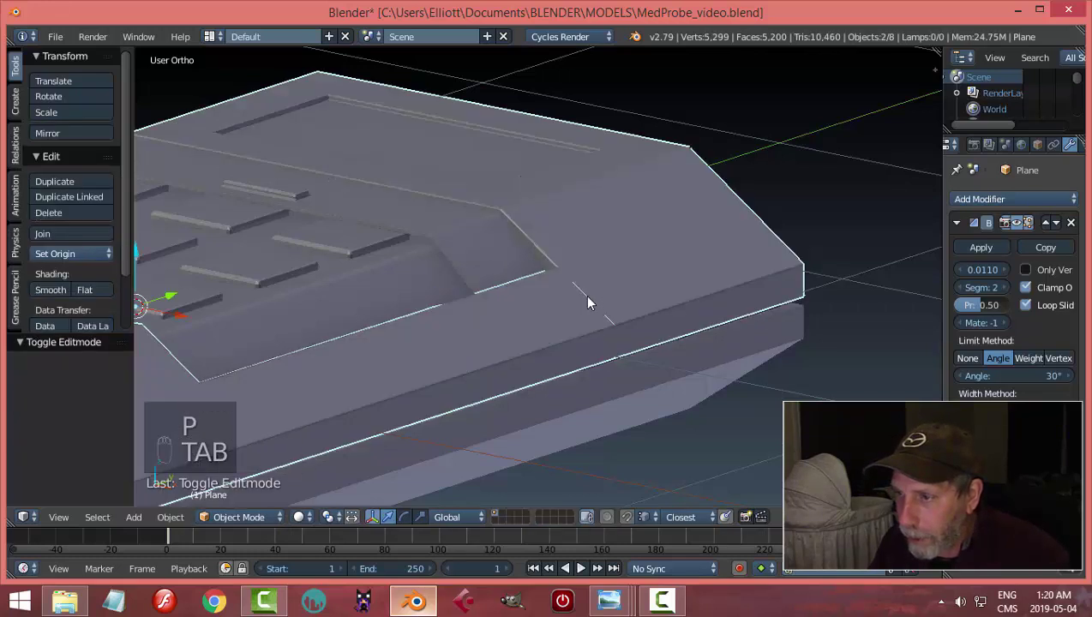
left_click_drag(239, 334, 525, 344)
right_click(650, 350)
middle_click(525, 343)
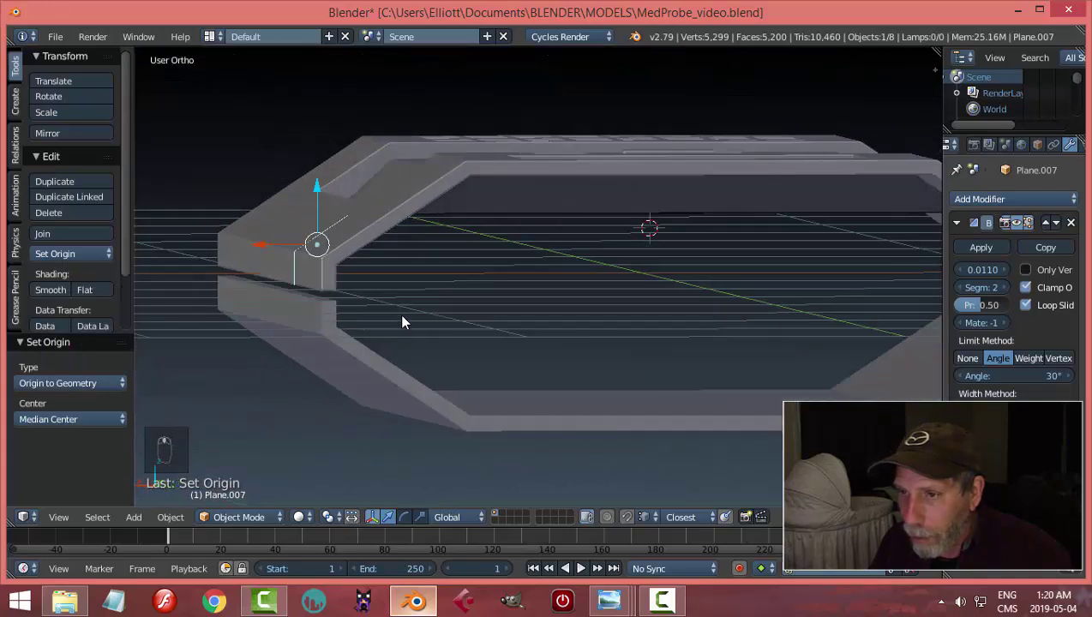
key("Tab")
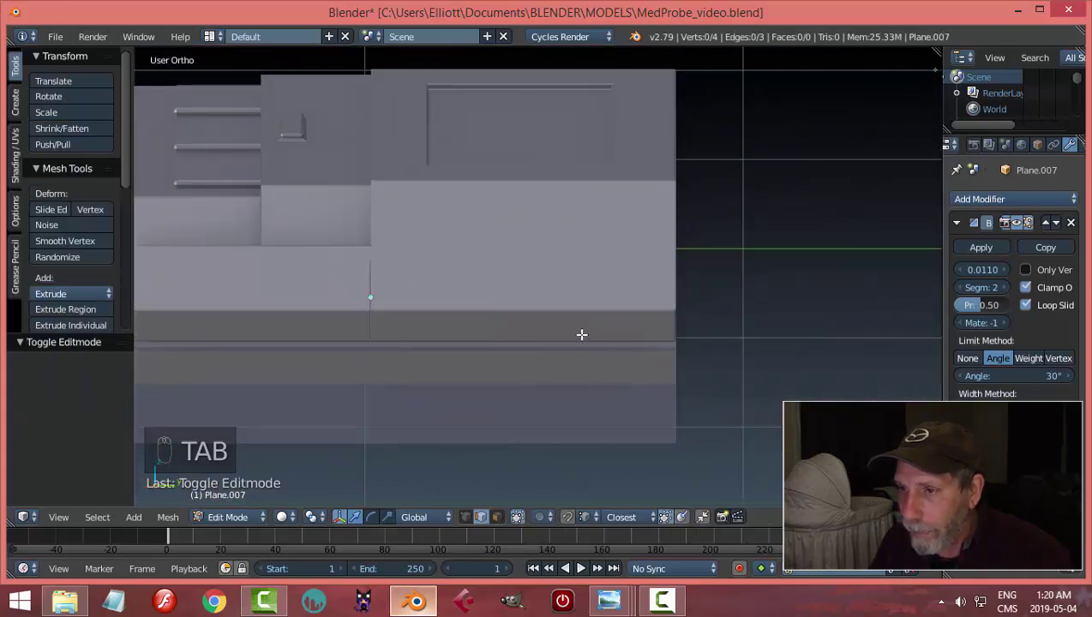
key("a")
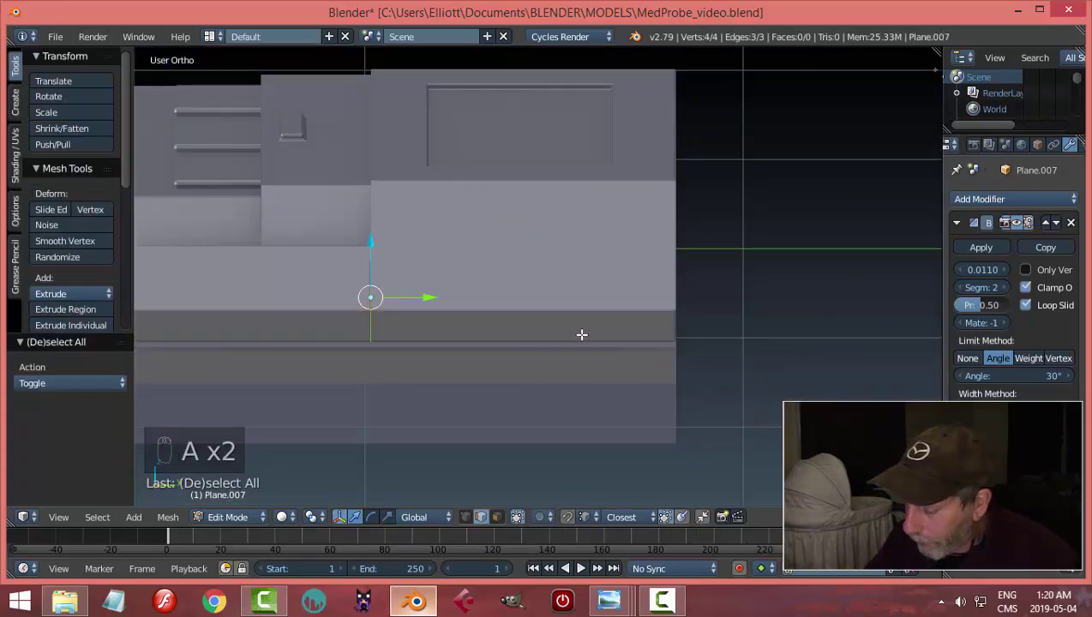
key("KP_3")
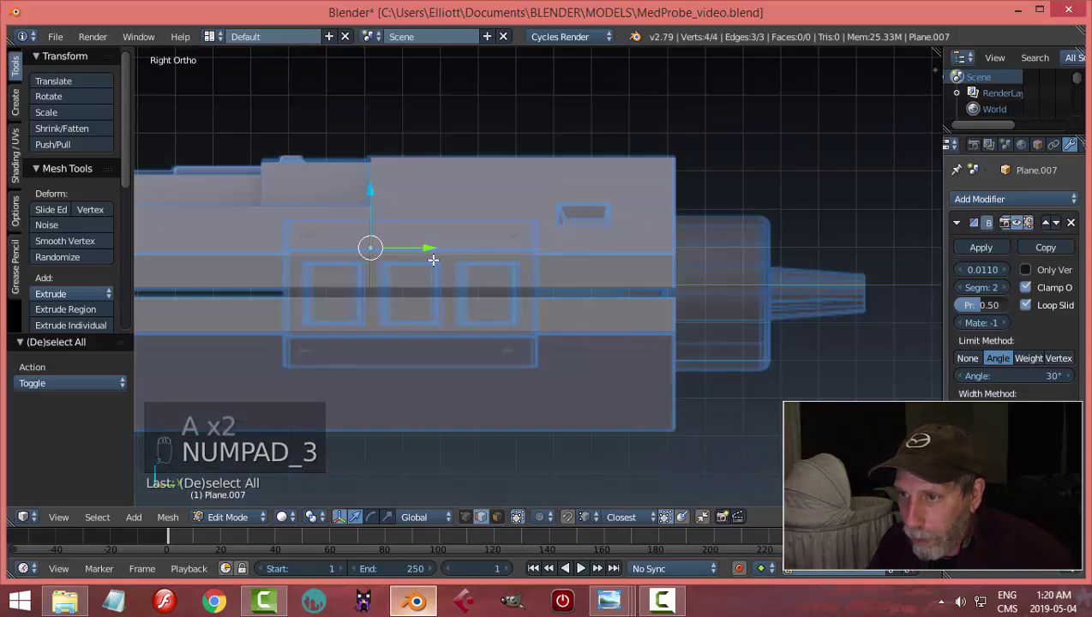
- Extrude the piece's outline along Z, fill it and give the side button panel thickness
left_click(435, 244)
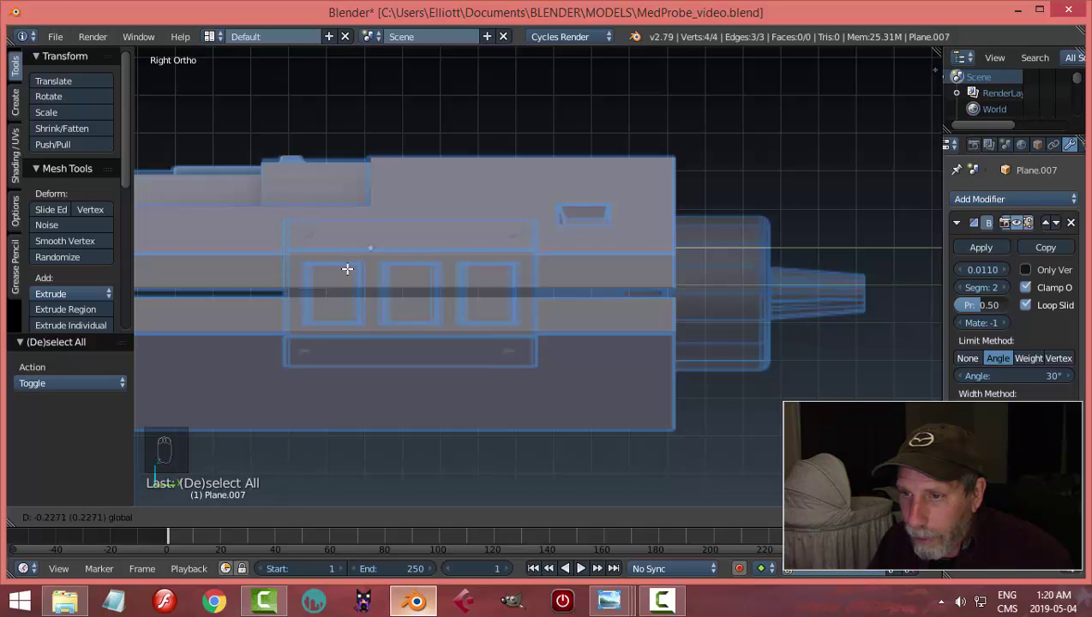
left_click_drag(400, 274, 423, 280)
key("e")
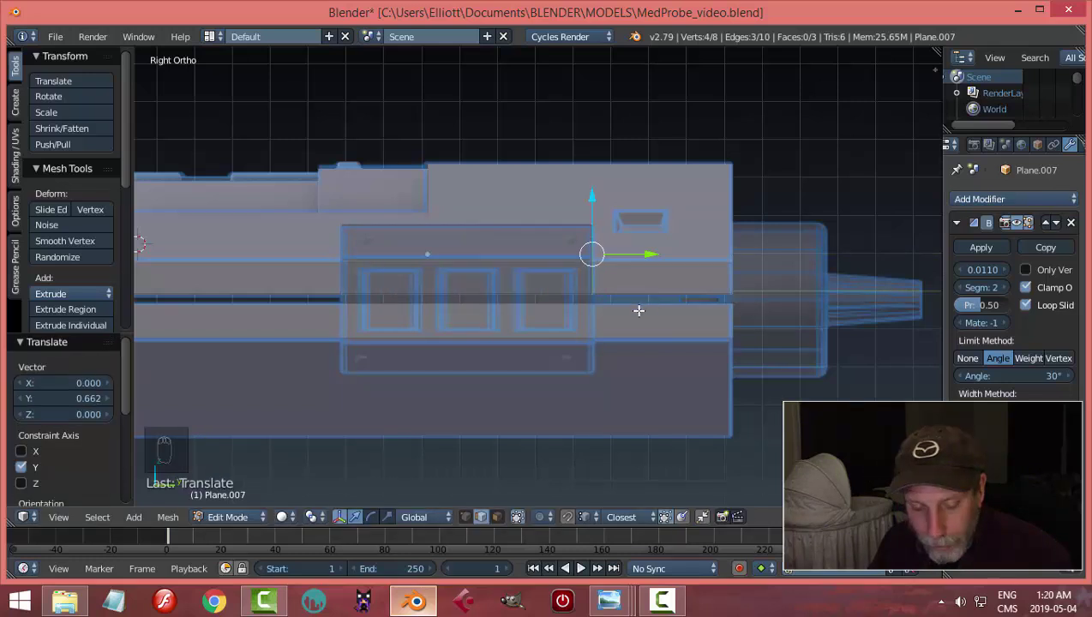
key("z")
left_click(569, 351)
key("a")
key("a")
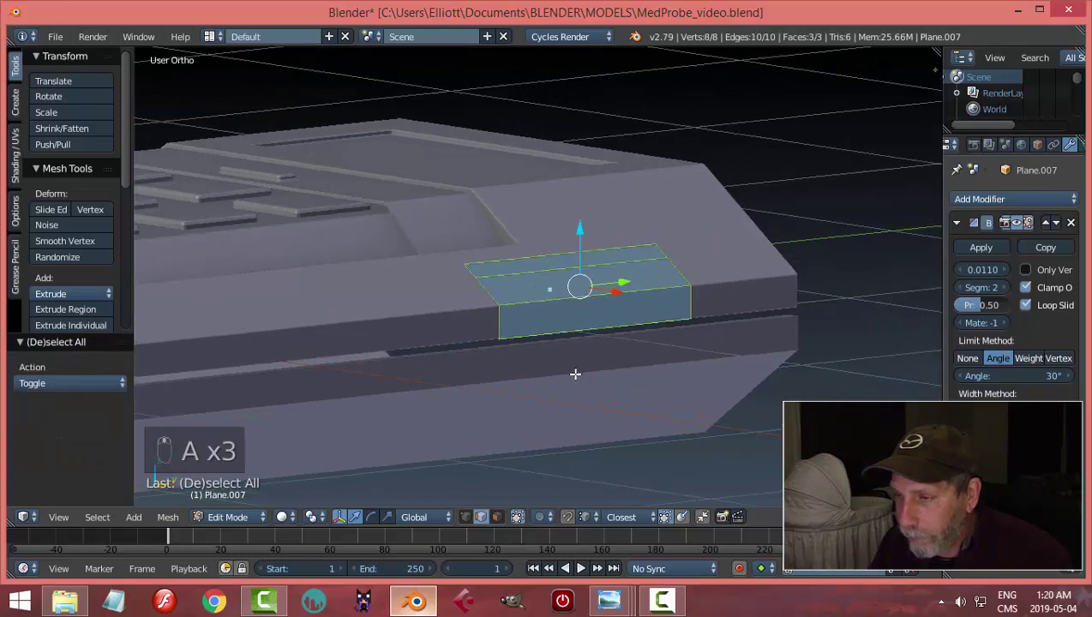
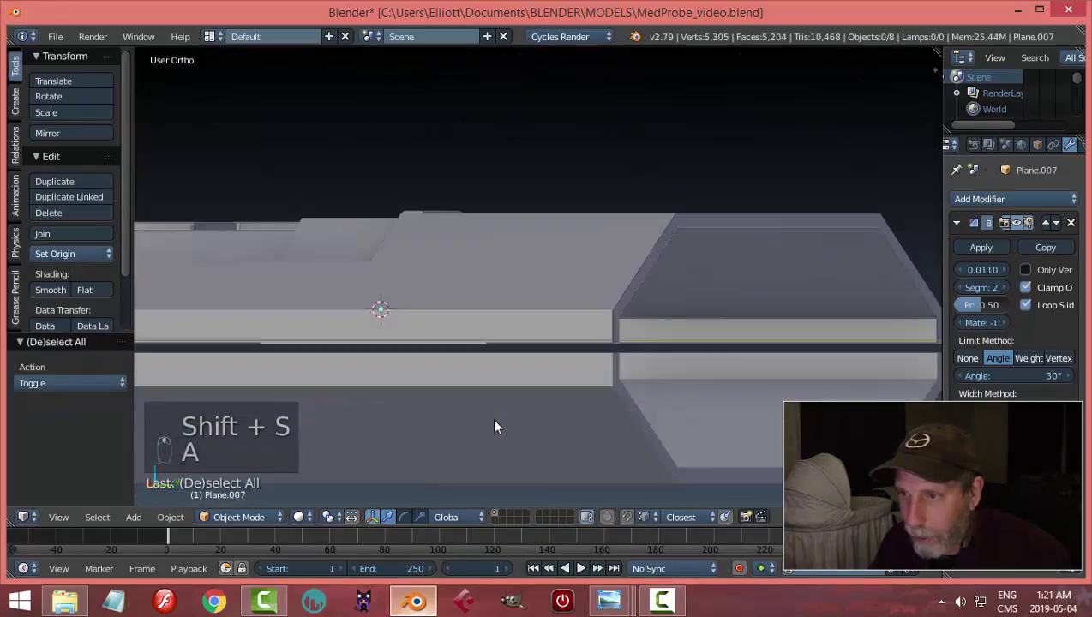
- Duplicate the side panel face, flip it 180° on X and move it down beneath the original
left_click_drag(520, 361, 581, 400)
middle_click(581, 400)
left_click_drag(595, 371, 458, 422)
middle_click(442, 421)
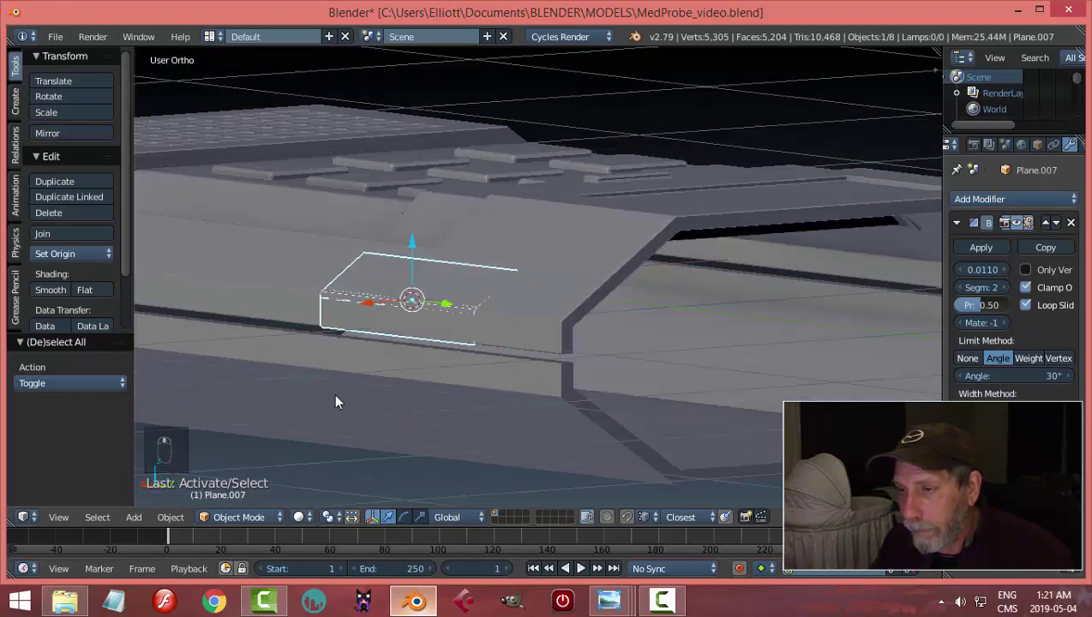
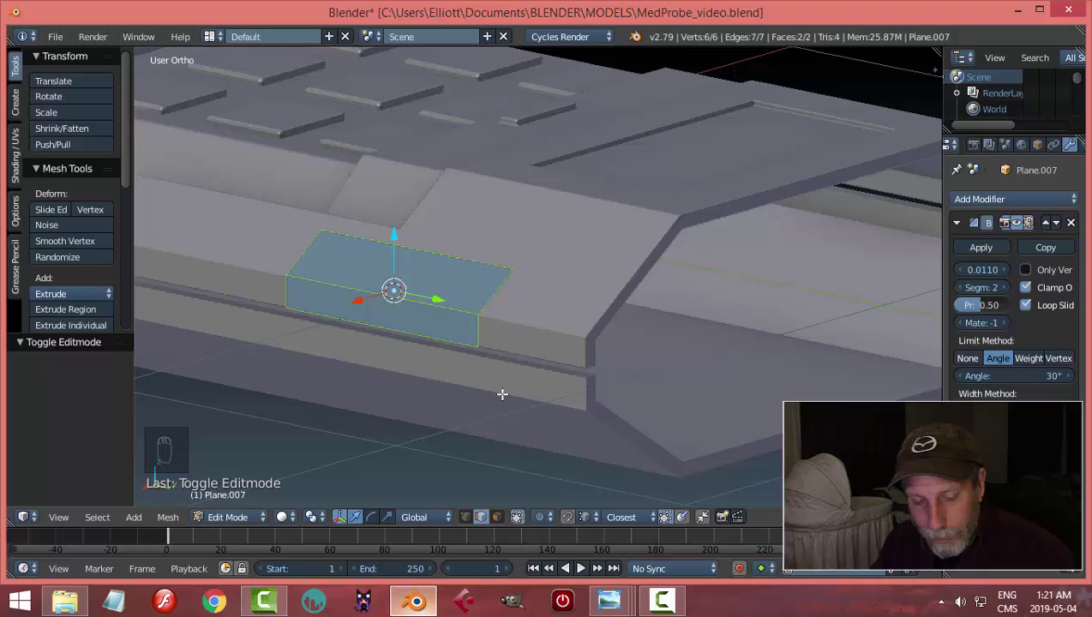
key("shift+d")
key("r")
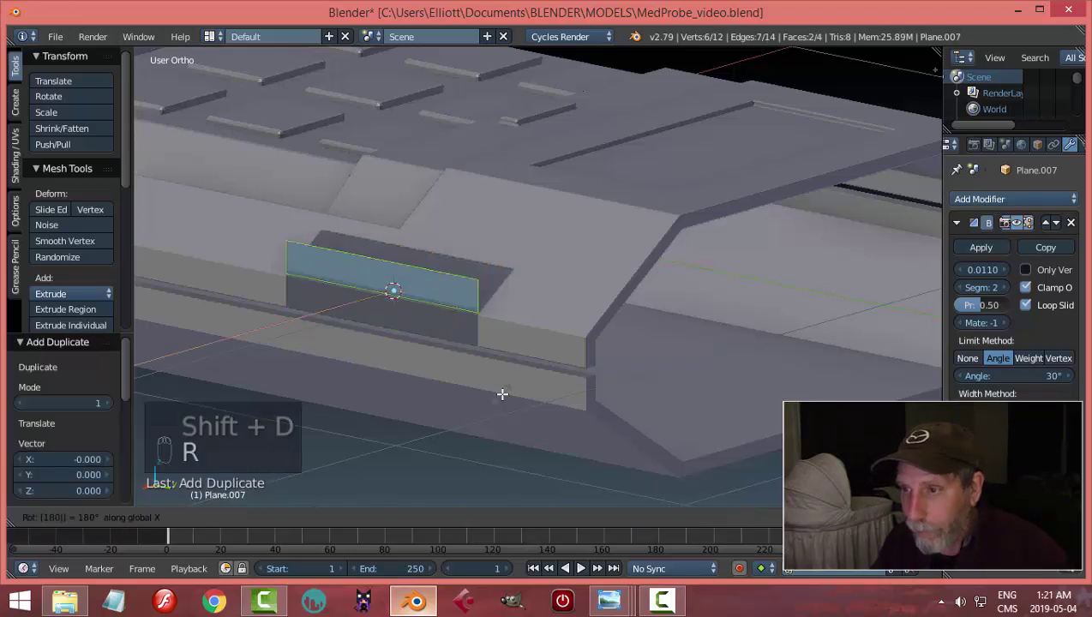
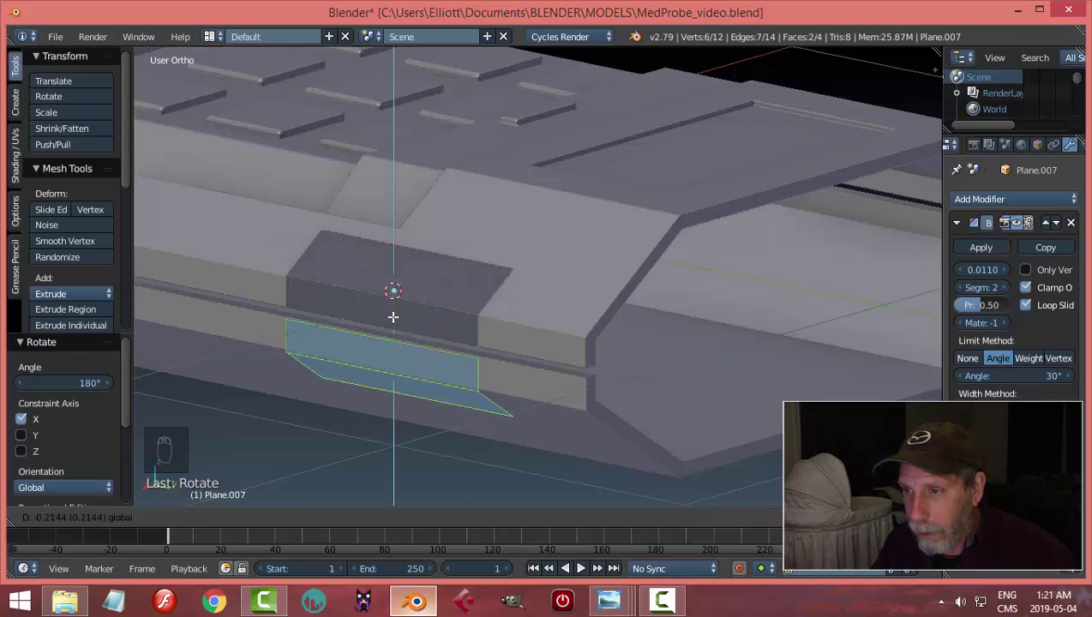
key("KP_3")
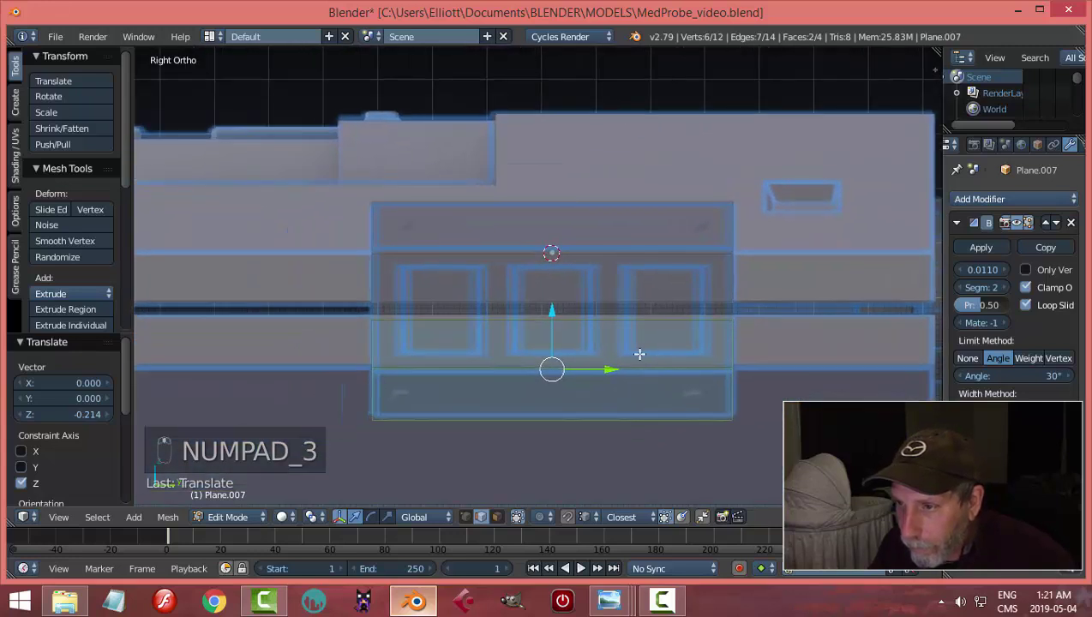
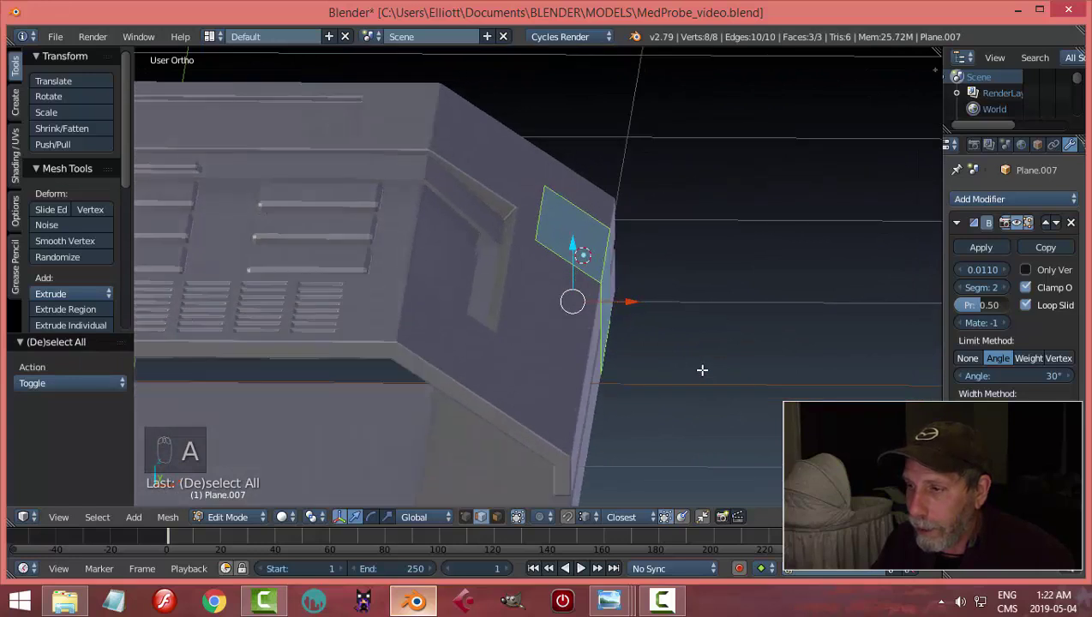
- Extrude and fatten the plate along the angled edge, then cut an edge loop across the clip
key("KP_1")
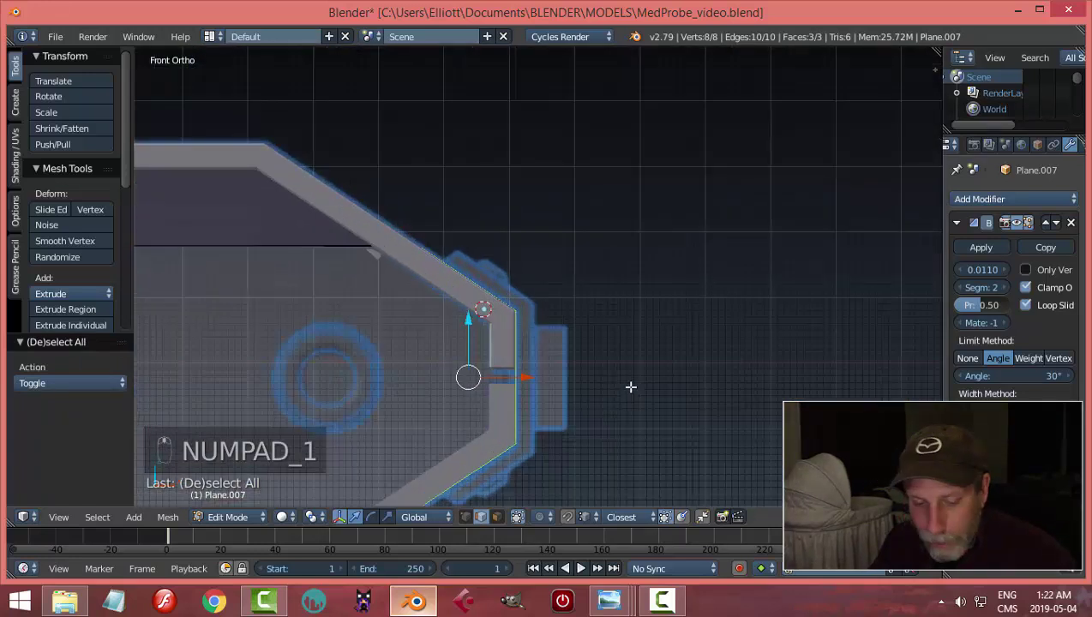
key("e")
key("alt+s")
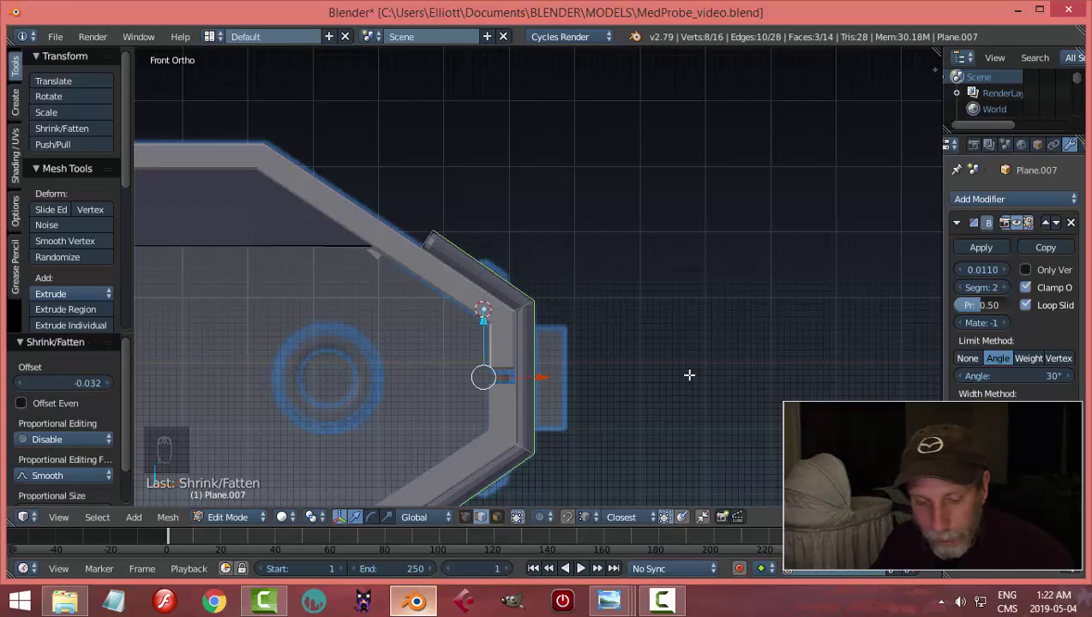
key("z")
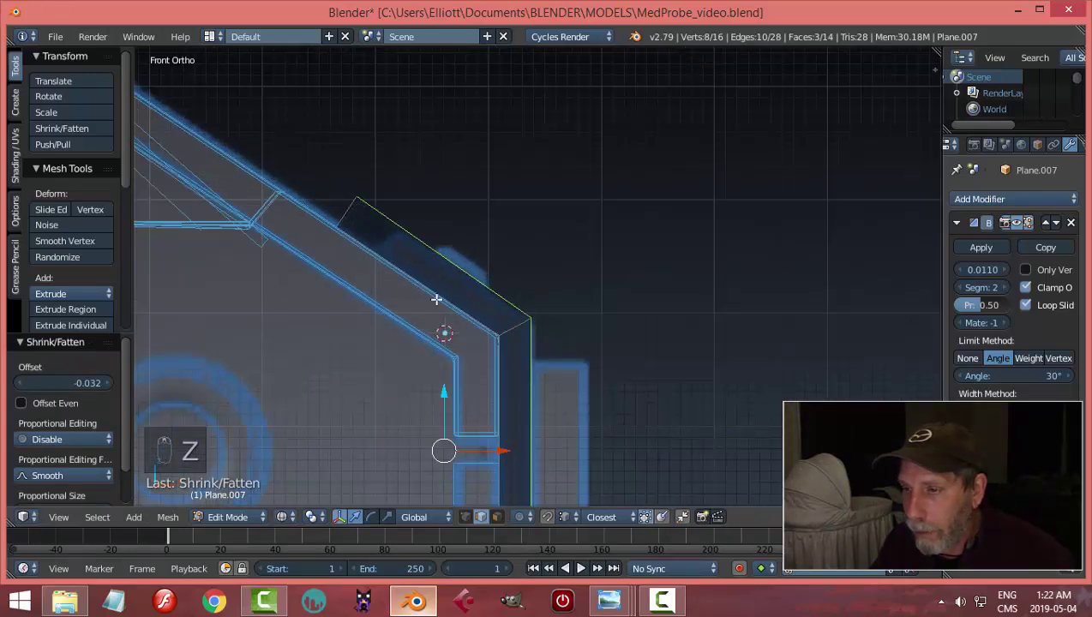
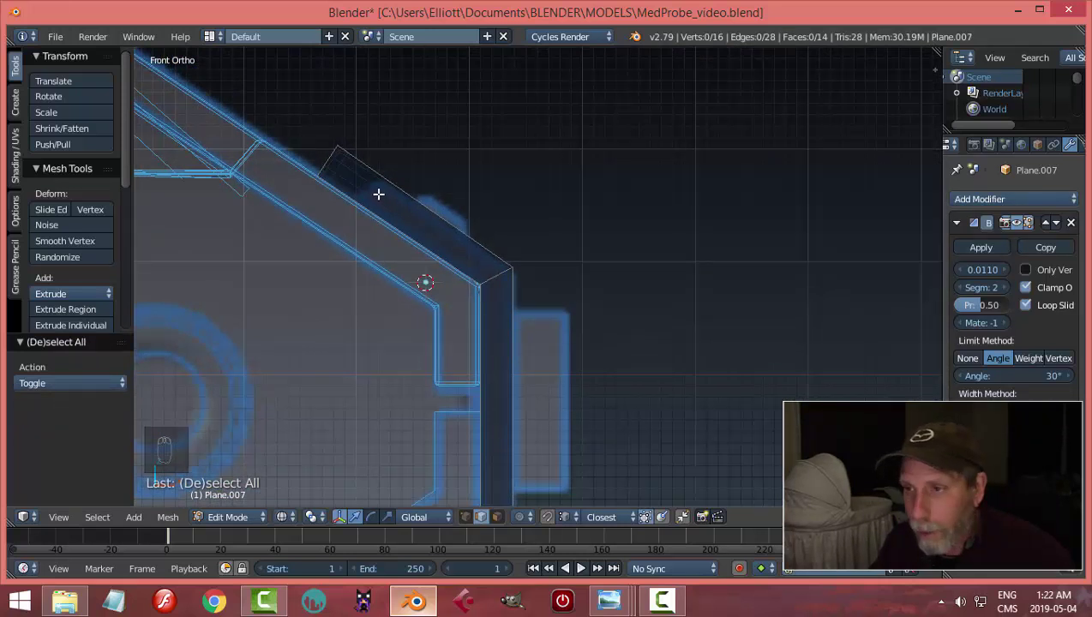
key("ctrl+r")
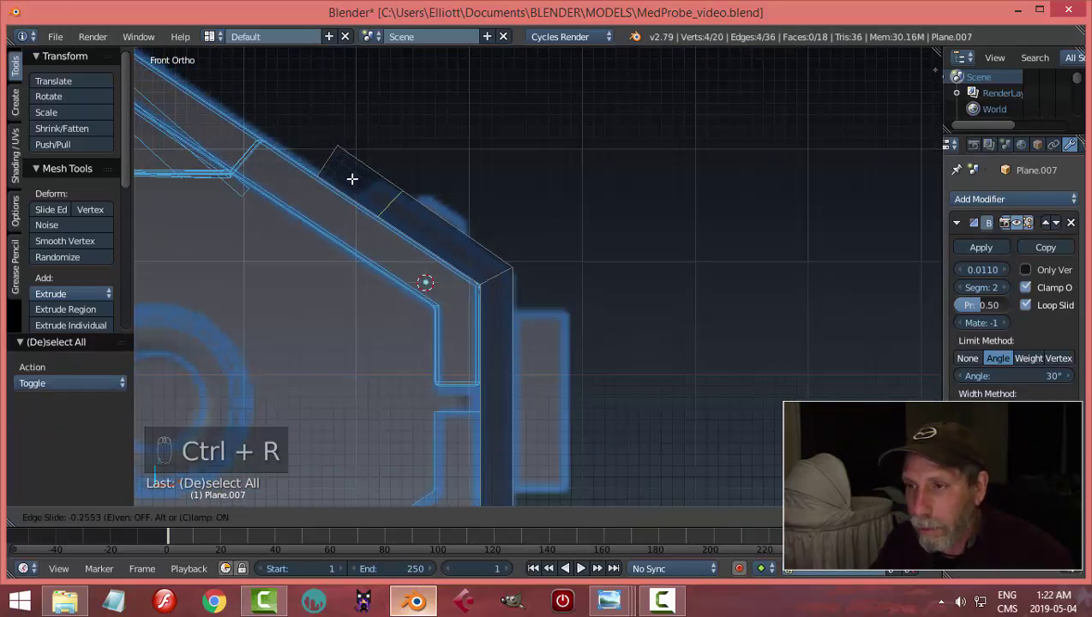
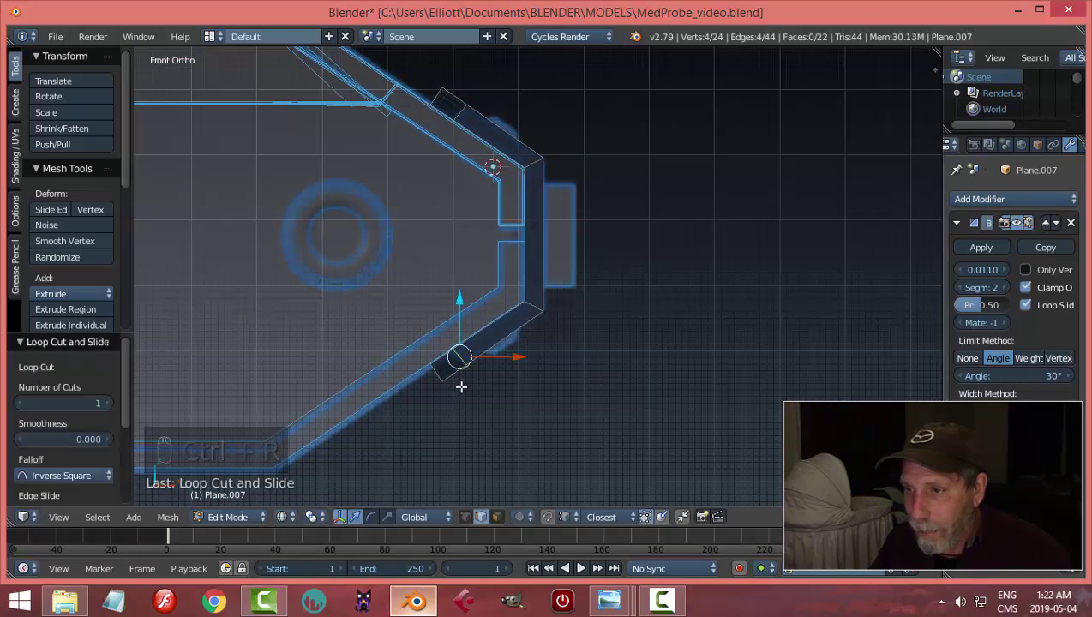
- Delete the clip's extra inner faces and fill its open side into a closed shape
key("a")
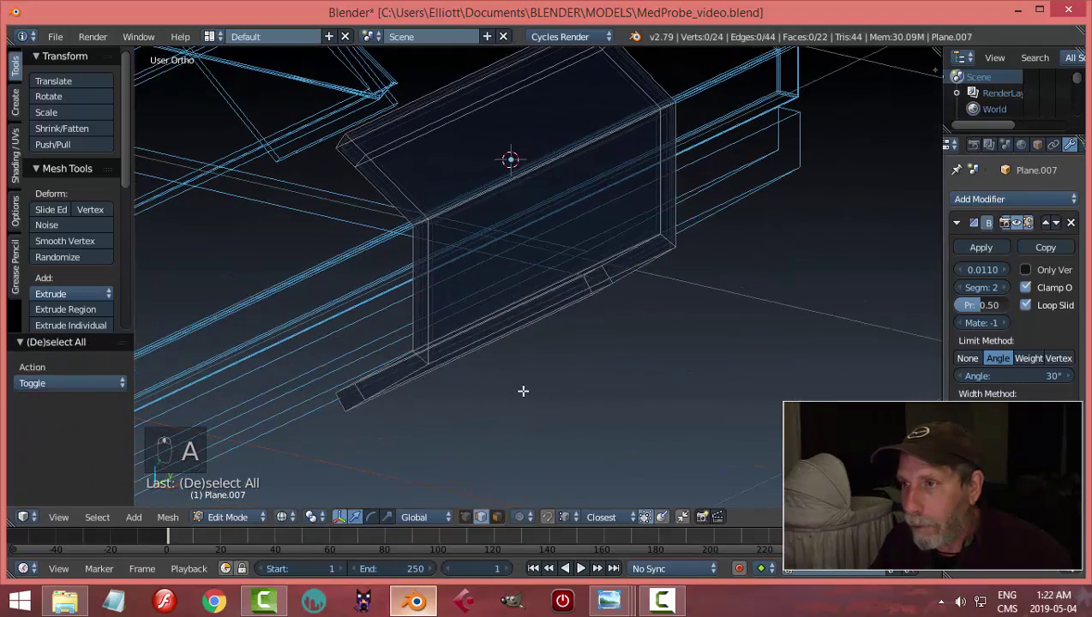
key("ctrl+Tab")
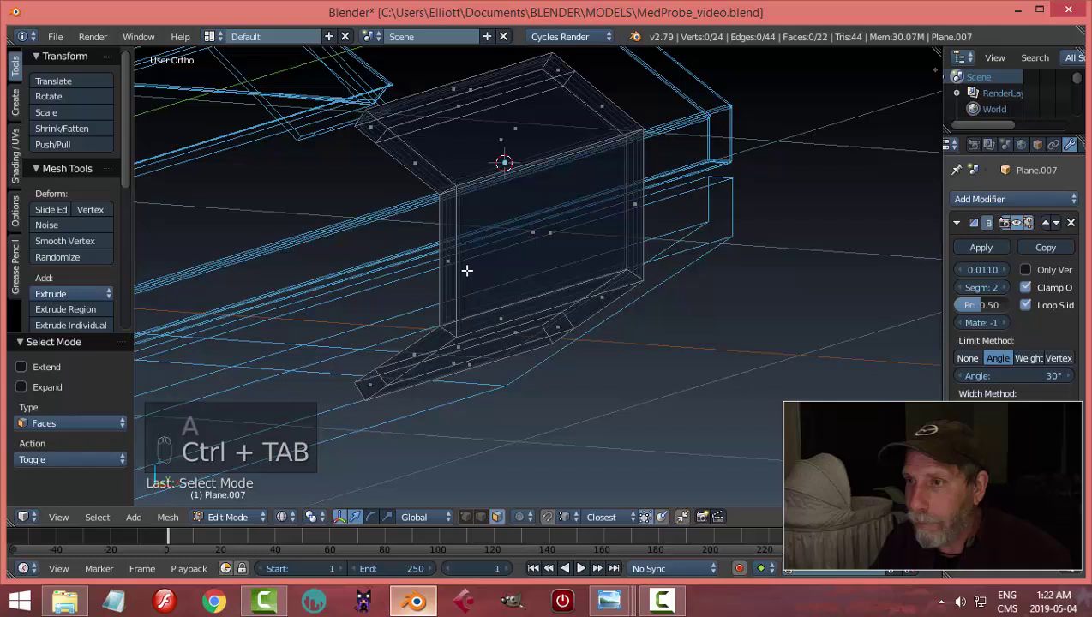
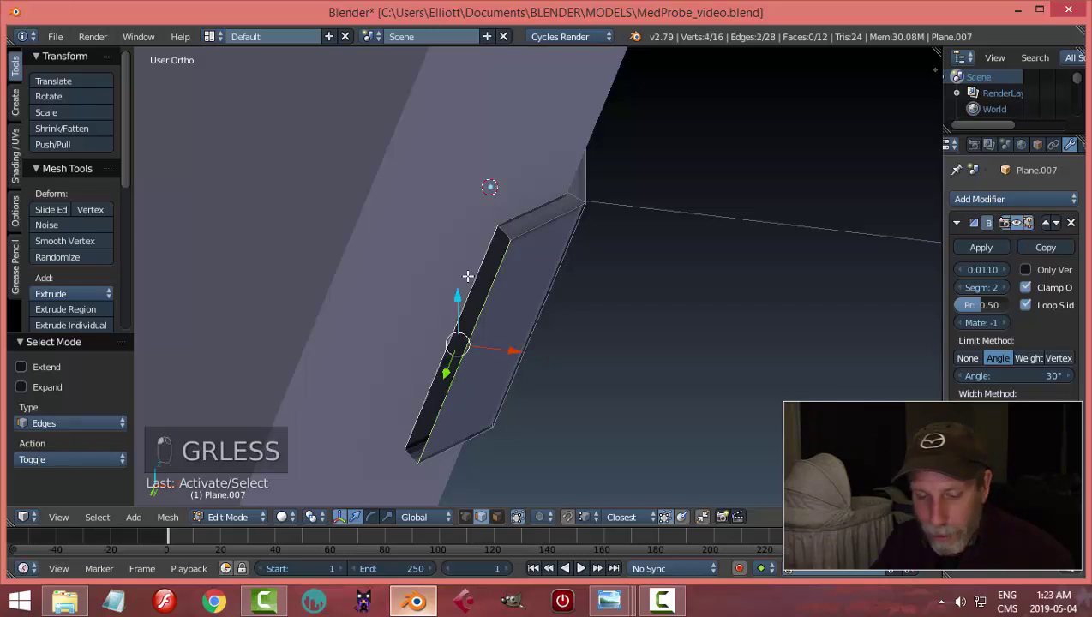
key("f")
key("a")
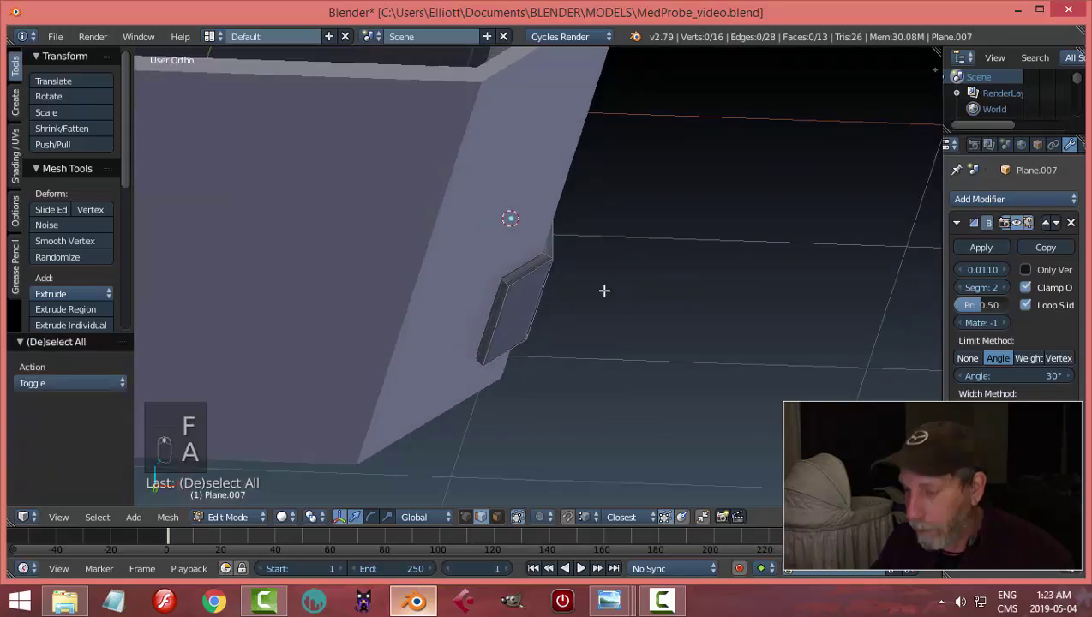
key("KP_3")
key("KP_1")
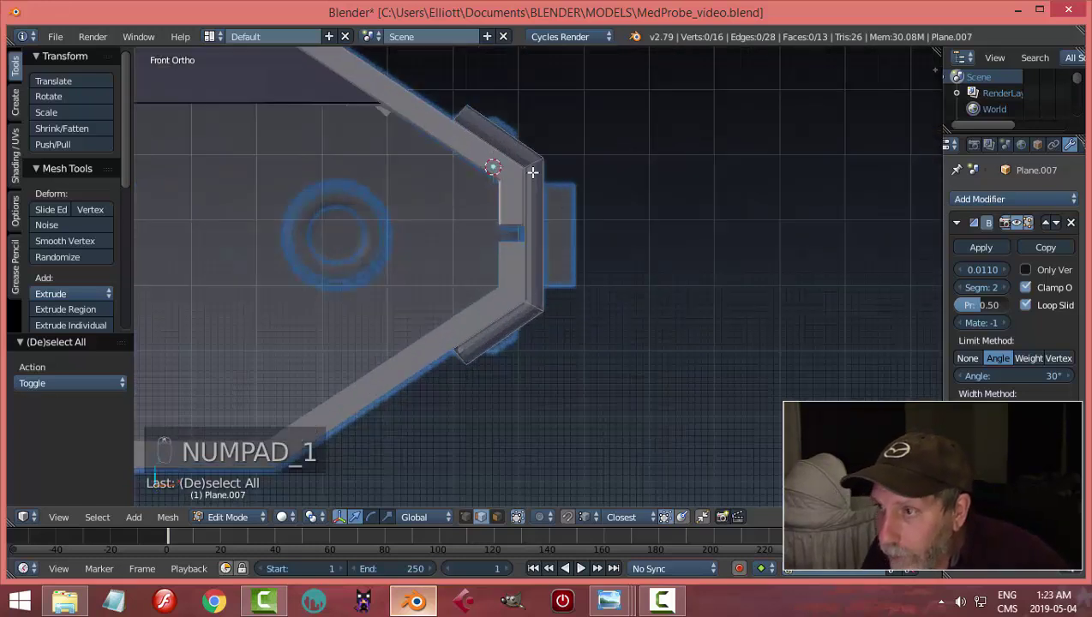
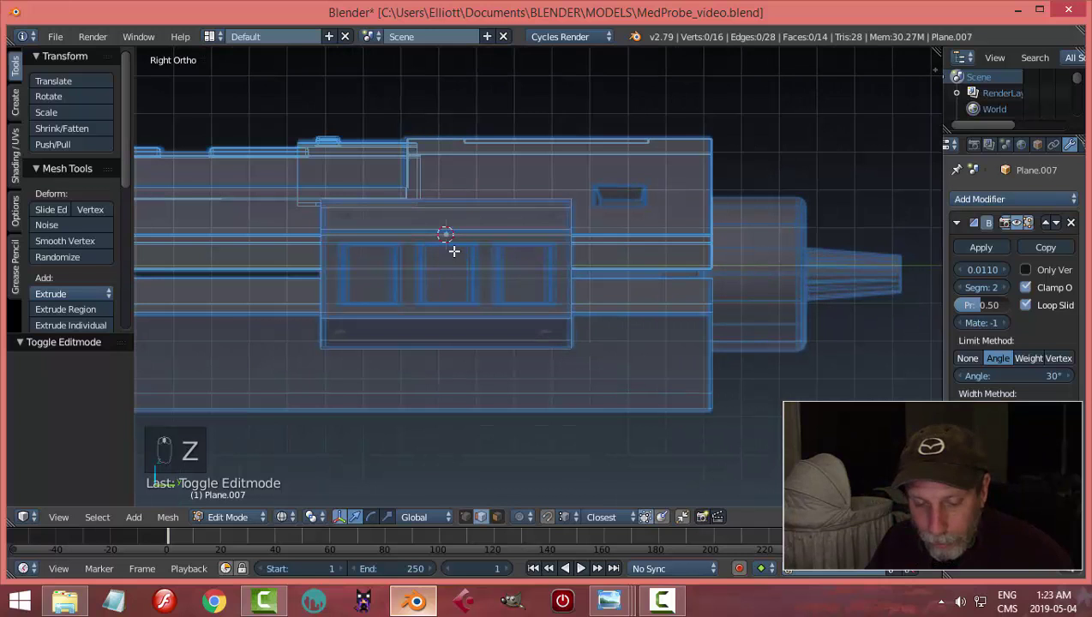
- Cut horizontal edge loops through the clip and scale them to the buttons' height
key("ctrl+r")
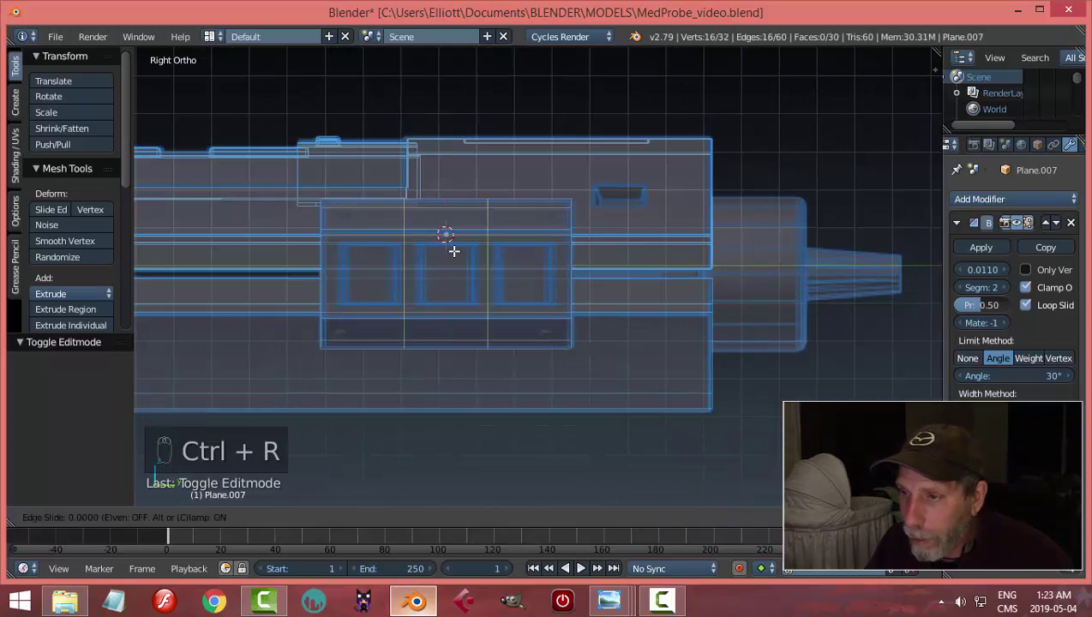
key("s")
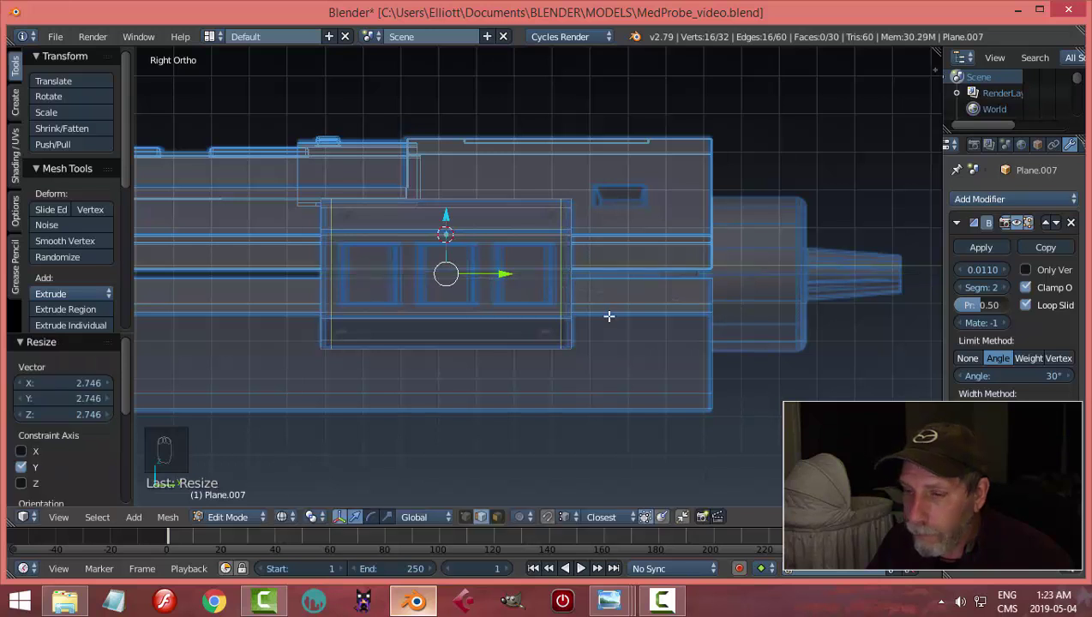
key("a")
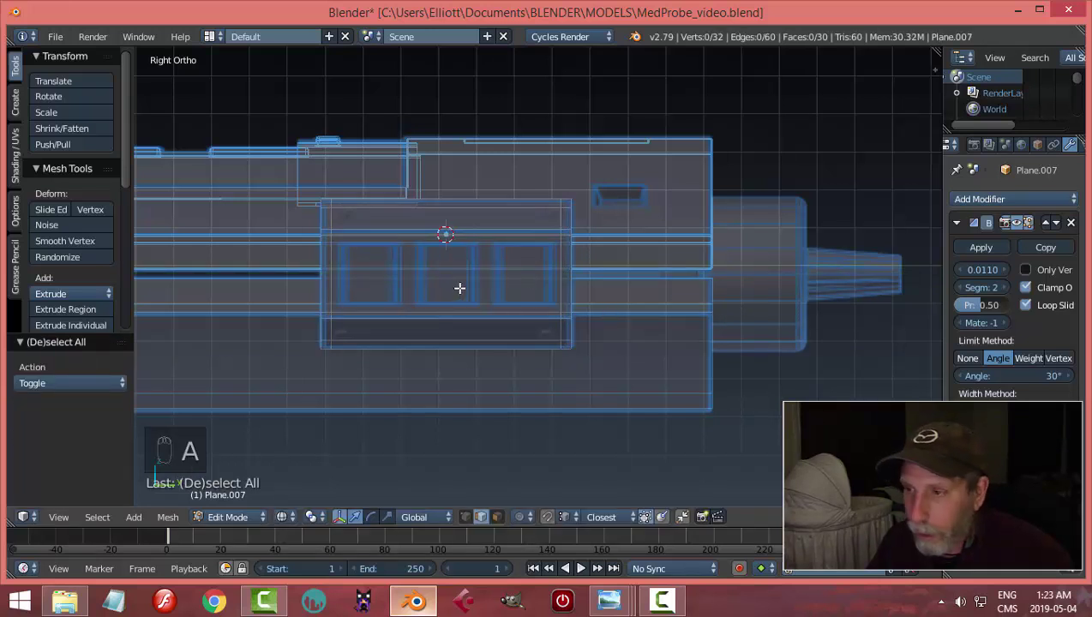
key("ctrl+r")
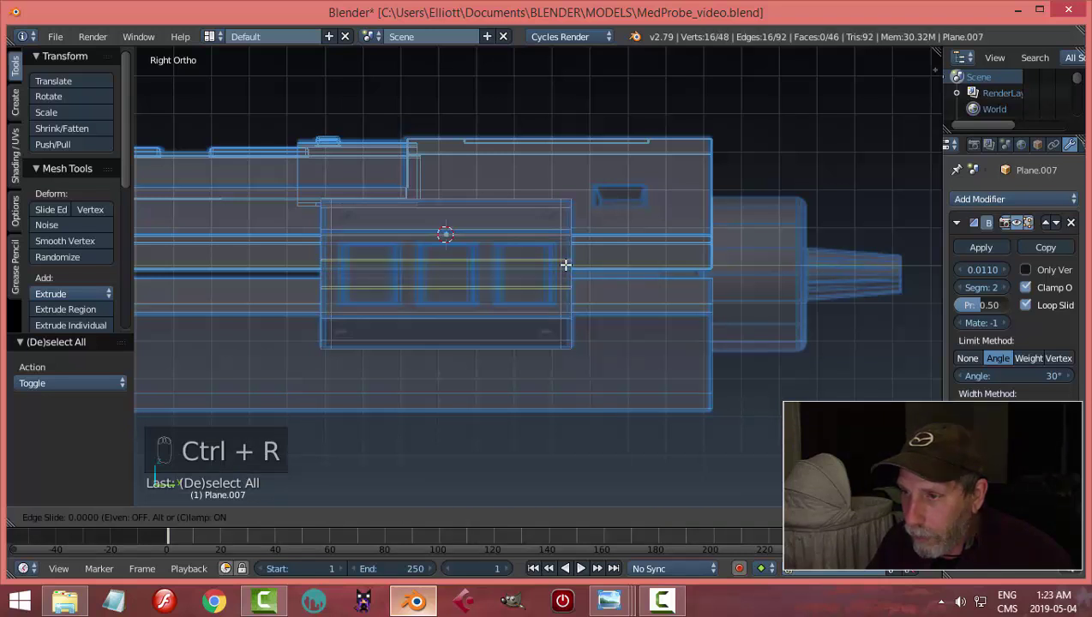
key("s")
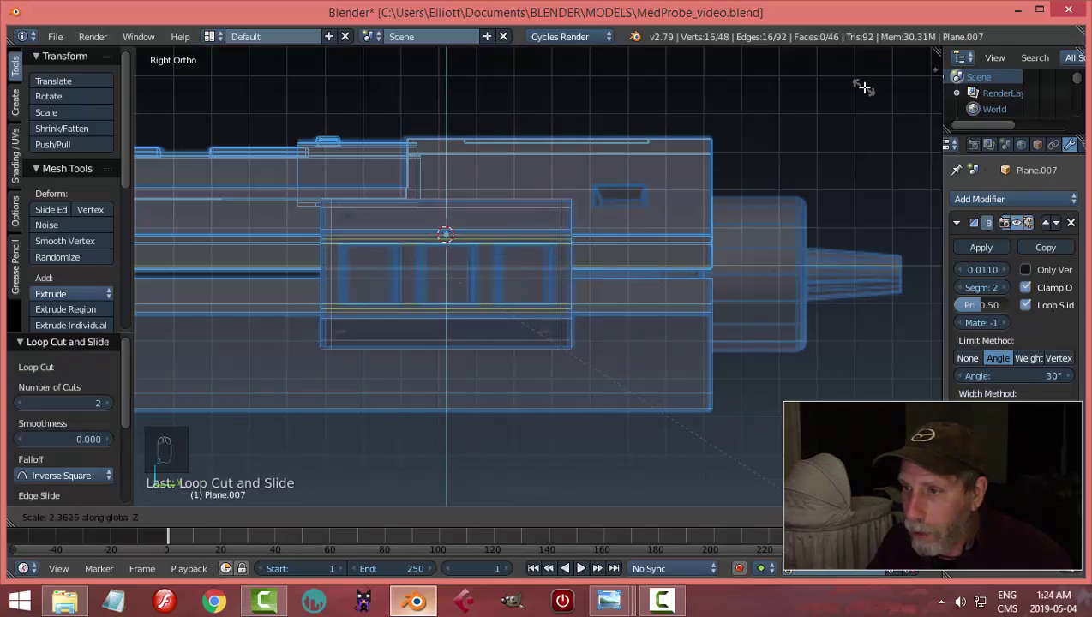
key("a")
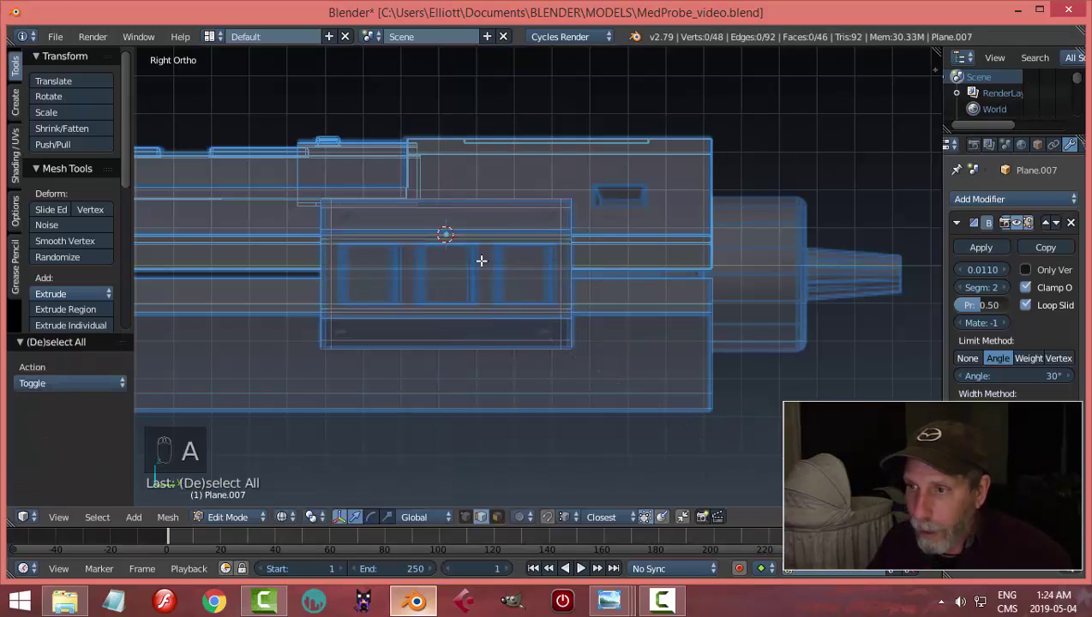
- Add two vertical cuts between the buttons and check them in Solid shading
key("ctrl+r")
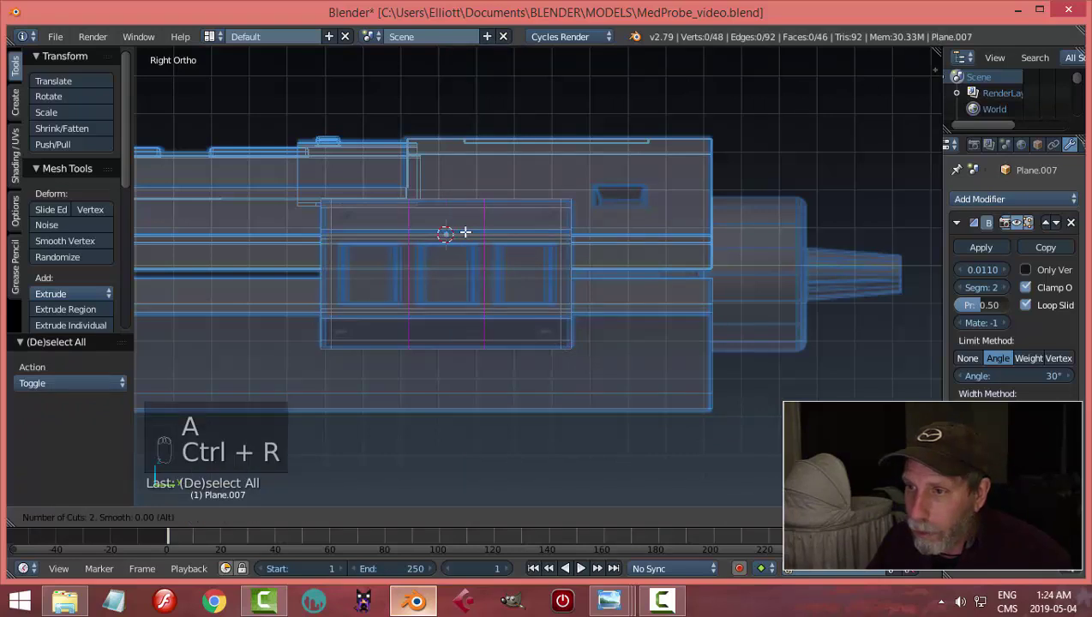
key("a")
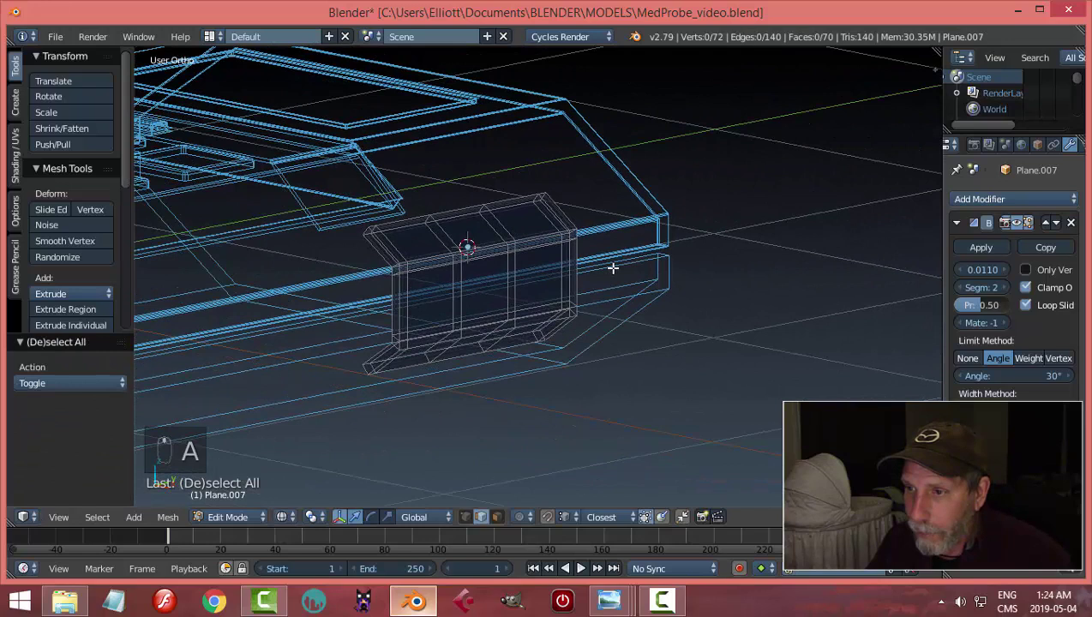
key("z")
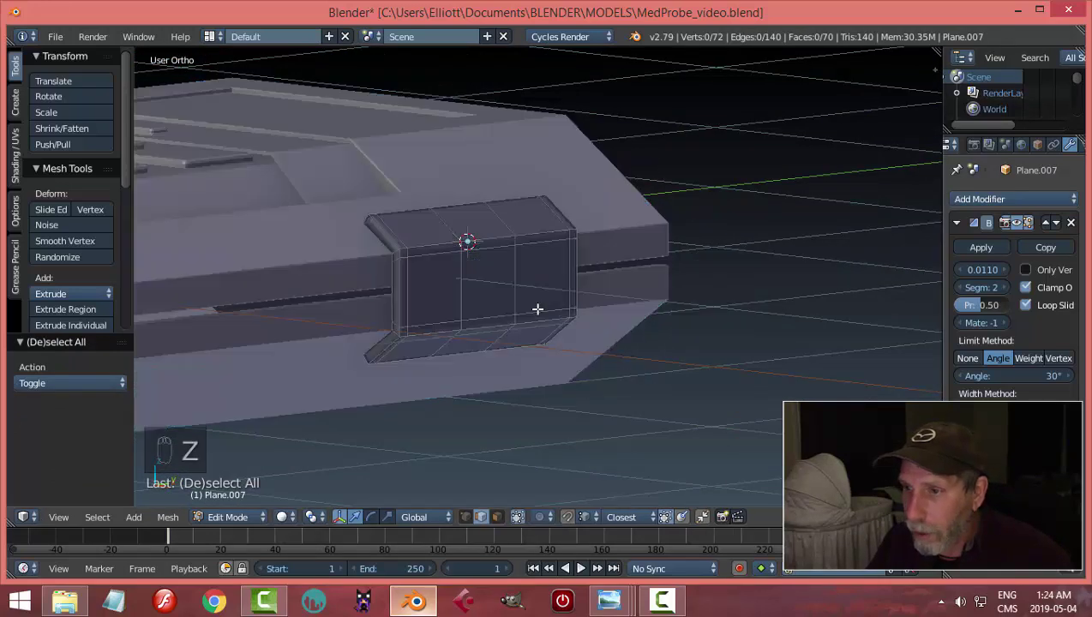
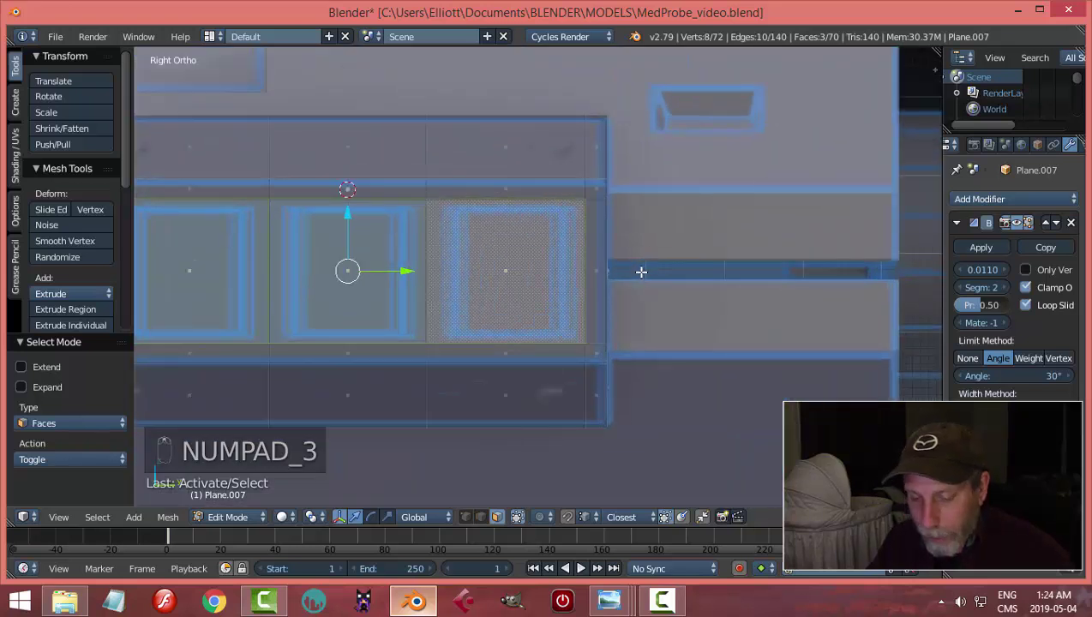
- Inset the three button faces and push the panel outward, with bevel width 0.0030
key("i")
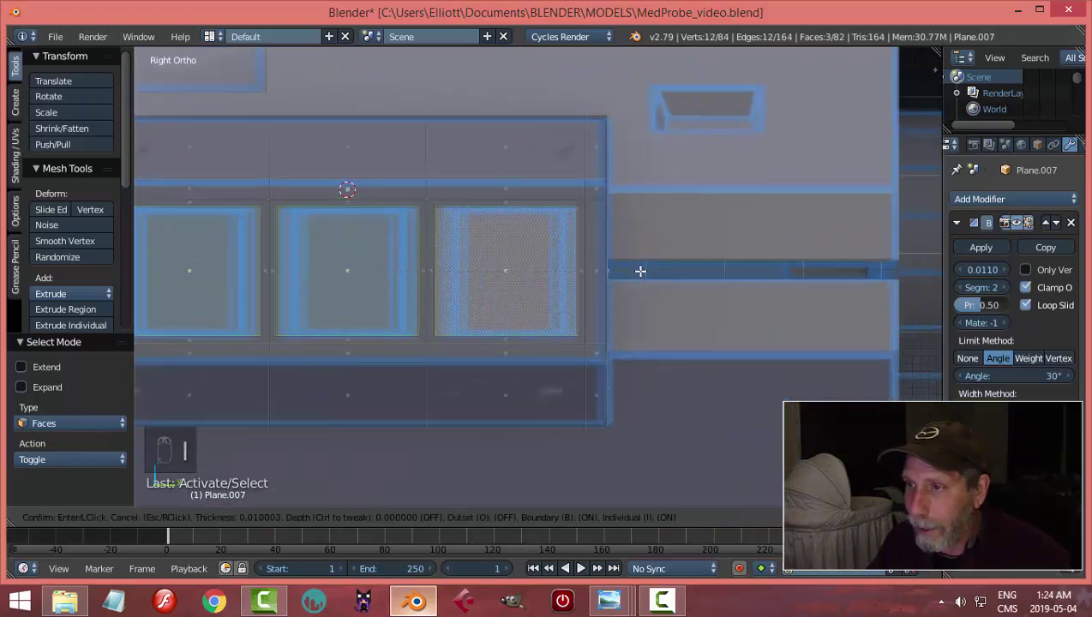
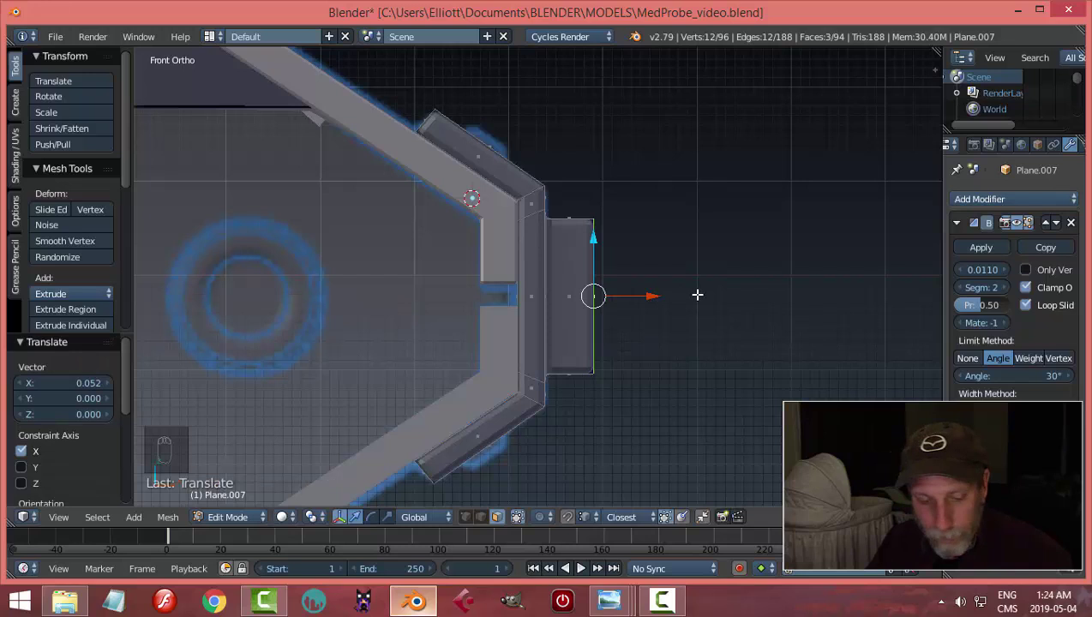
key("a")
key("z")
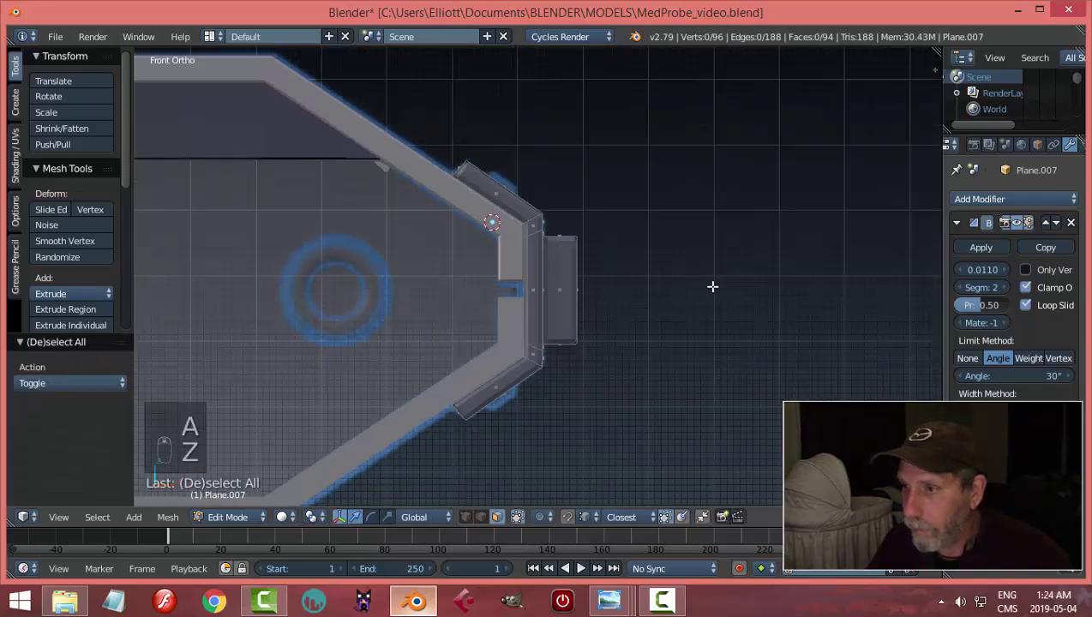
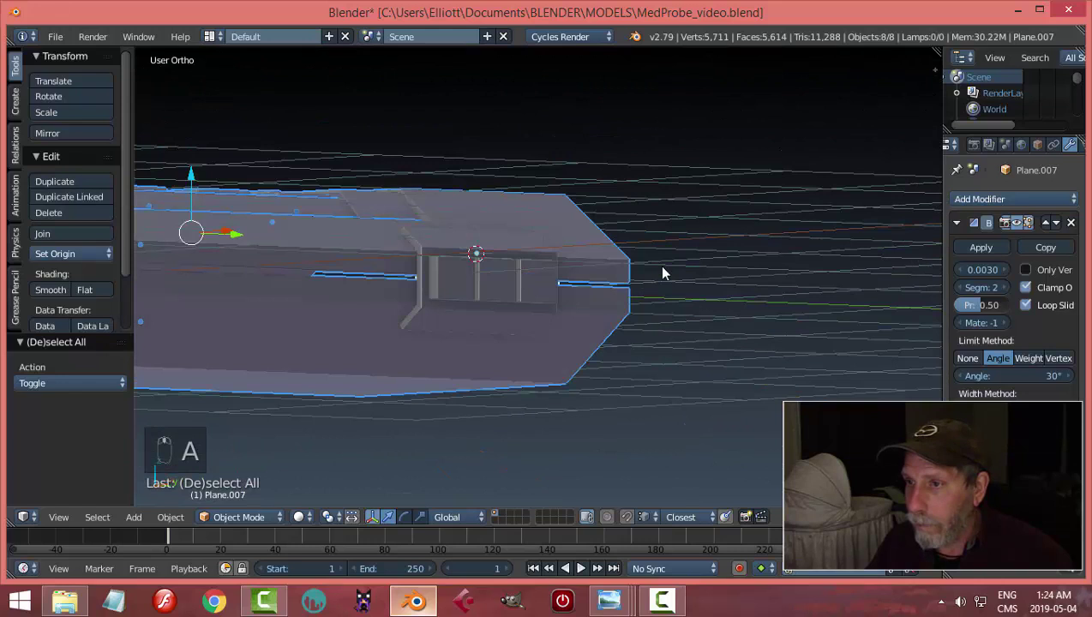
- Select the main probe body Plane.001 and snap the 3D cursor to its centre
key("a")
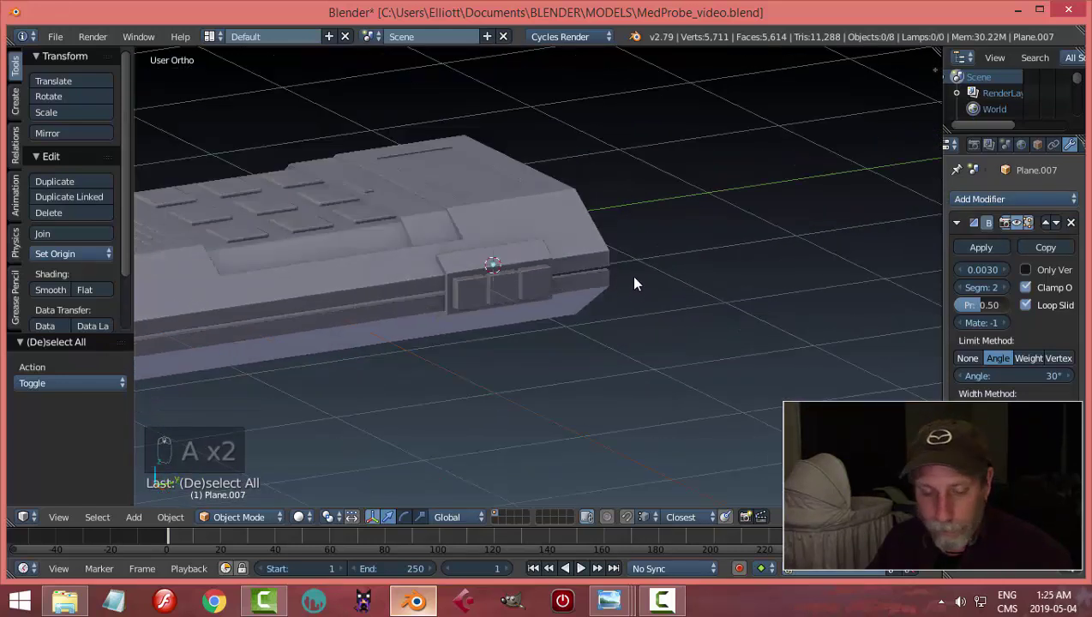
key("ctrl+s")
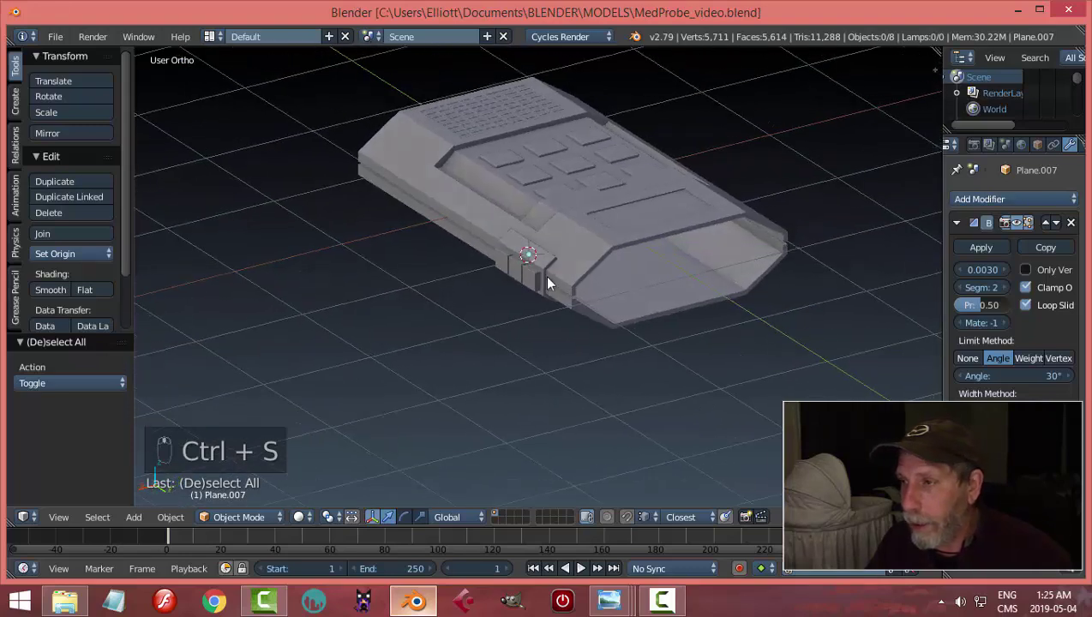
left_click_drag(596, 276, 595, 286)
left_click_drag(576, 301, 759, 343)
left_click_drag(963, 228, 708, 321)
left_click_drag(708, 321, 664, 277)
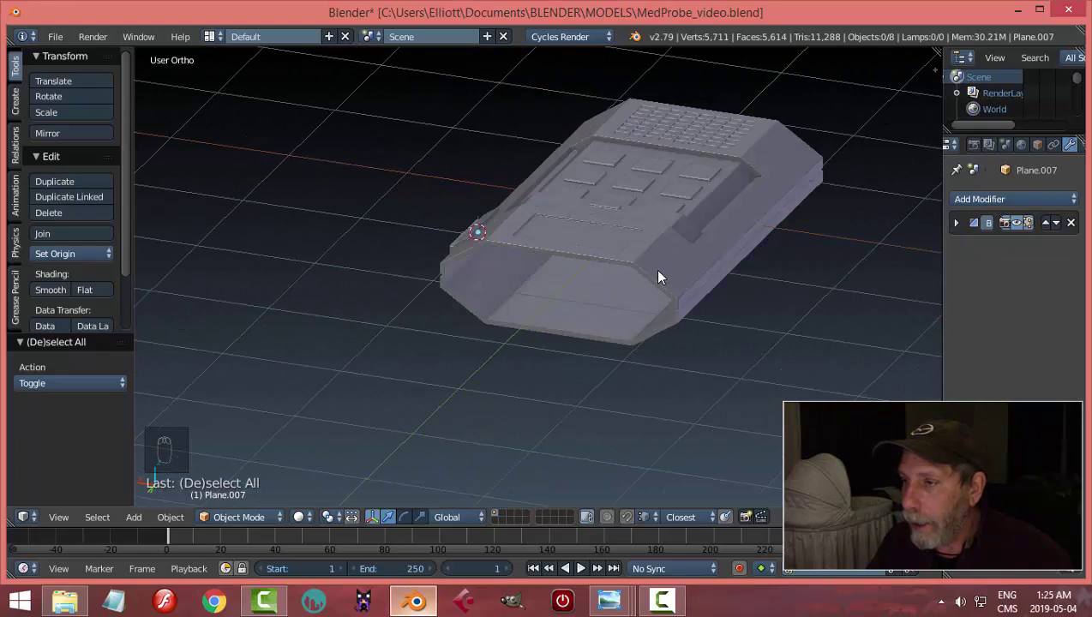
left_click_drag(613, 303, 669, 256)
middle_click(669, 257)
left_click(678, 221)
middle_click(681, 198)
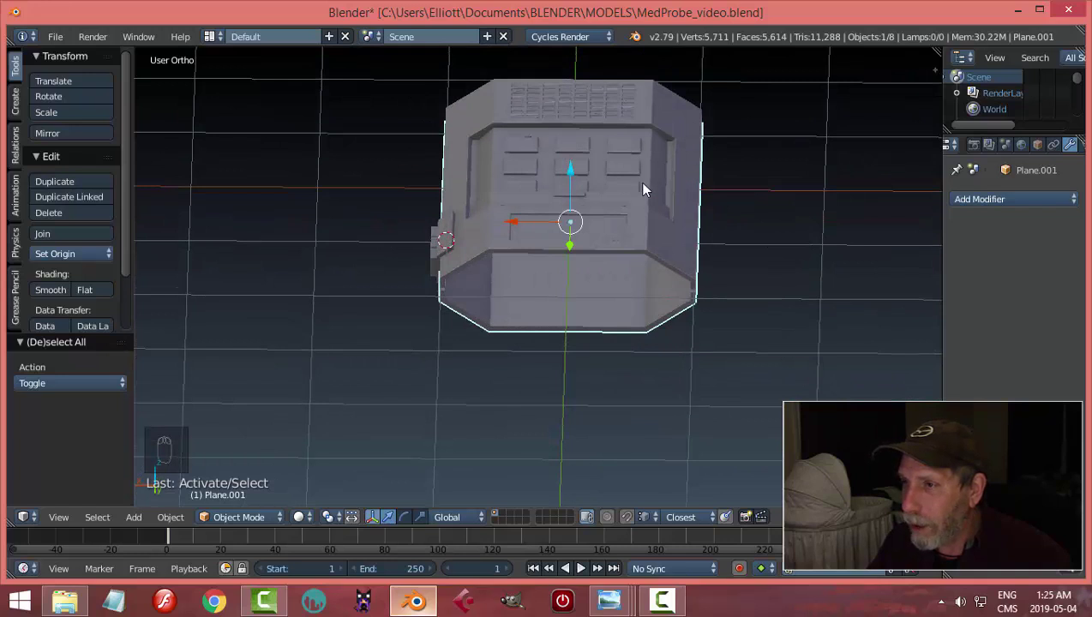
middle_click(672, 219)
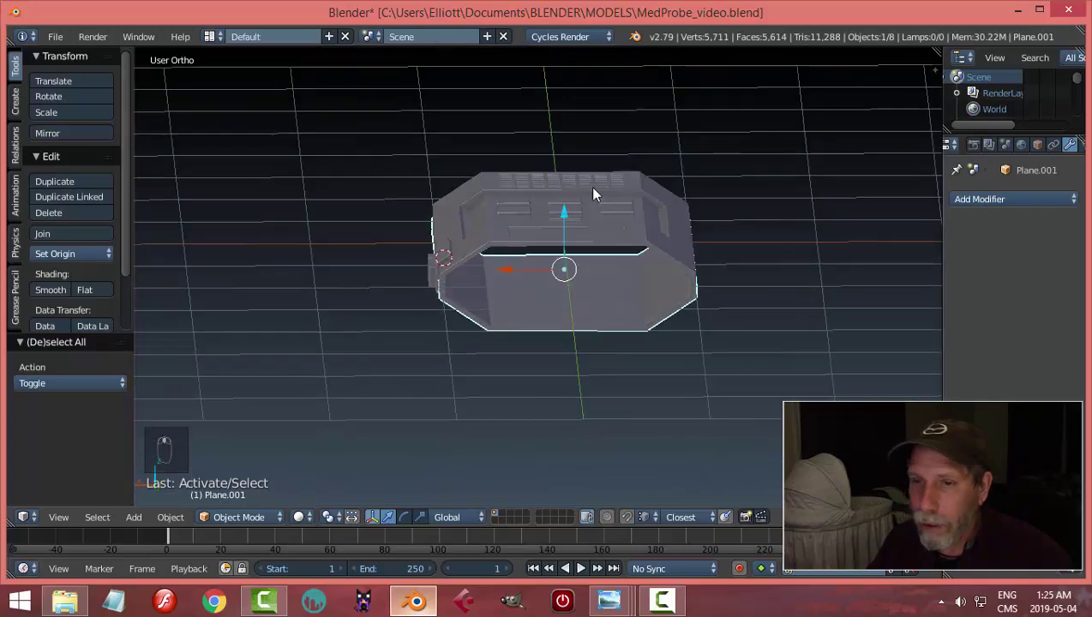
left_click_drag(86, 255, 100, 291)
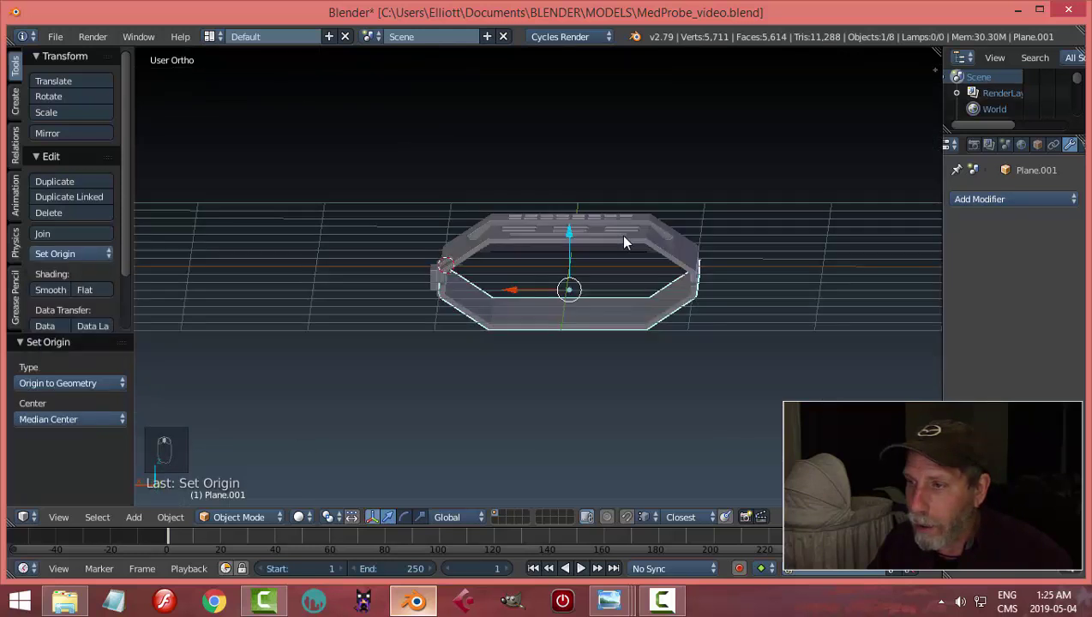
key("shift+s")
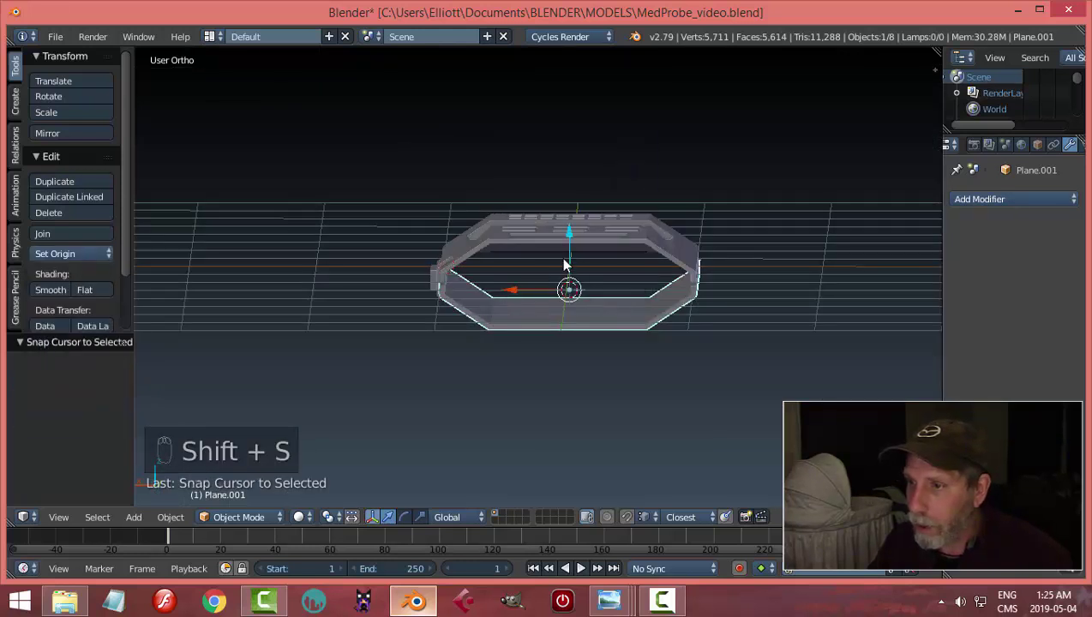
key("a")
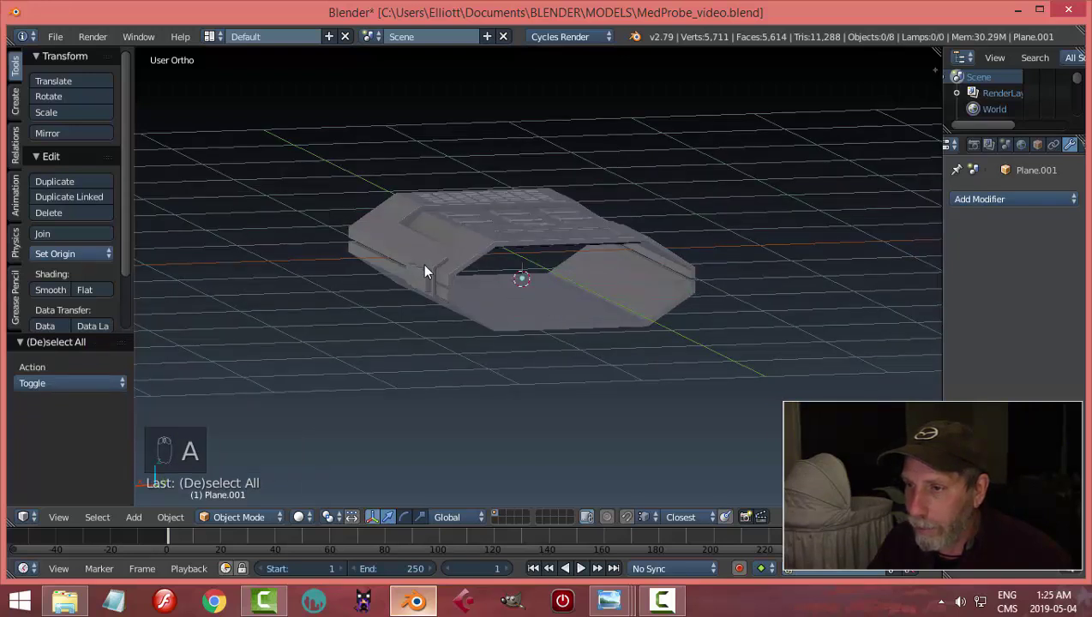
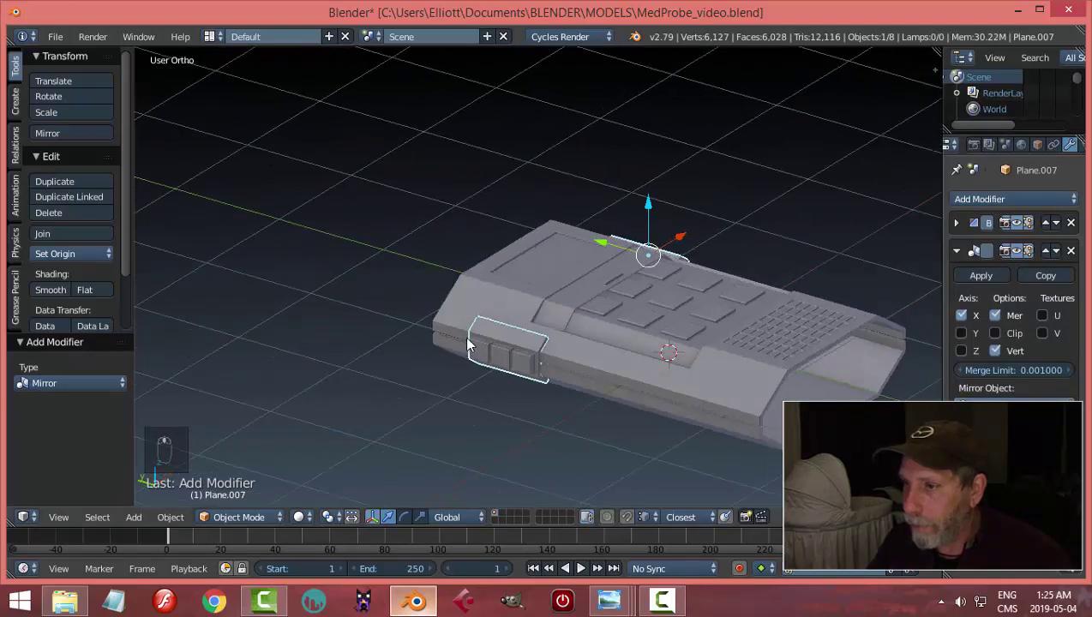
- Inspect the mirrored button panels from the side and above, saving the file
key("a")
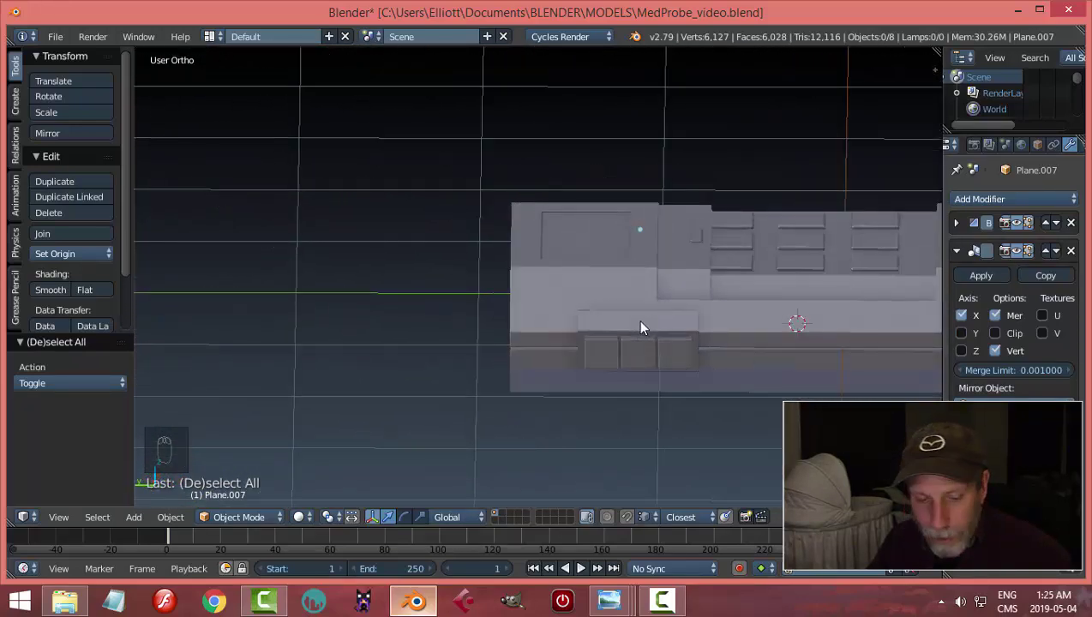
key("ctrl+s")
middle_click(668, 326)
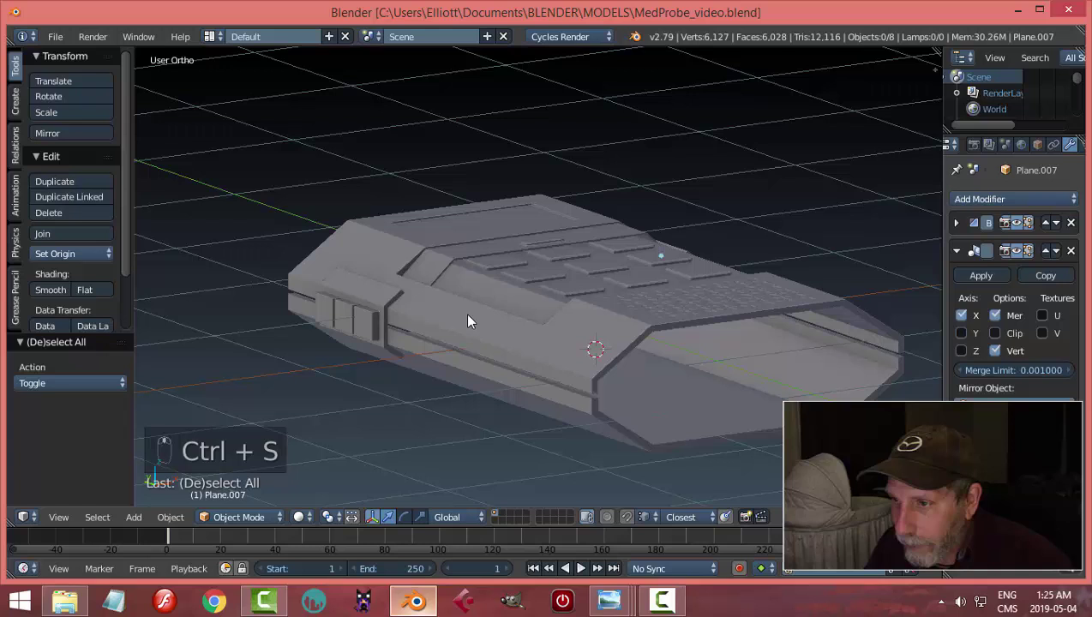
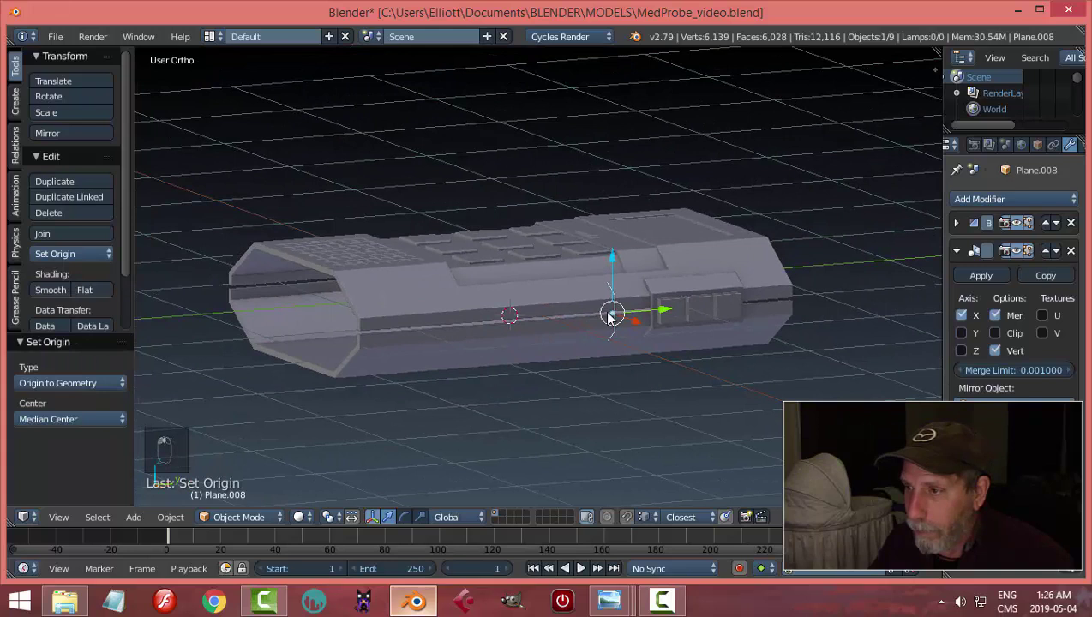
- Orbit around the probe and settle on a straight right-side view of Plane.008
left_click_drag(657, 315, 502, 330)
left_click_drag(501, 330, 1003, 271)
left_click_drag(1081, 258, 698, 353)
middle_click(775, 351)
key("KP_3")
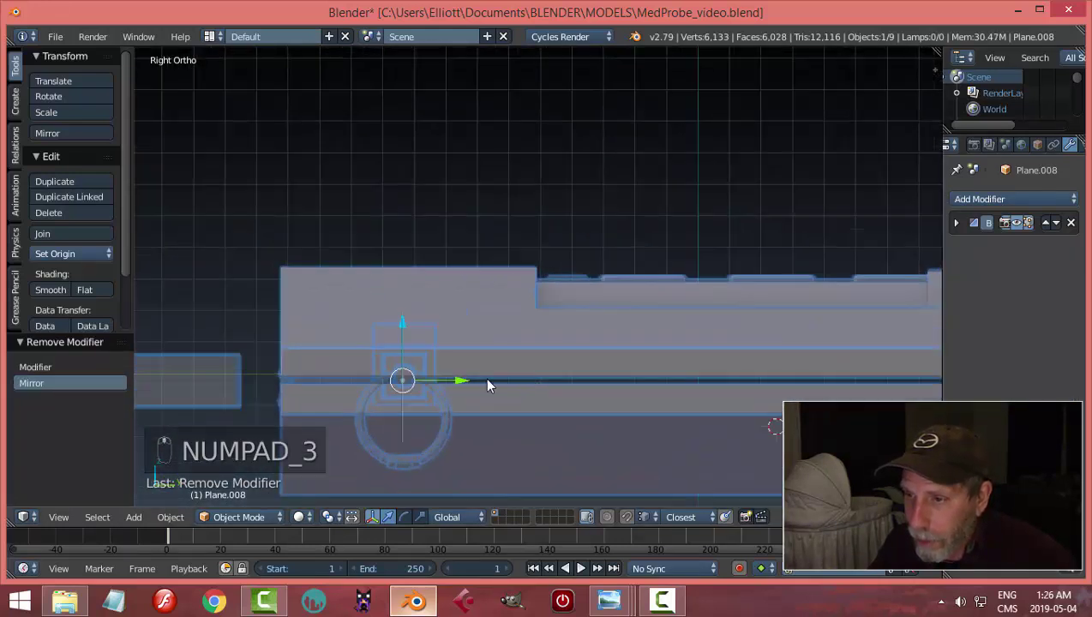
- Slide Plane.008 along the probe's length and begin editing its outline
left_click_drag(438, 384, 437, 385)
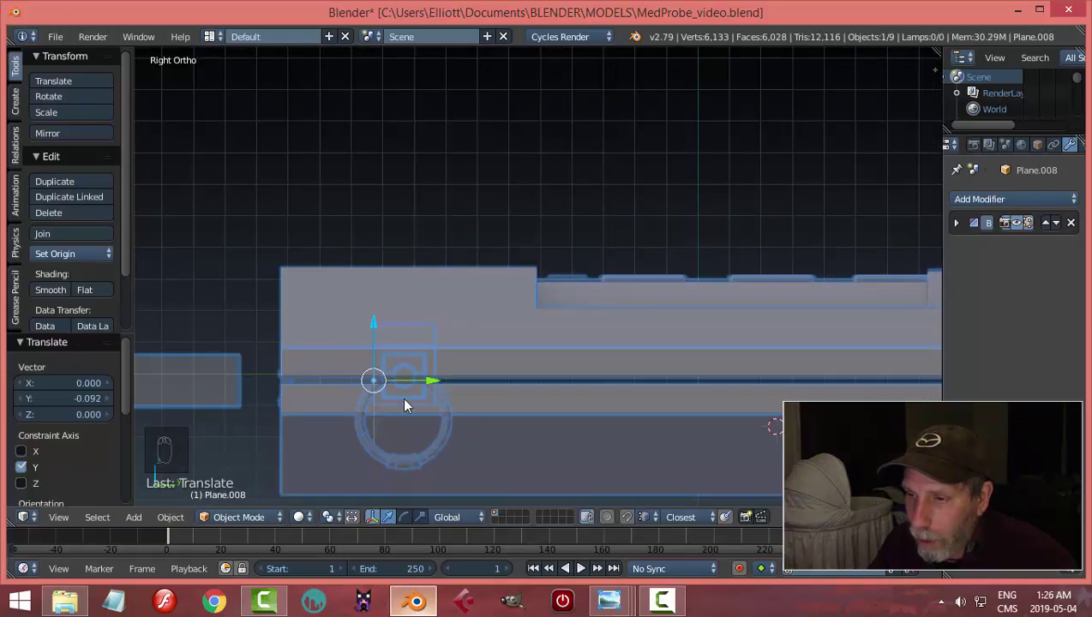
middle_click(396, 358)
middle_click(401, 359)
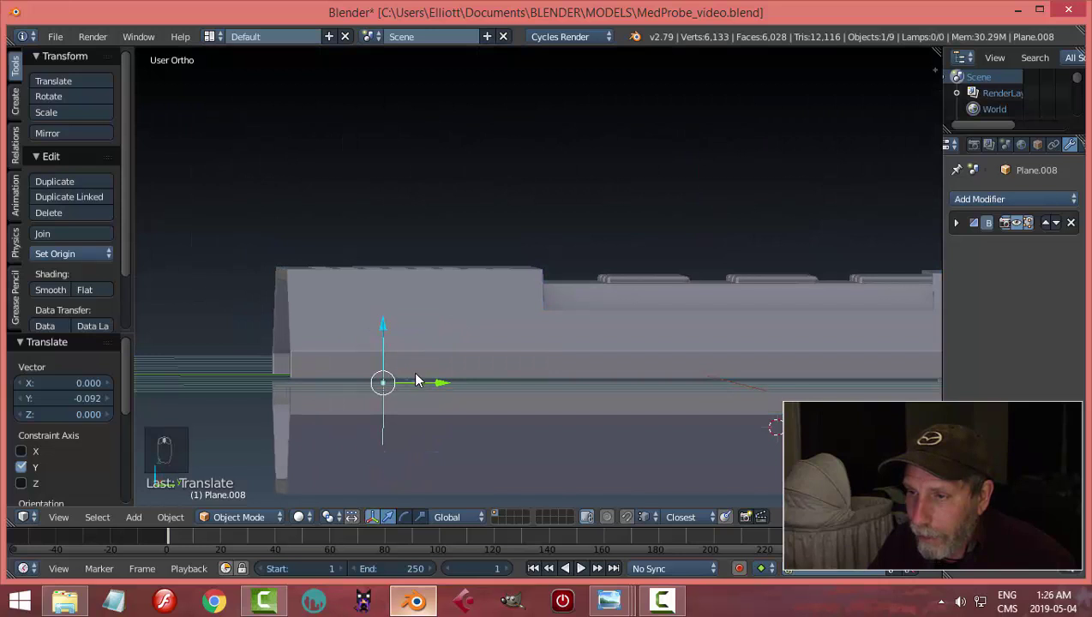
key("KP_3")
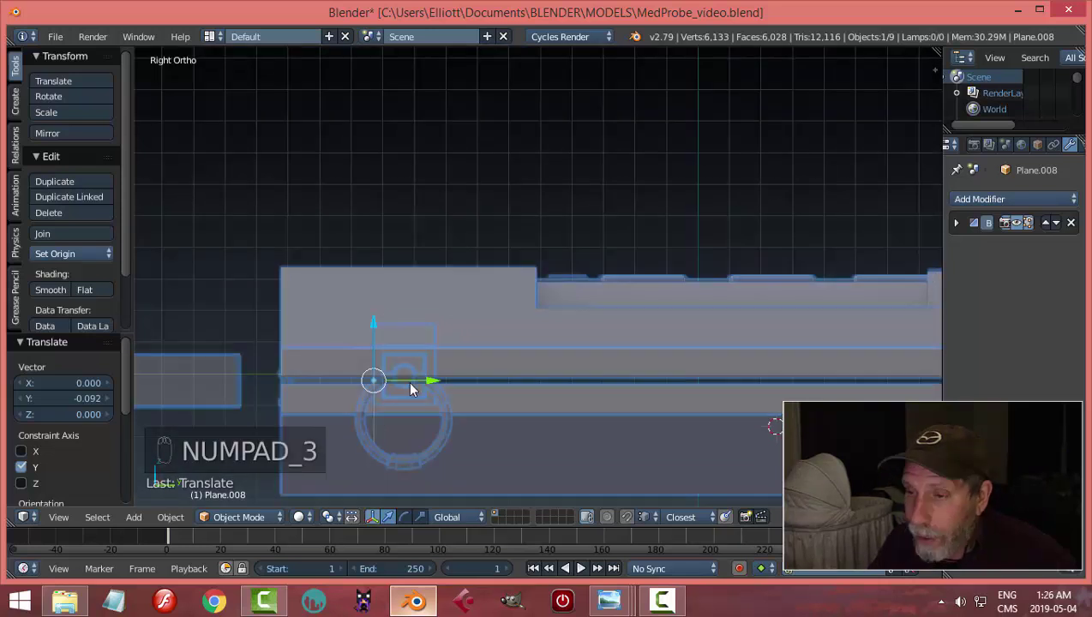
key("Tab")
- Extrude the Plane.008 outline into a thin bent clip with filled faces, then leave edit mode
key("a")
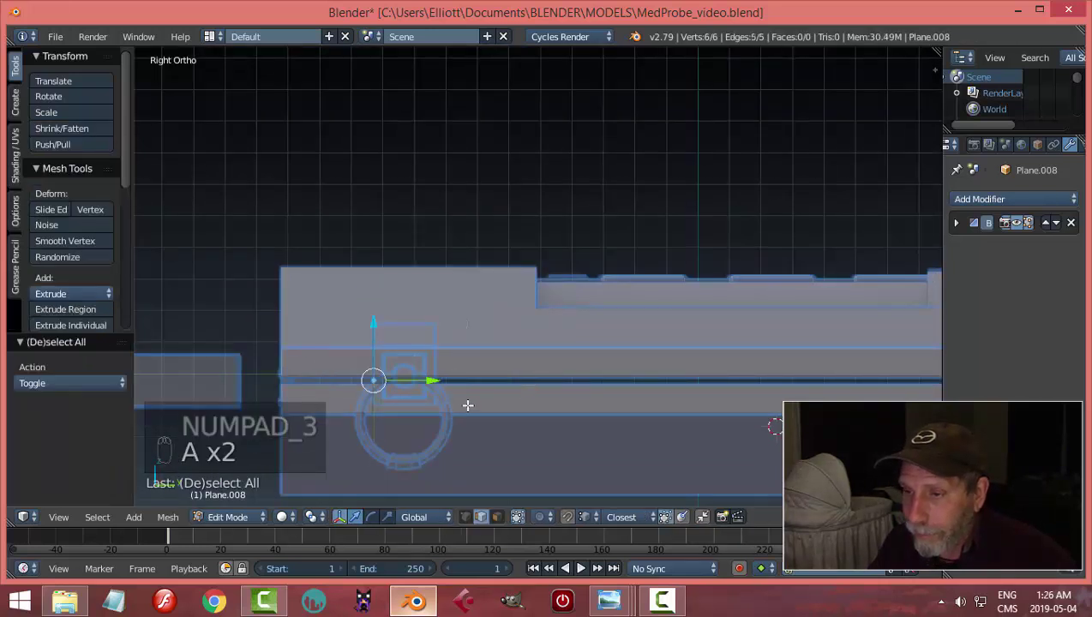
middle_click(466, 418)
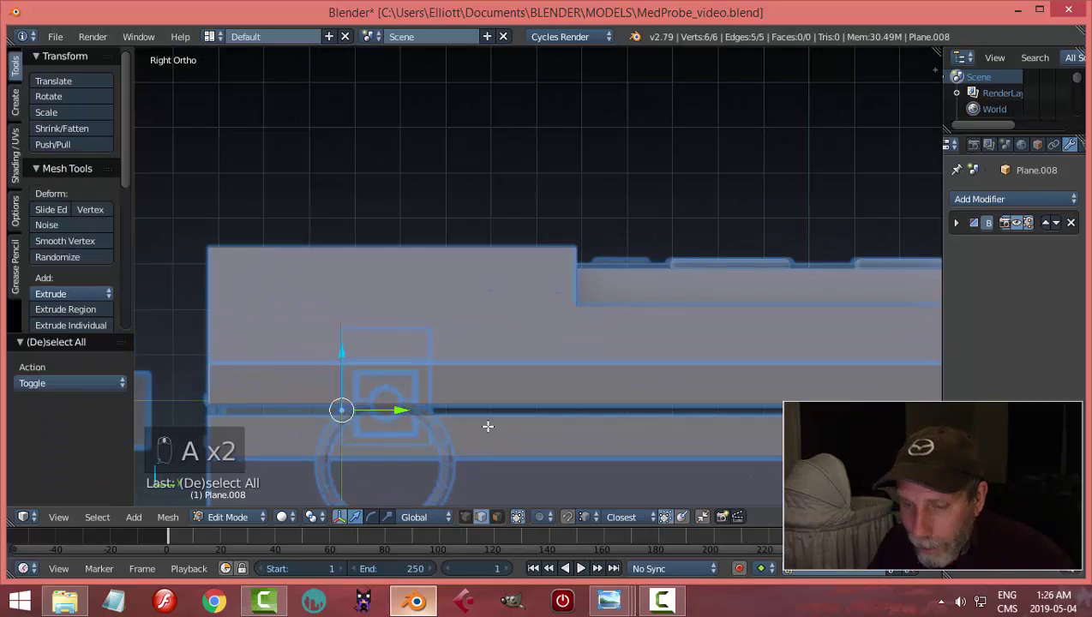
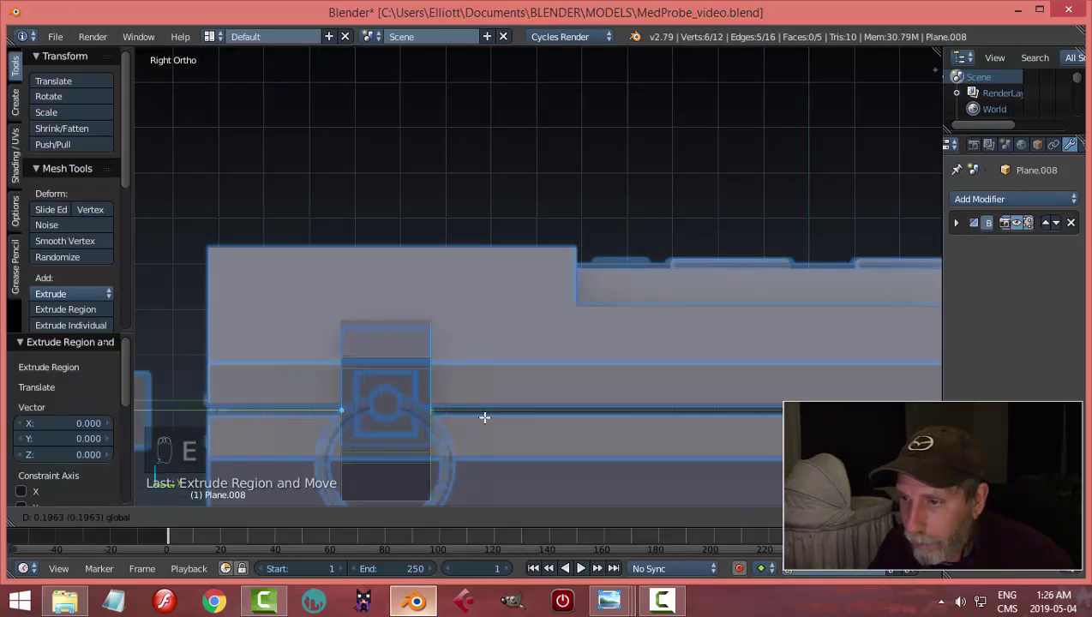
key("a")
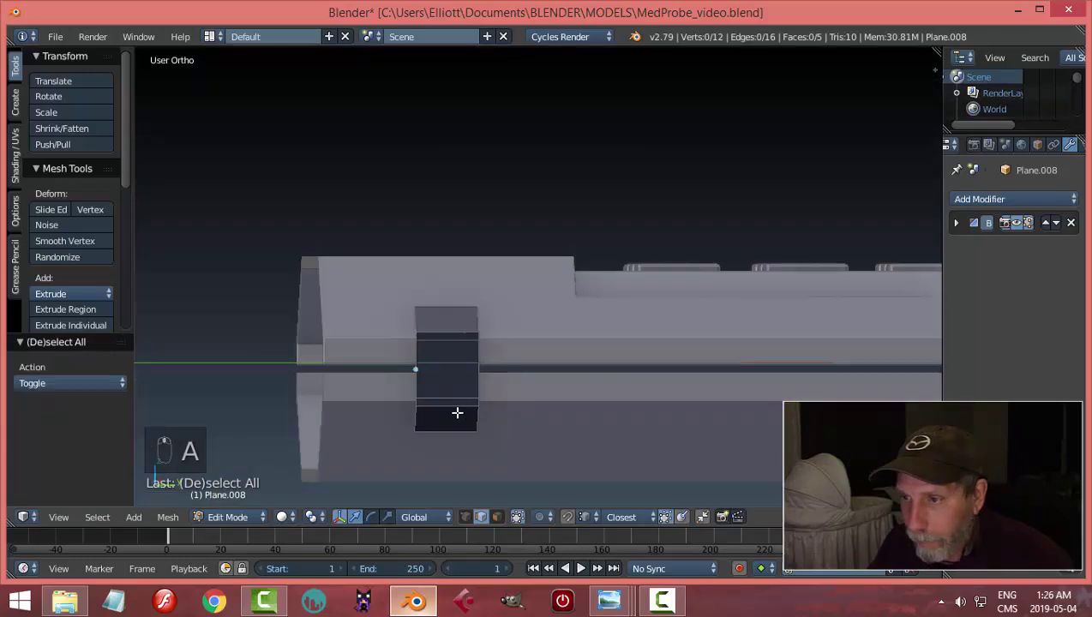
key("a")
key("a")
key("a")
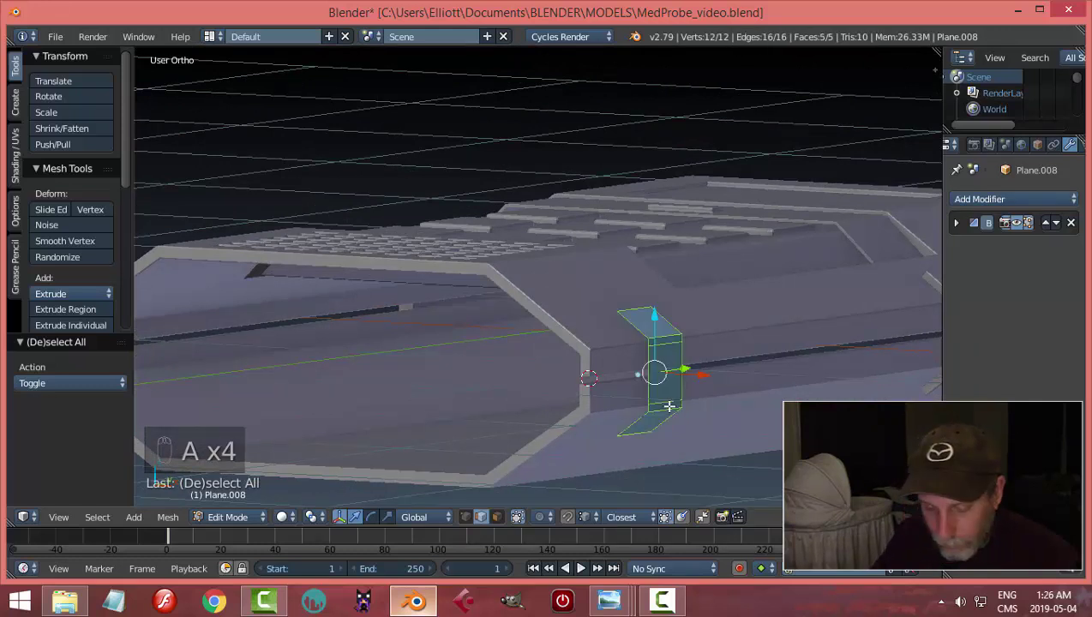
key("ctrl+n")
key("Tab")
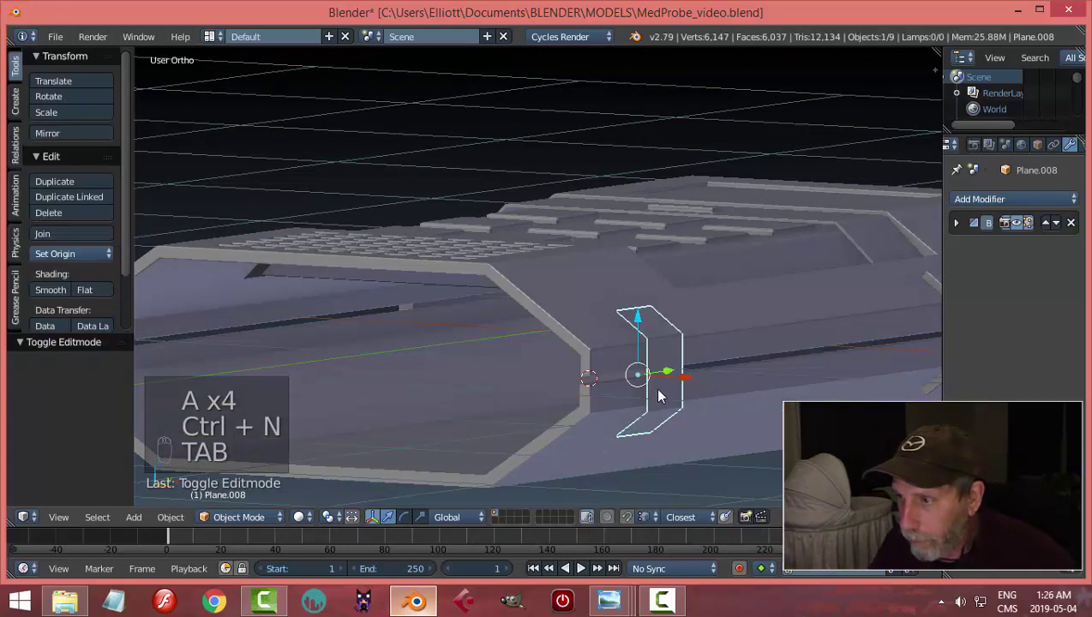
key("a")
left_click_drag(405, 374, 632, 400)
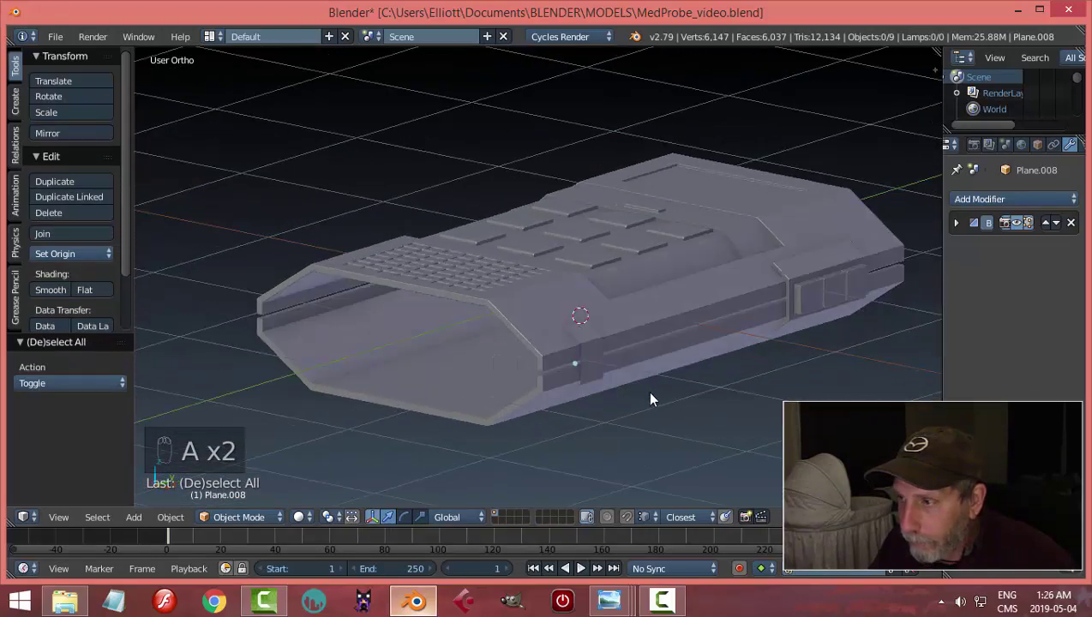
- View the clip from the right side and start editing the side block's geometry
middle_click(599, 396)
left_click_drag(574, 382, 705, 387)
key("Tab")
key("KP_3")
key("a")
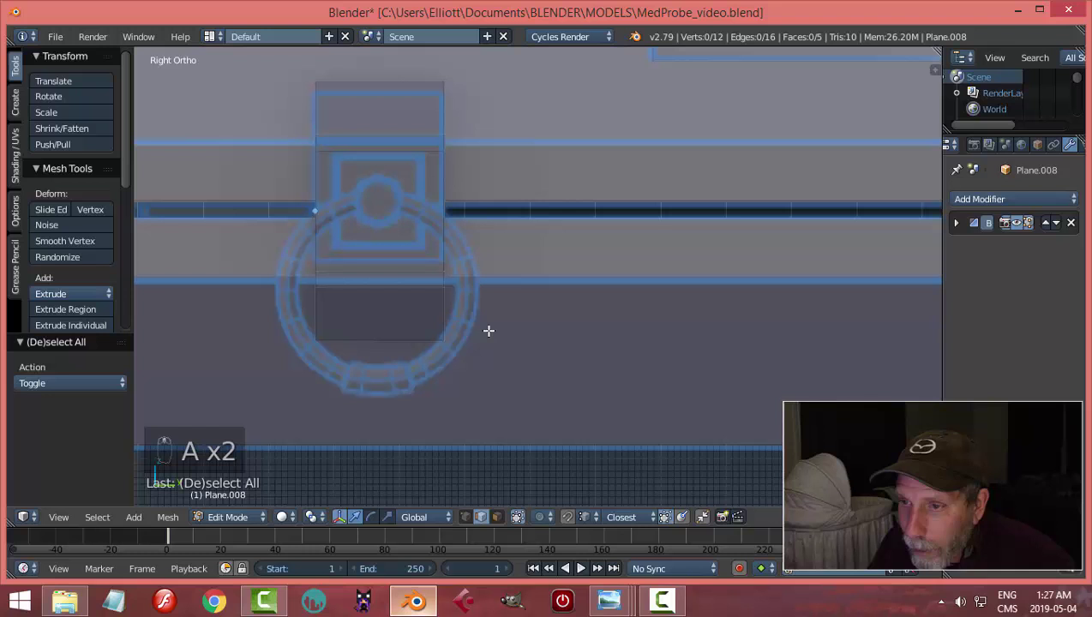
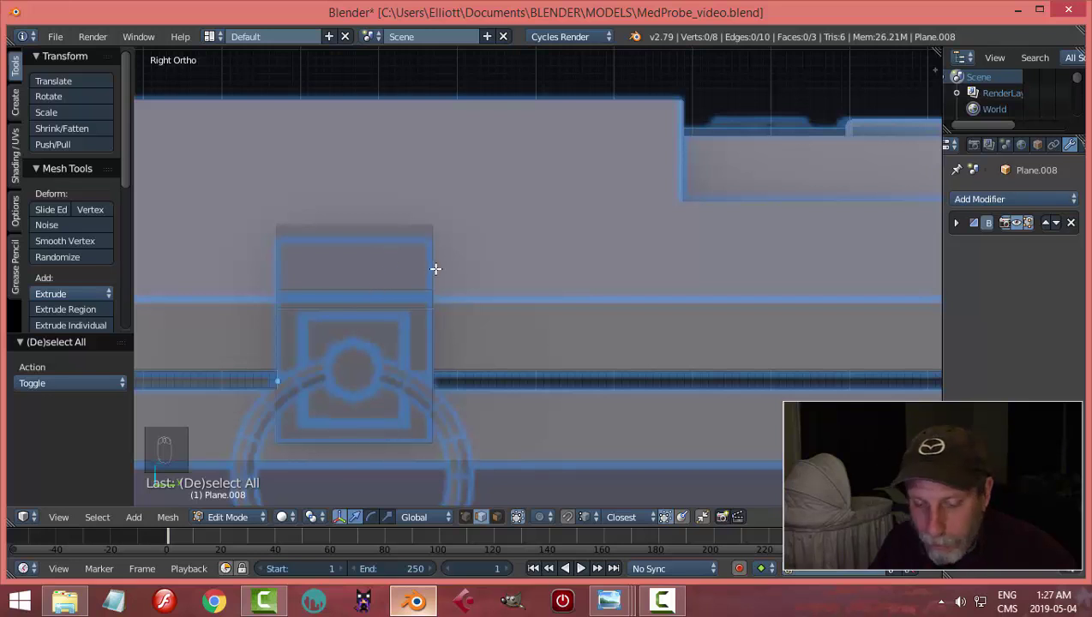
- Add a loop cut across the side block, undo a stray deletion, and slide the new ring toward the top
key("ctrl+r")
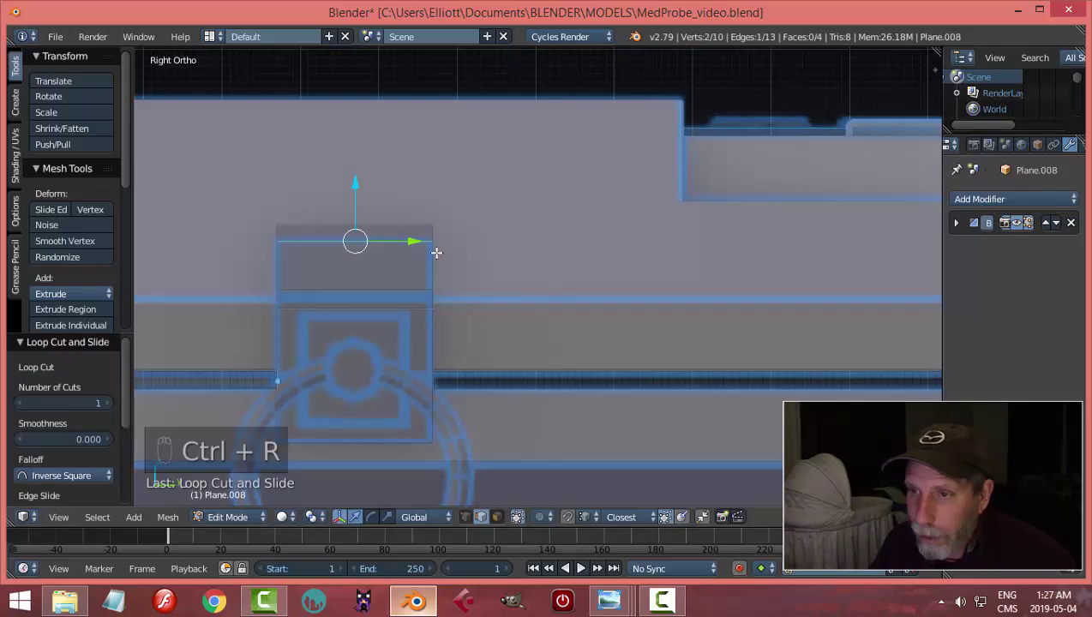
key("a")
left_click_drag(383, 217, 459, 297)
key("x")
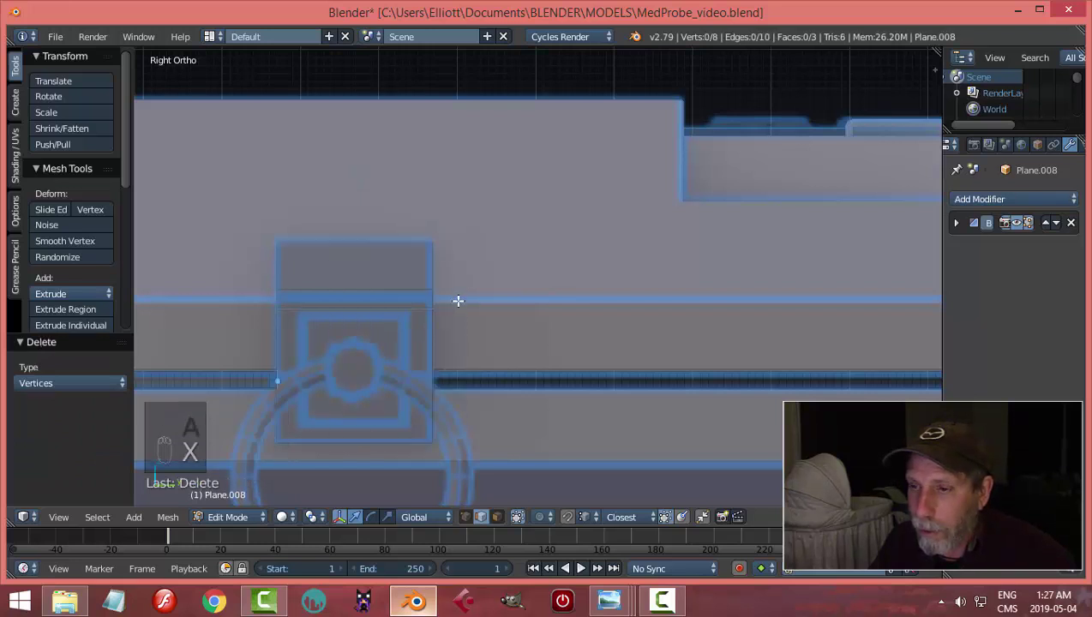
key("ctrl+z")
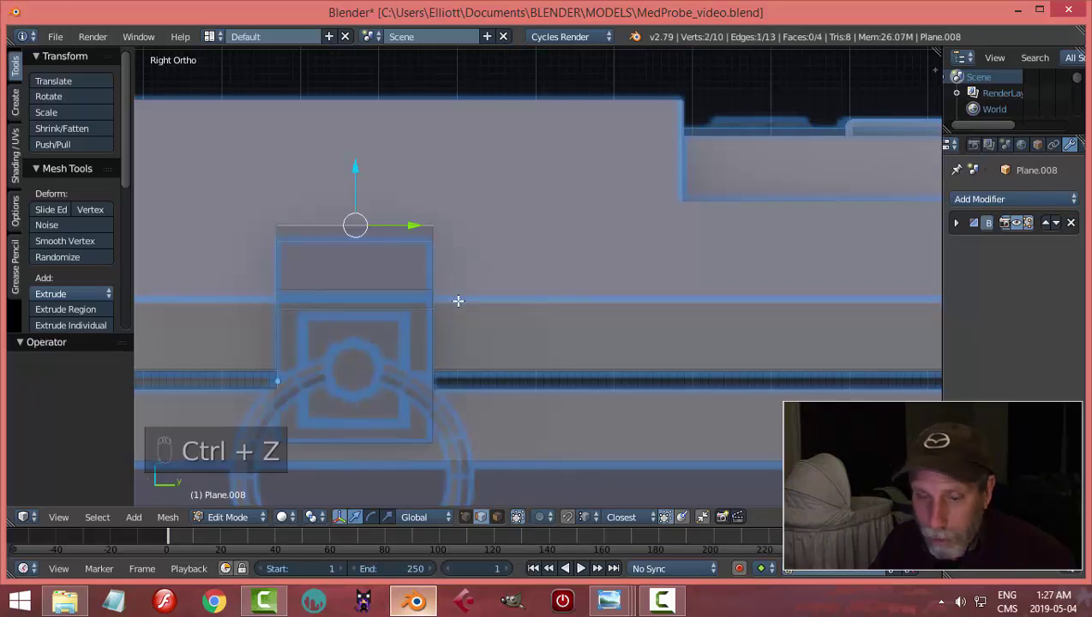
key("ctrl+Tab")
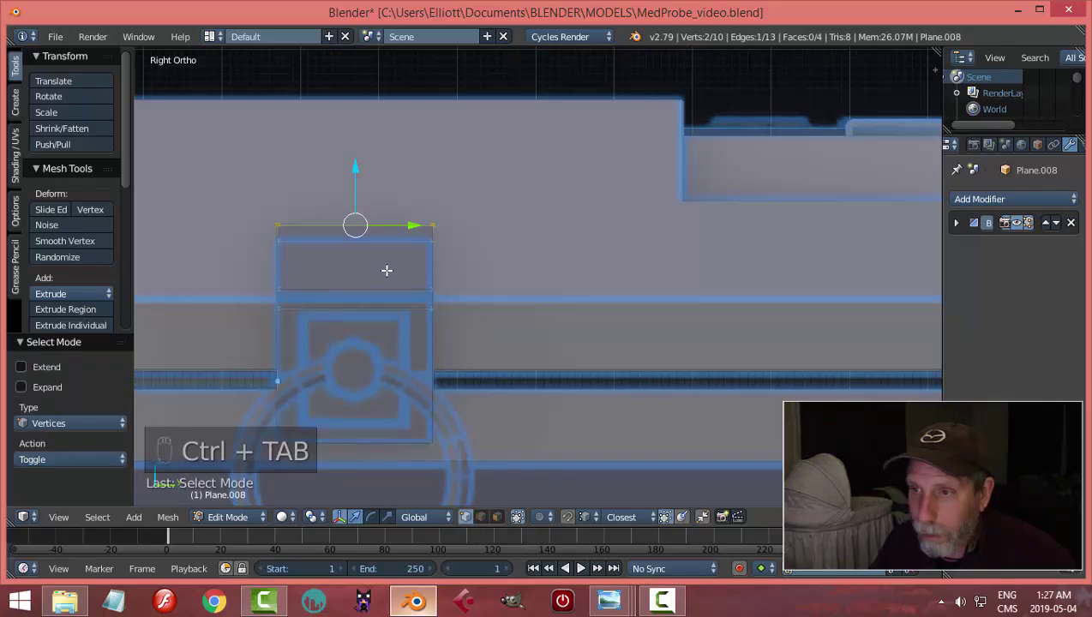
key("a")
key("ctrl+r")
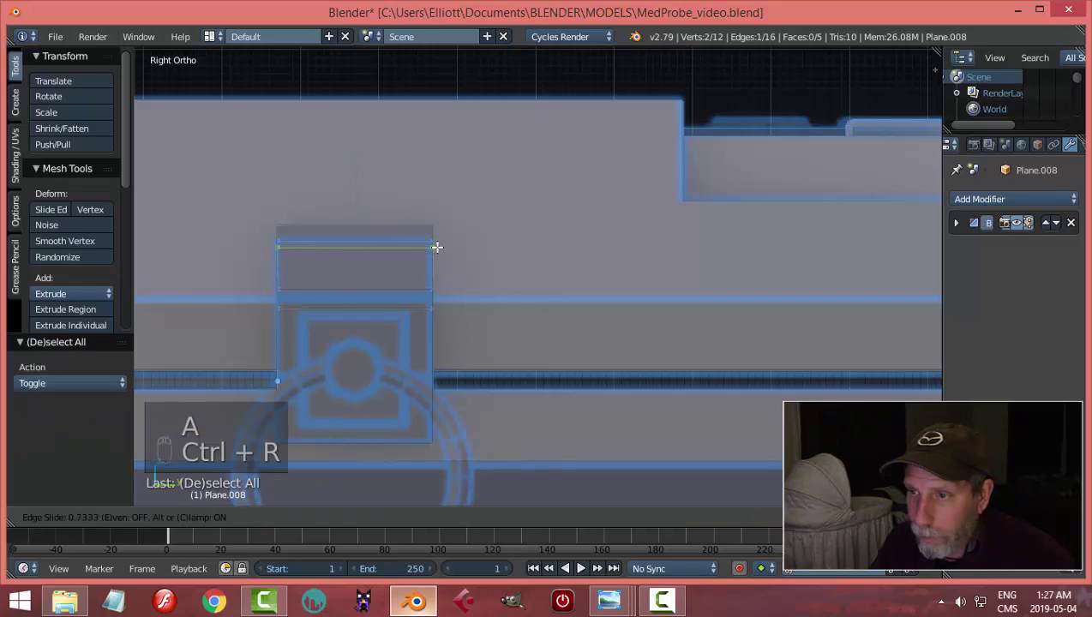
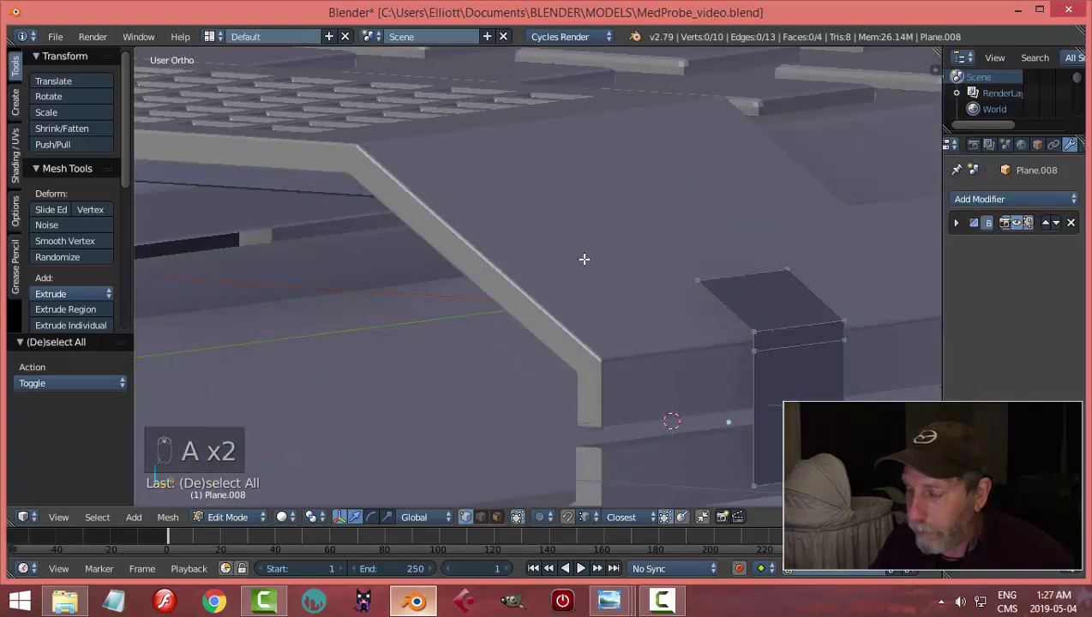
- Remove the tab's top strip, leaving a ten-vertex tab with a sloped top
key("a")
key("a")
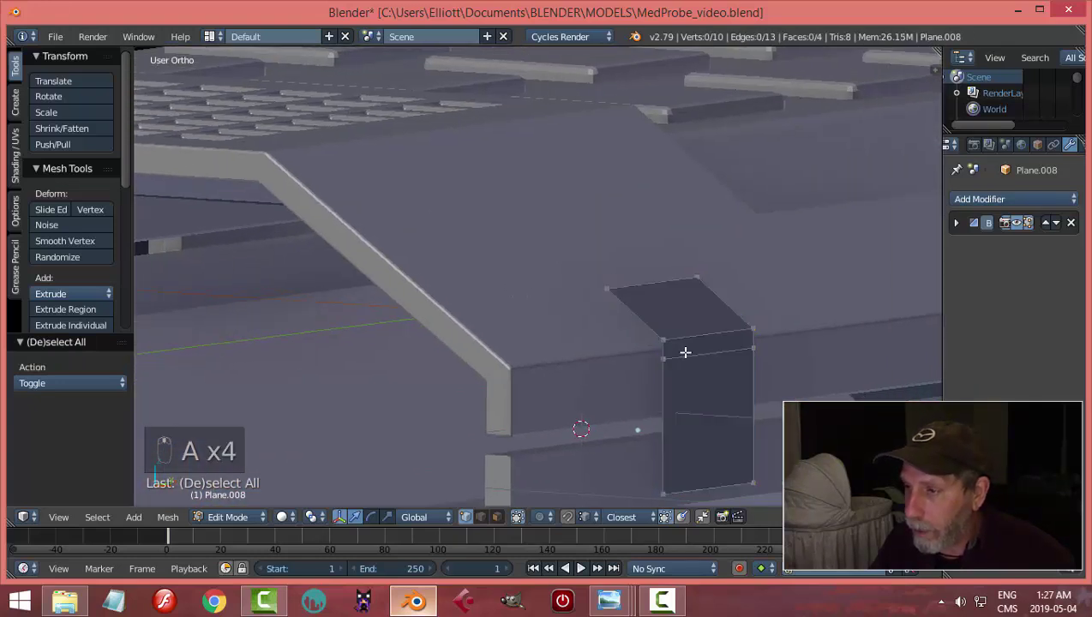
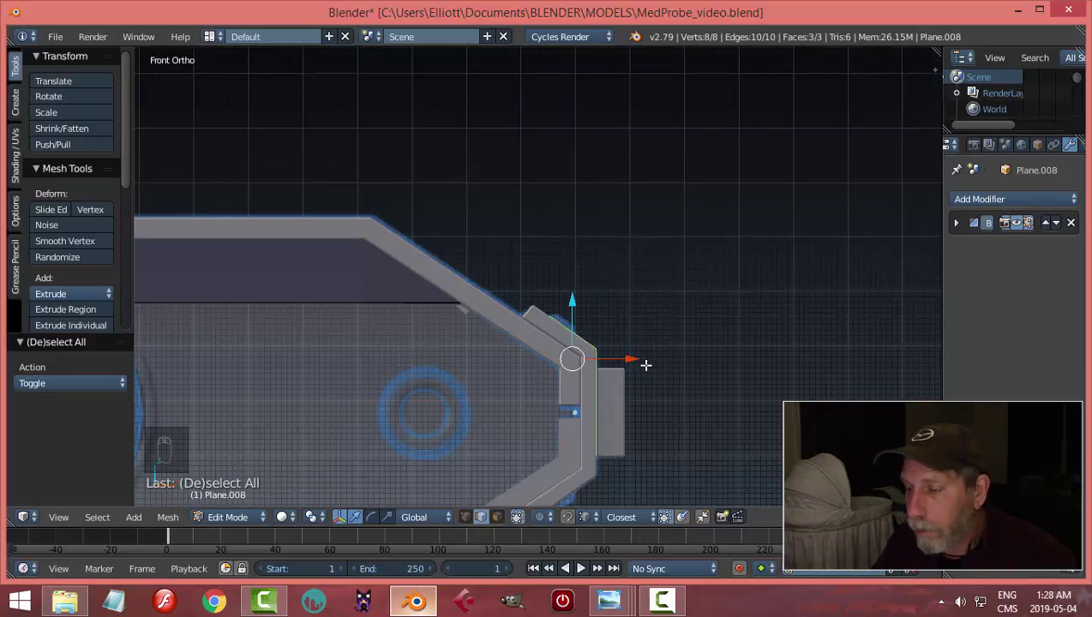
- Switch to wireframe, try extruding the clip region and undo it
key("z")
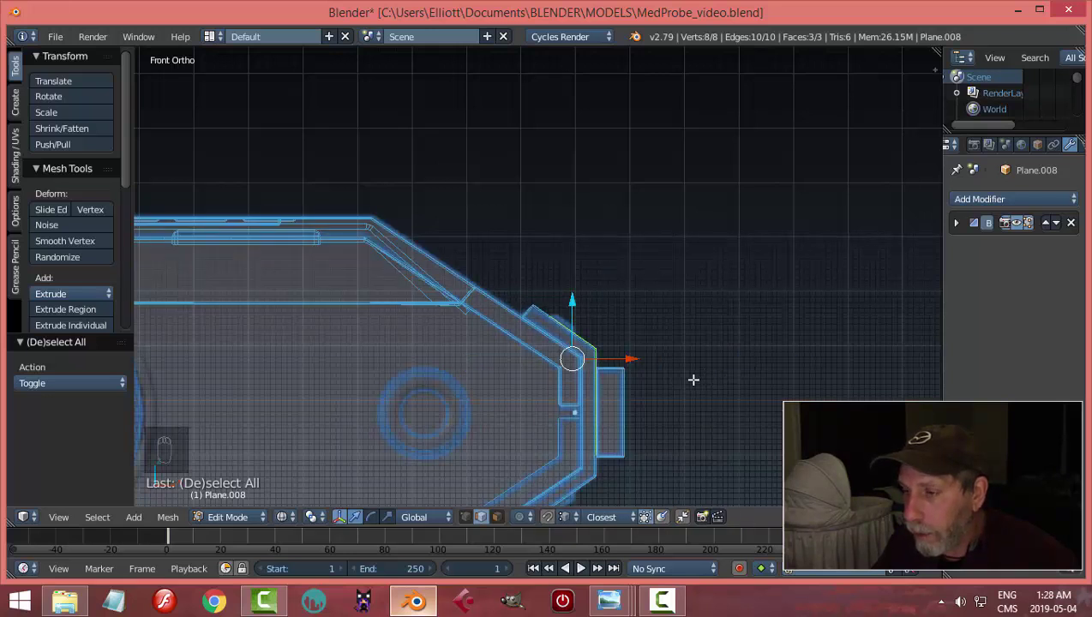
key("e")
key("alt+s")
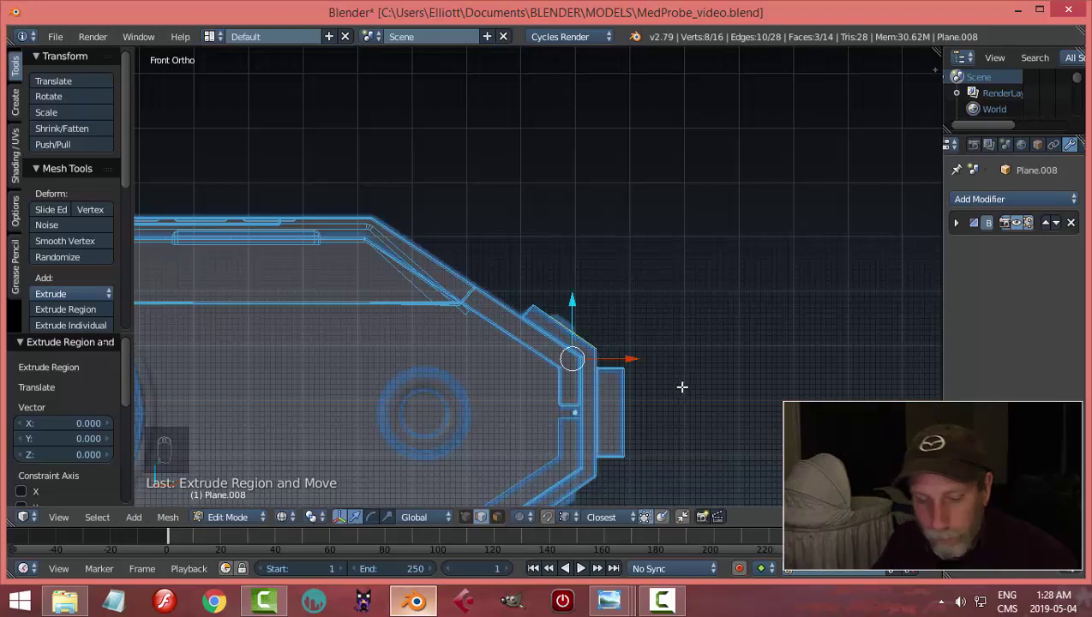
key("ctrl+z")
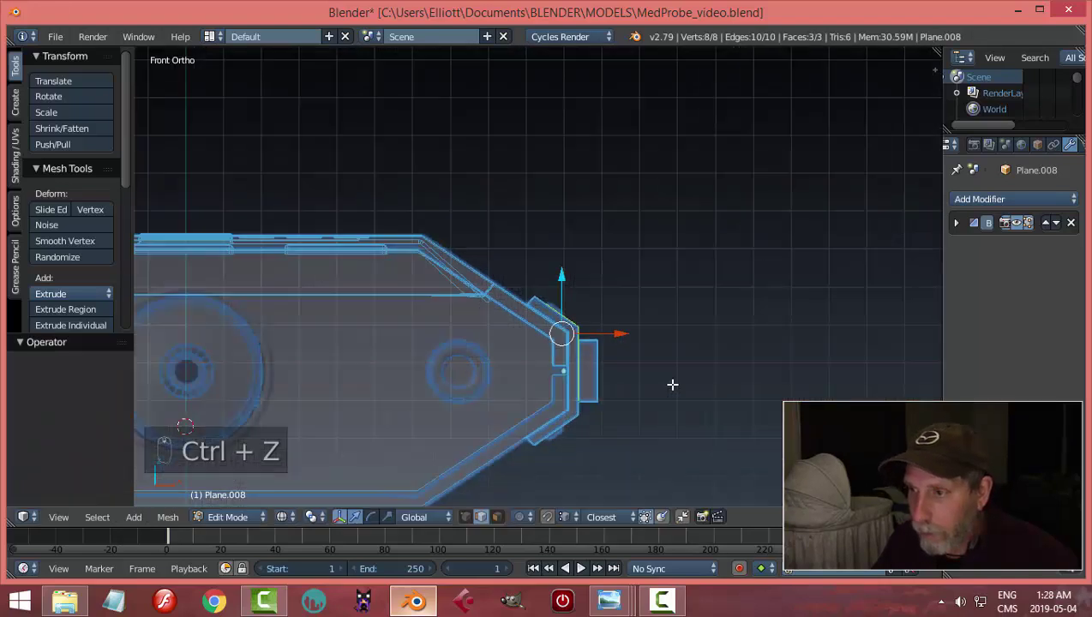
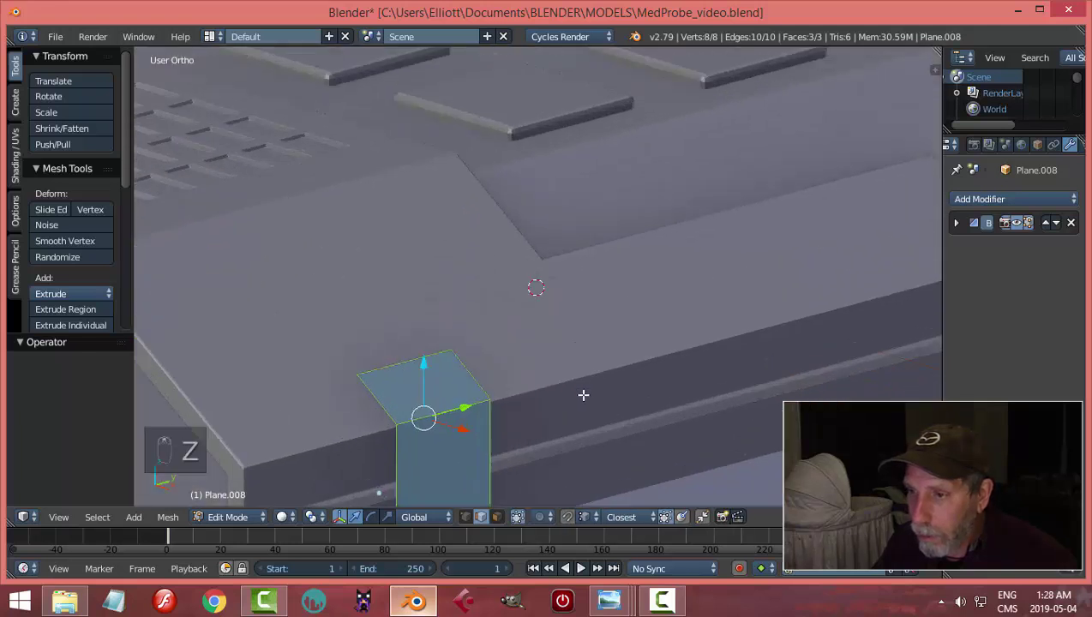
- Select all of the clip's vertices and remove doubles, trimming it to a six-vertex bracket
key("ctrl+Tab")
key("a")
key("a")
key("w")
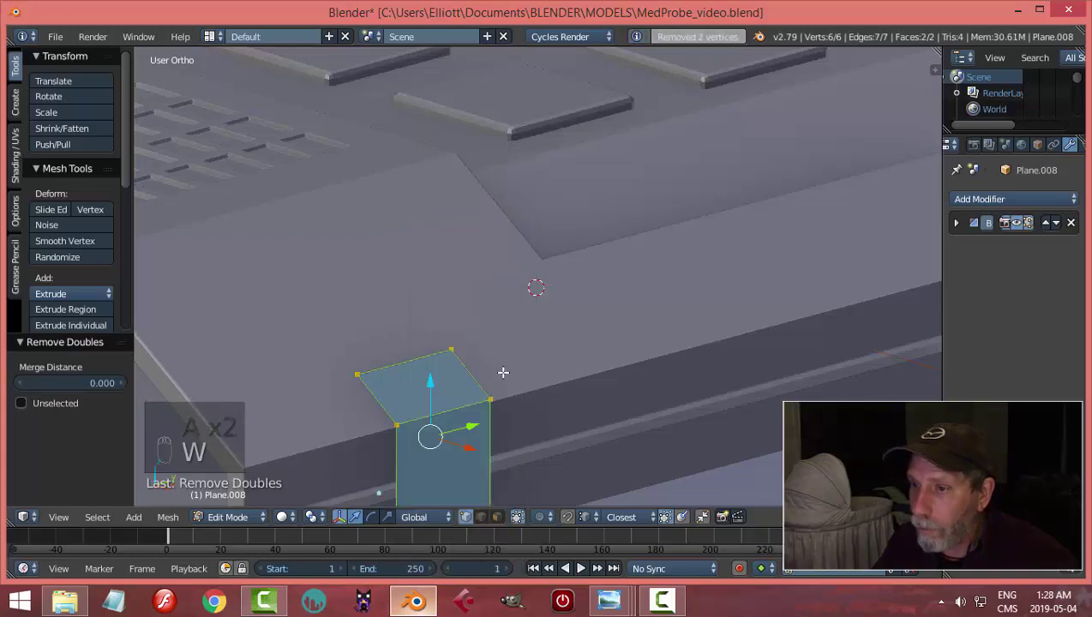
key("a")
key("a")
- Check the bracket from the right and front views and leave edit mode
key("KP_3")
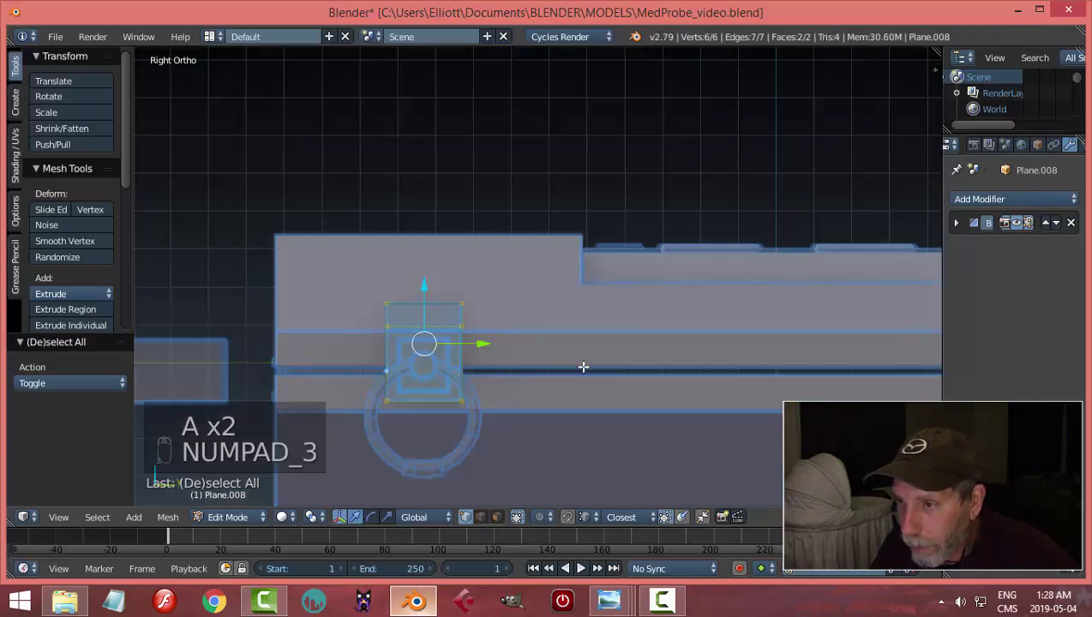
key("KP_1")
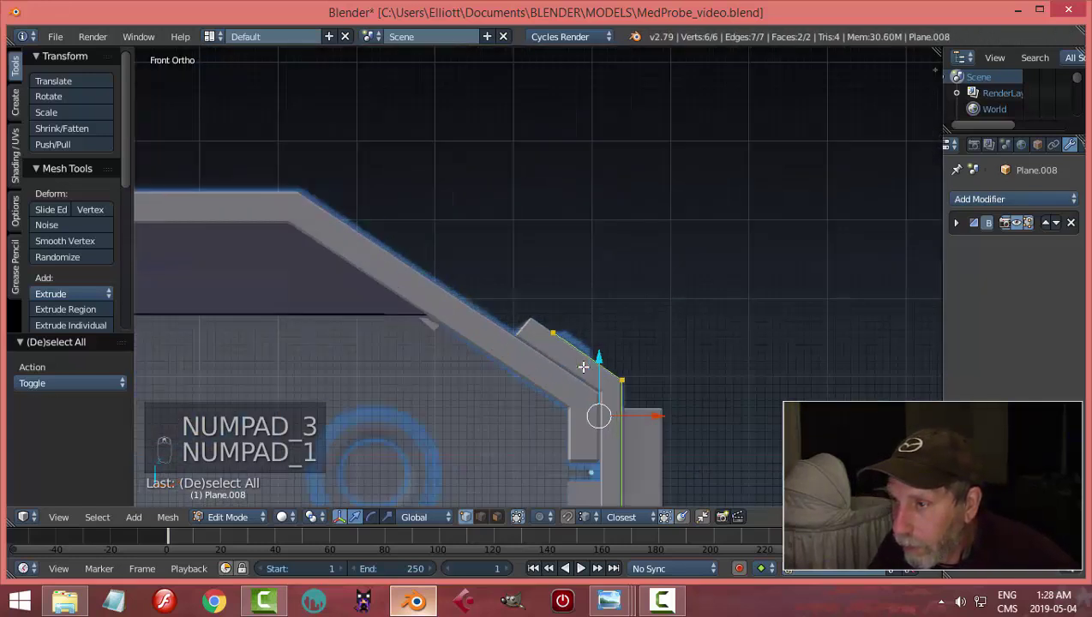
key("Tab")
key("h")
middle_click(617, 360)
right_click(552, 355)
key("KP_1")
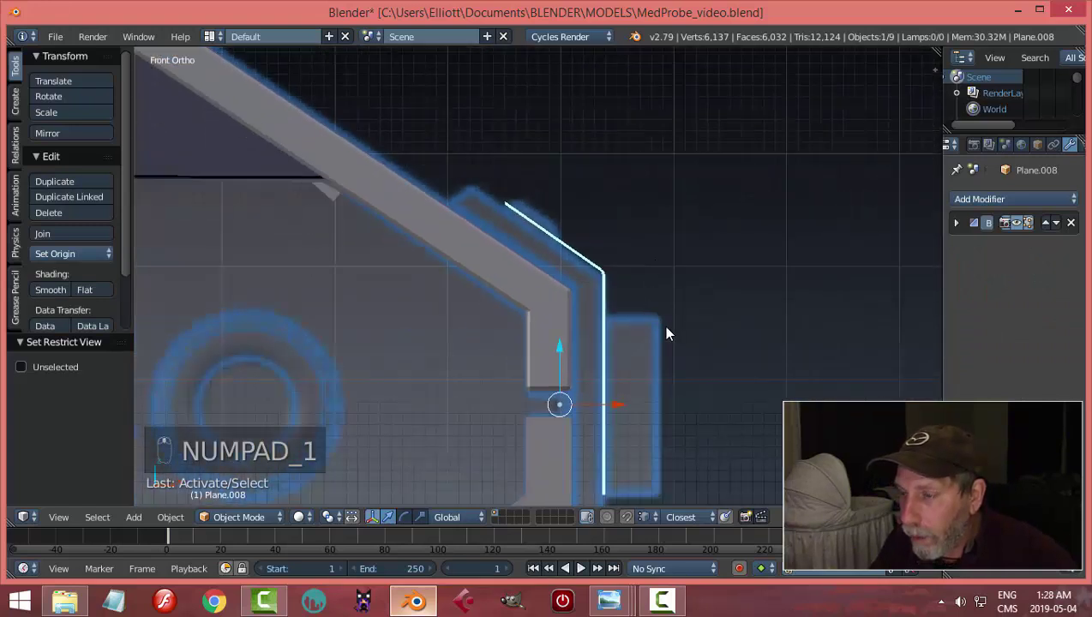
- Move the clip sideways along X and down along Z against the probe's side
left_click_drag(639, 334, 608, 374)
left_click_drag(608, 374, 583, 384)
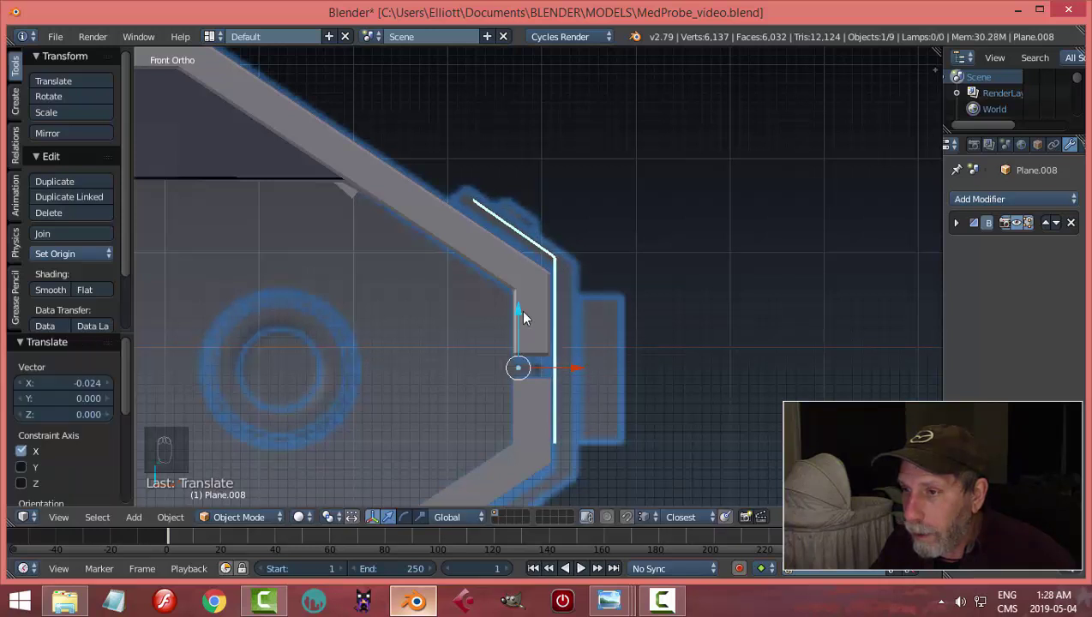
left_click_drag(520, 314, 637, 340)
middle_click(637, 340)
left_click_drag(615, 347, 552, 342)
key("KP_3")
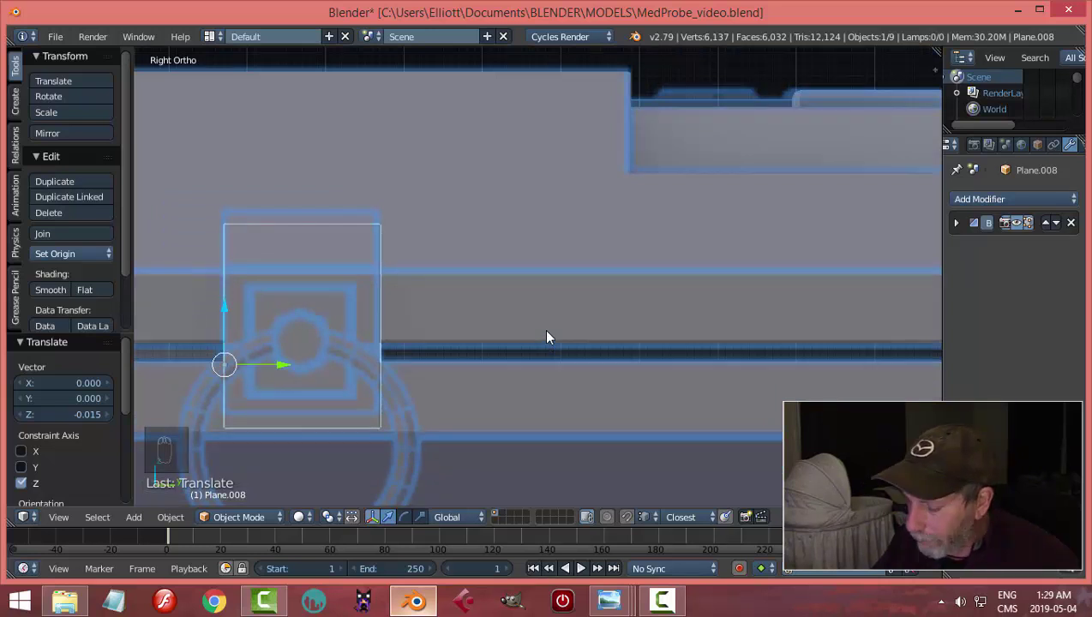
key("KP_1")
- Extrude the whole bracket and shrink/fatten its faces by -0.02 for thickness
key("Tab")
key("a")
key("a")
key("e")
key("alt+s")
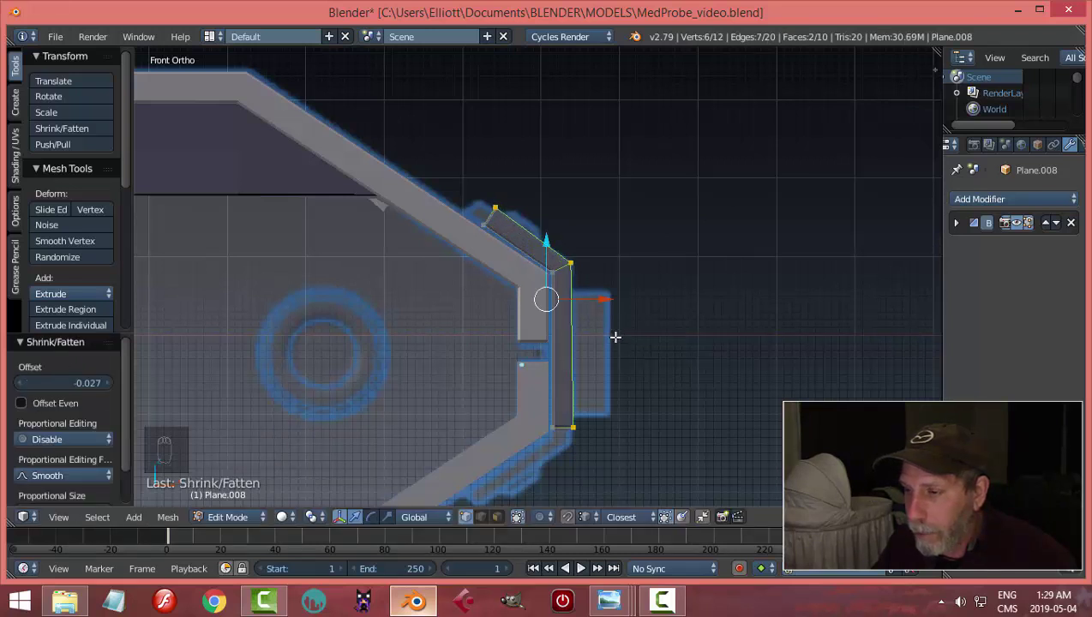
- Leave edit mode and inspect the thickened bracket from the side and front
key("a")
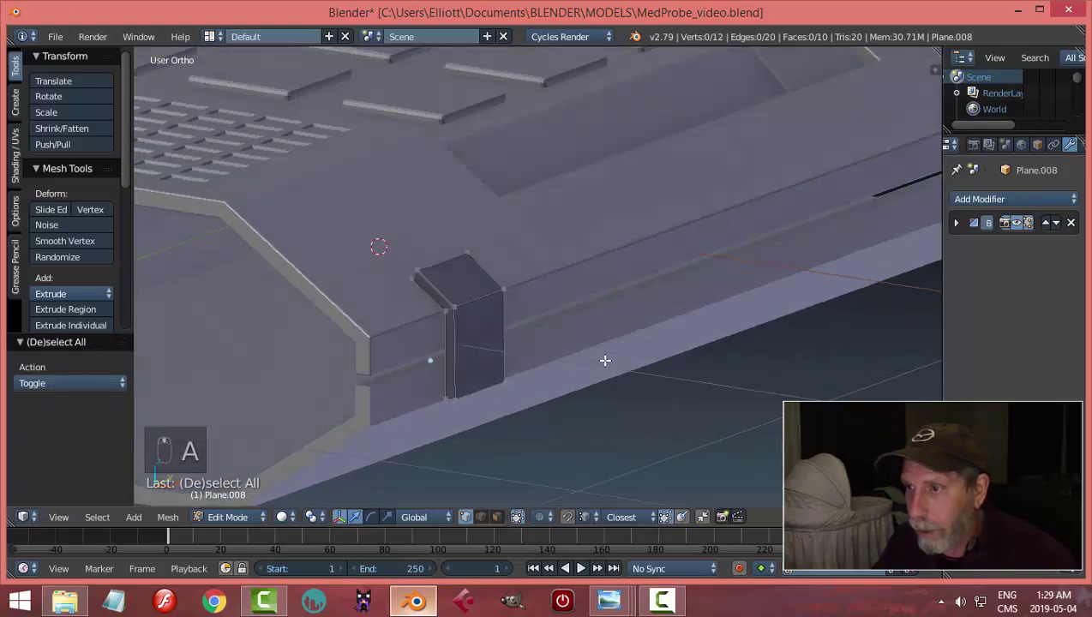
key("Tab")
key("KP_3")
middle_click(496, 354)
left_click_drag(597, 333, 641, 348)
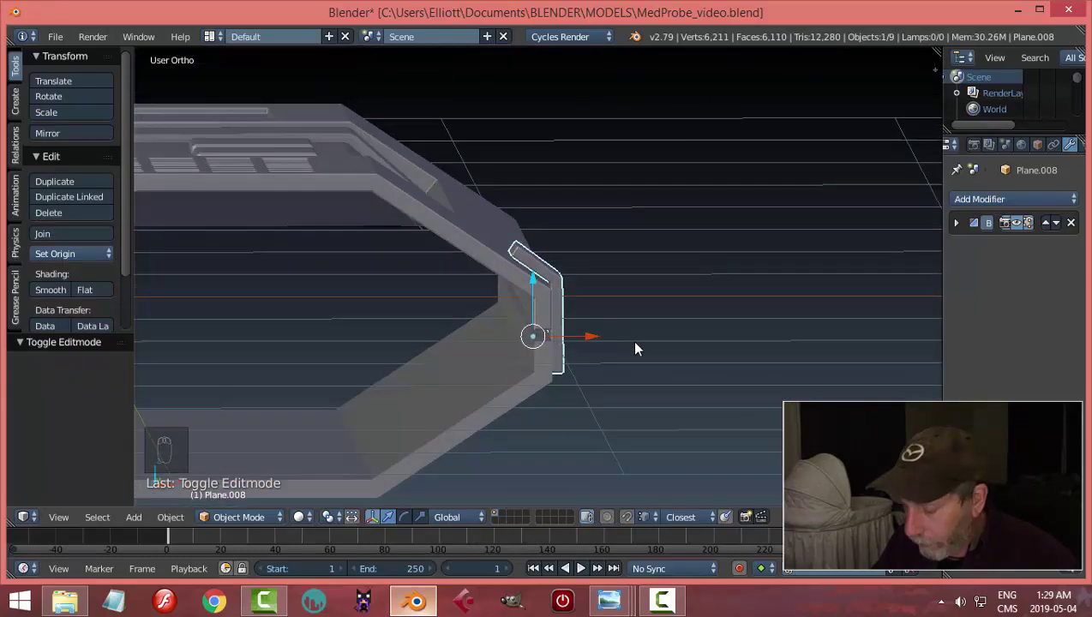
key("KP_1")
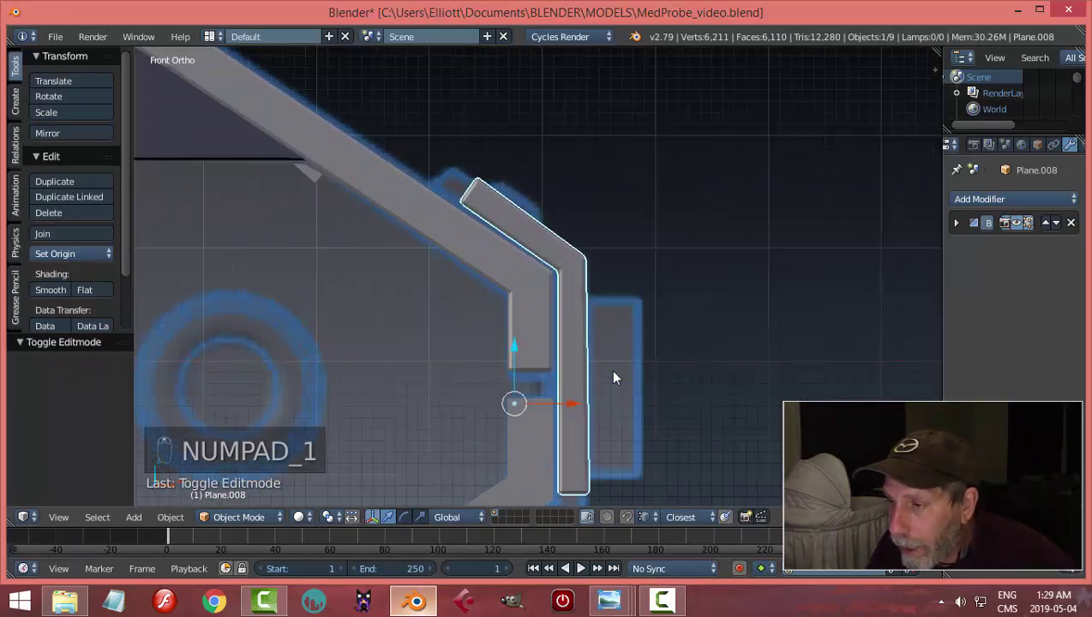
- Shift the bracket along X in object mode, then re-enter edit mode in Right Ortho
left_click_drag(577, 409, 735, 359)
key("a")
left_click_drag(689, 372, 583, 313)
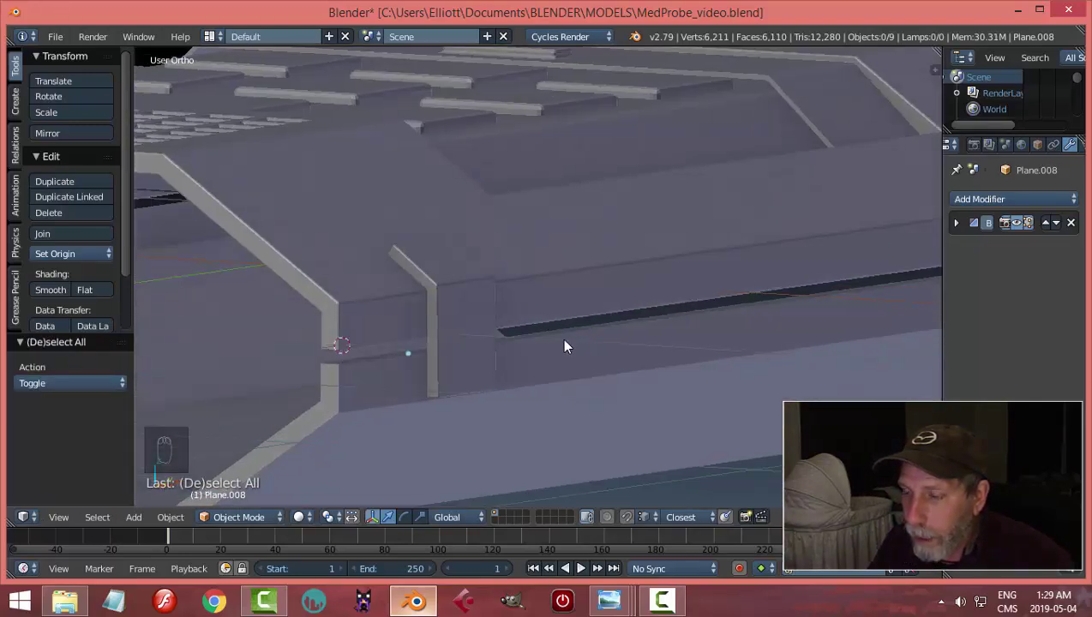
left_click_drag(614, 324, 540, 321)
left_click_drag(466, 301, 575, 304)
key("KP_3")
key("Tab")
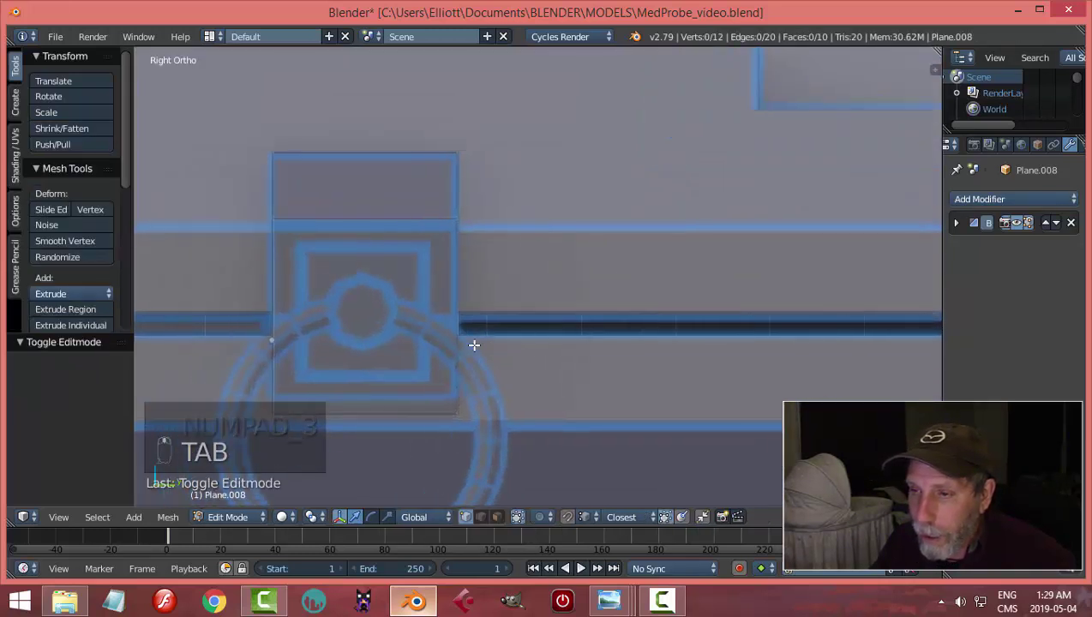
- Inset a face of the clip and extrude it outward along X into a small protruding block
key("ctrl+Tab")
left_click(420, 307)
key("KP_3")
key("i")
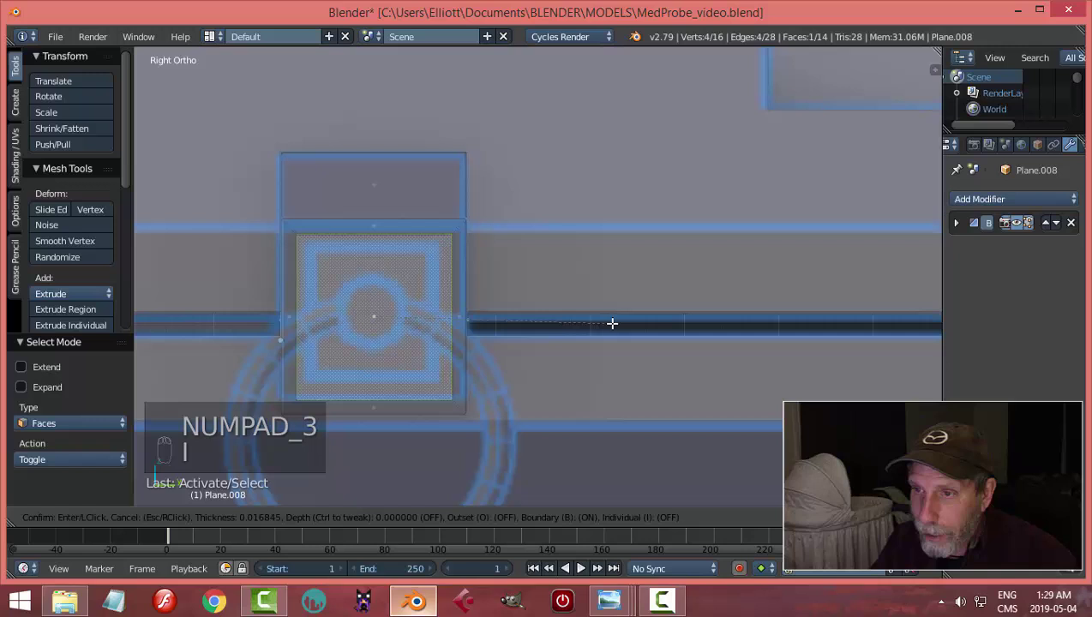
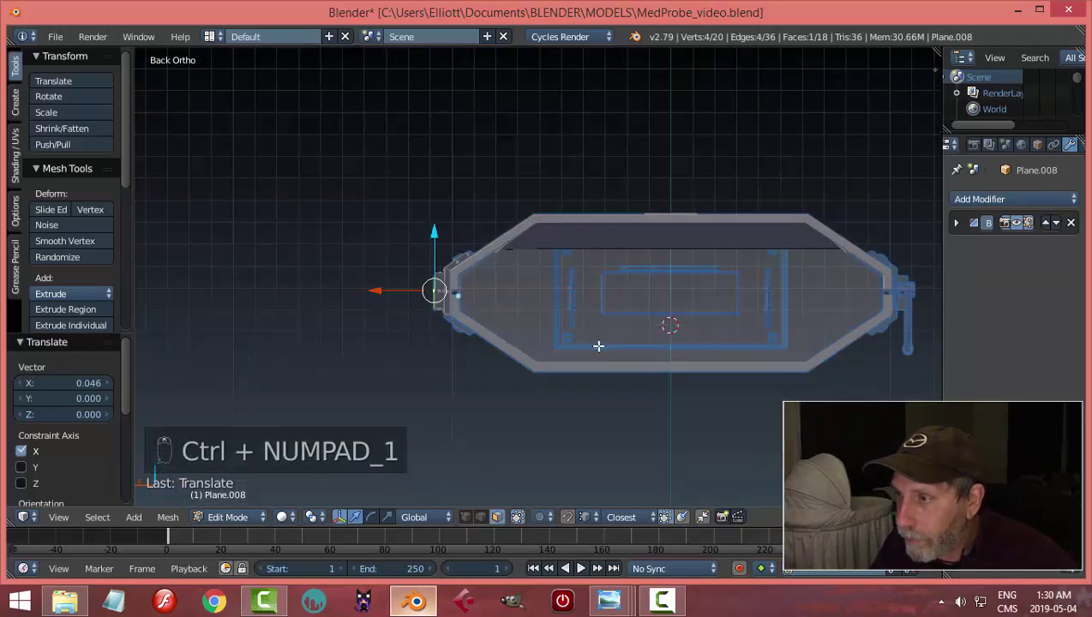
key("ctrl+KP_1")
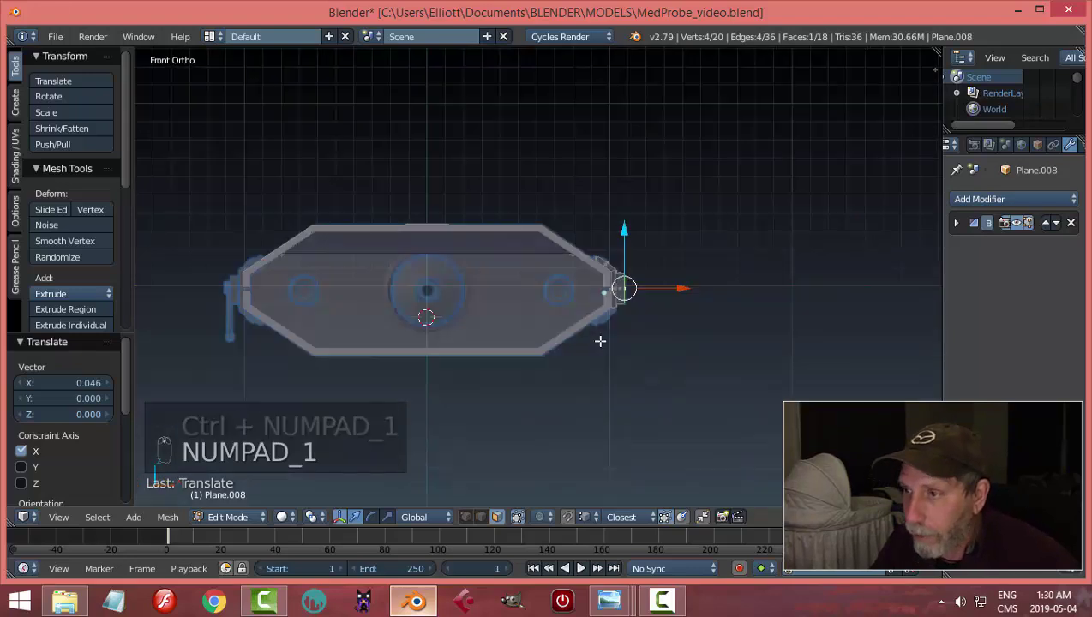
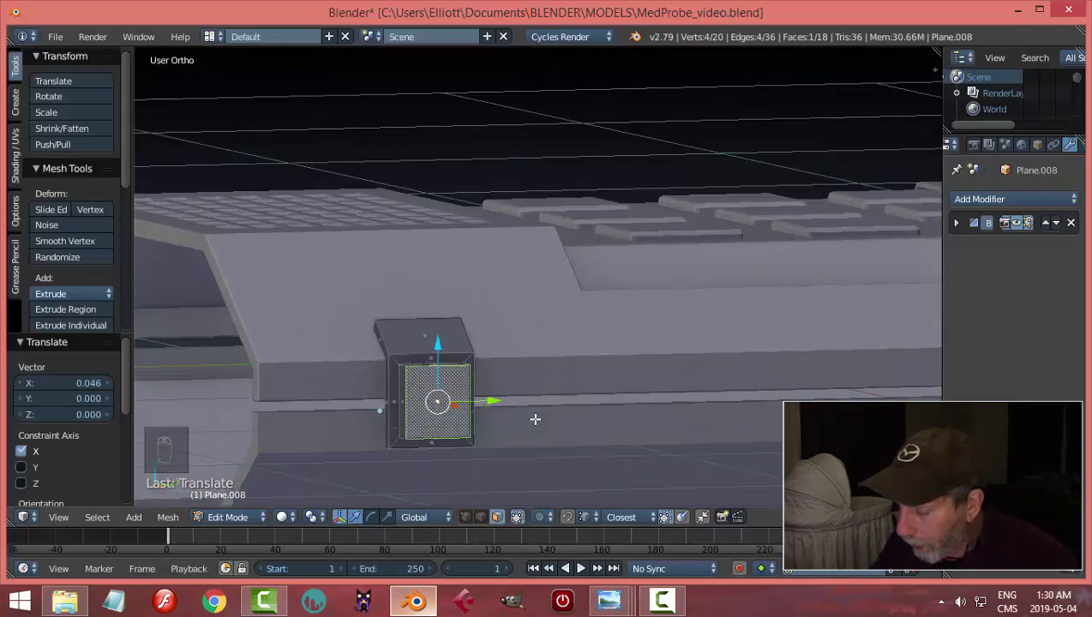
- Inset the block's scaled-down end face to start a smaller square stub
key("ctrl+KP_Add")
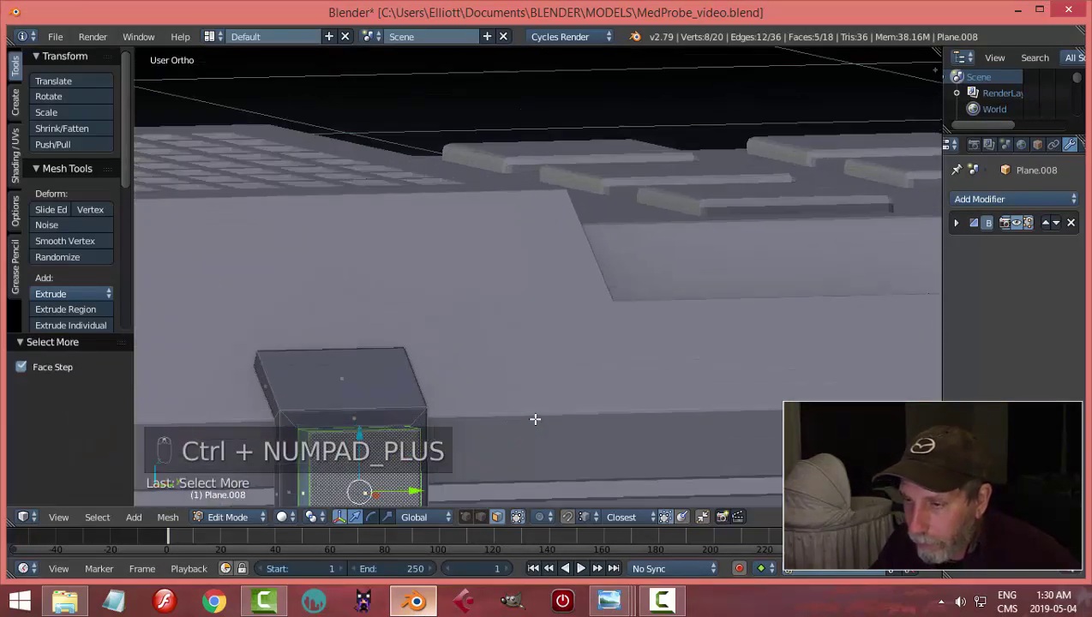
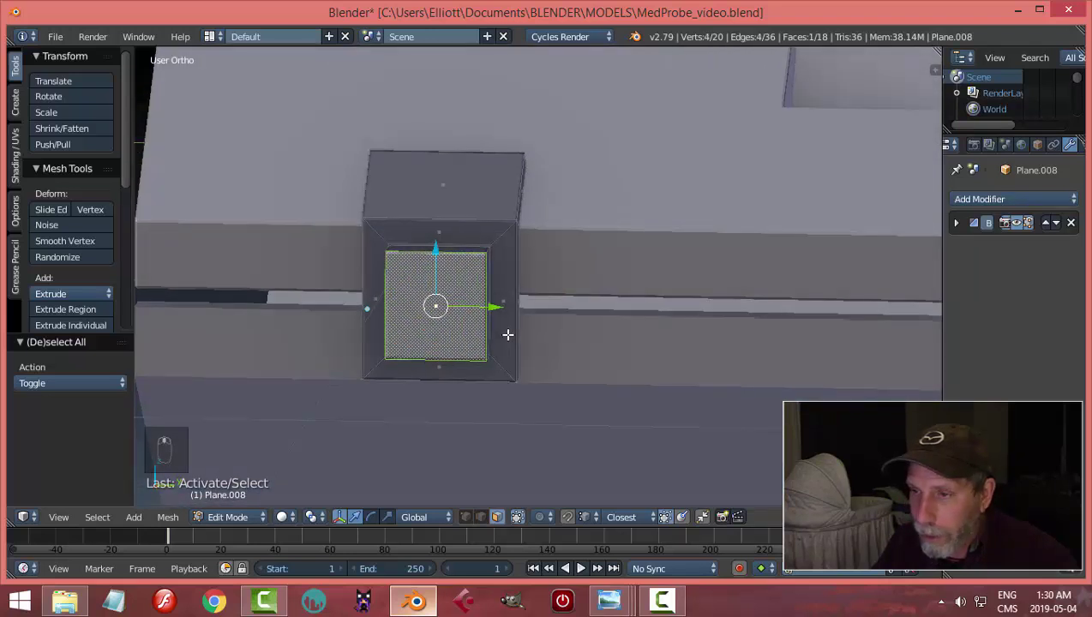
key("i")
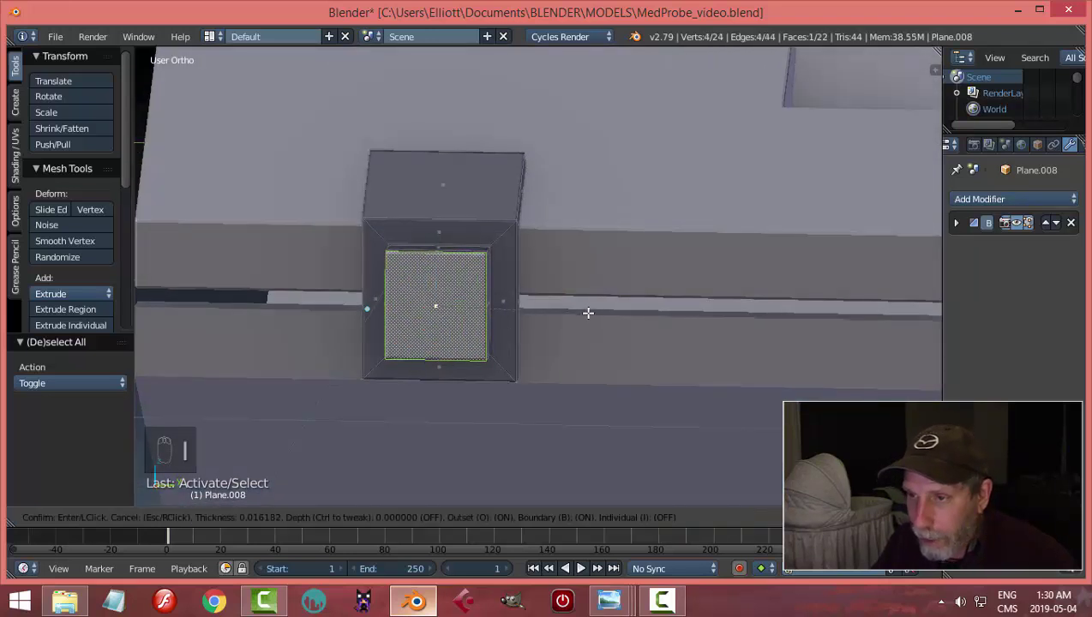
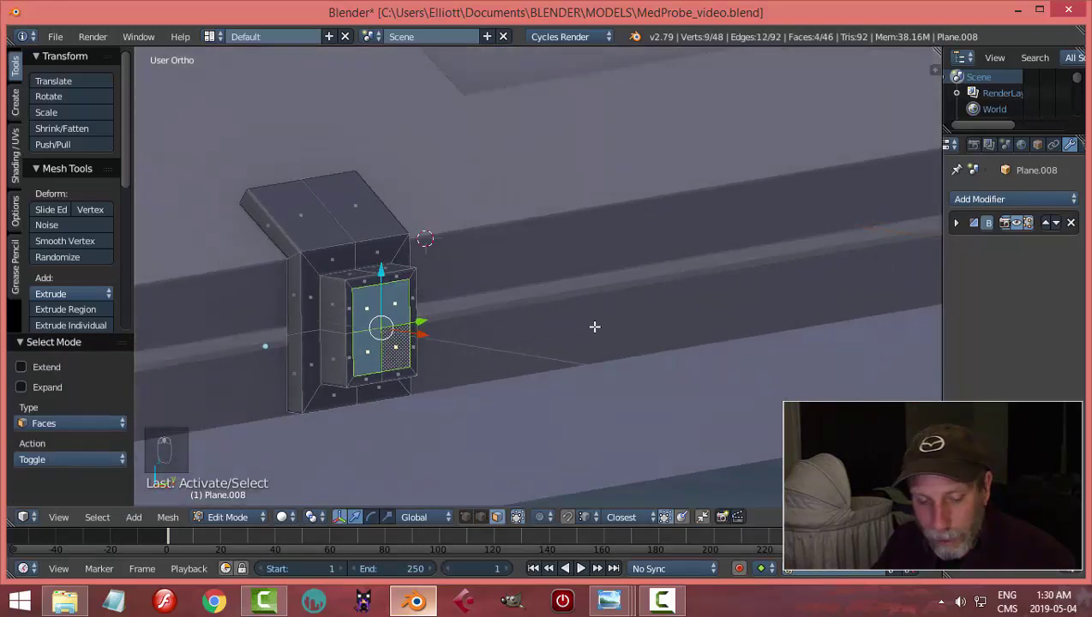
- Round Plane.008's stub face into a circle via LoopTools, shrink and extrude it into a short knob, then leave edit mode
key("w")
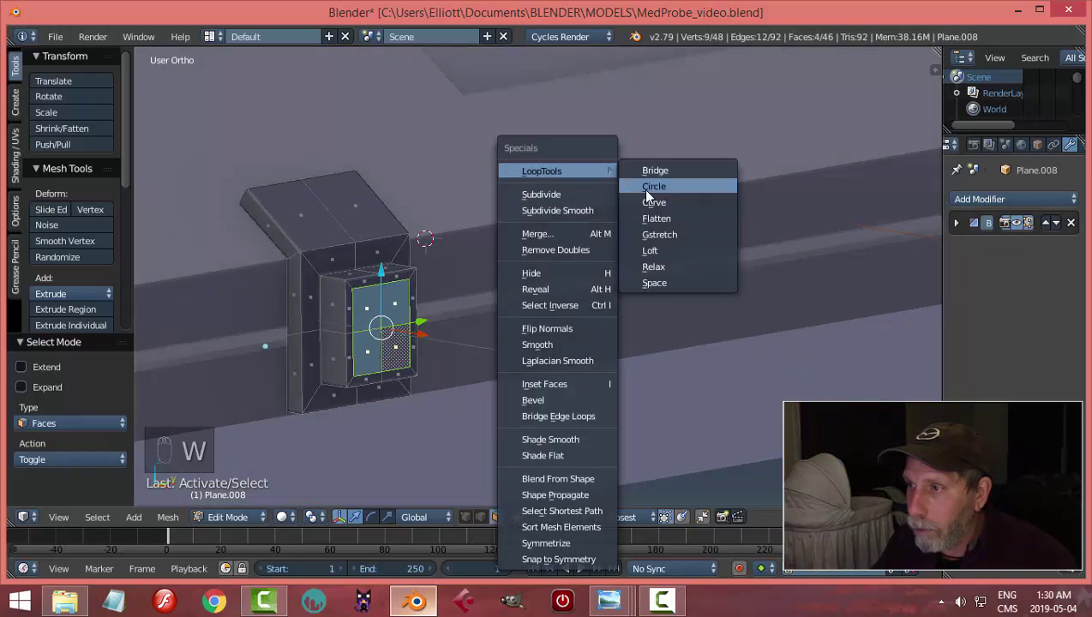
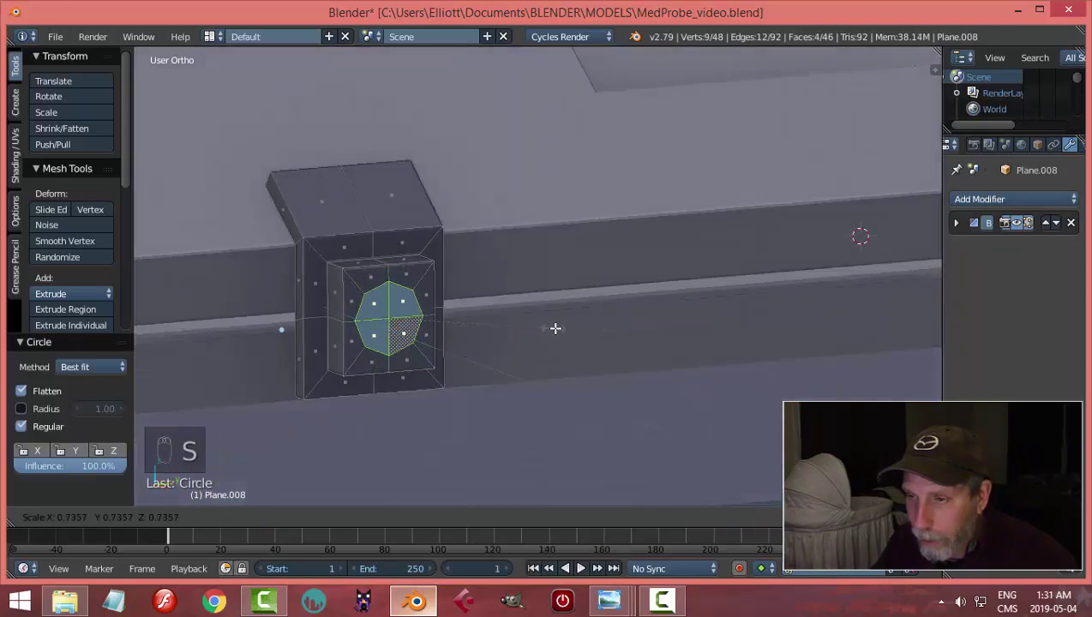
left_click_drag(554, 331, 628, 349)
key("e")
key("Tab")
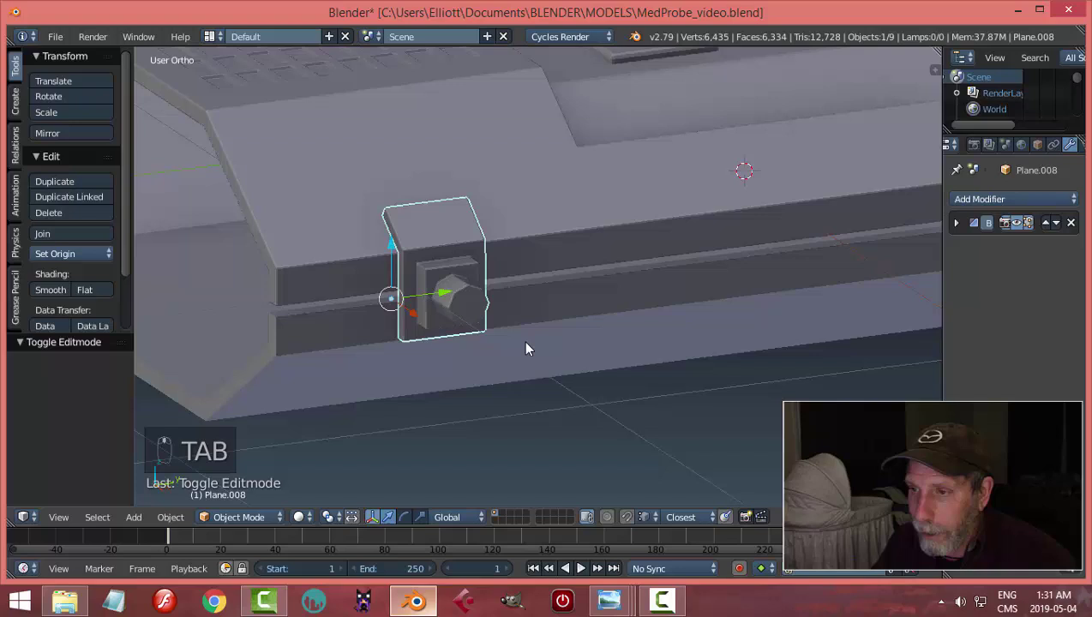
- Check the probe against the MedProbe reference, then re-enter edit mode on the clip Plane.008
key("a")
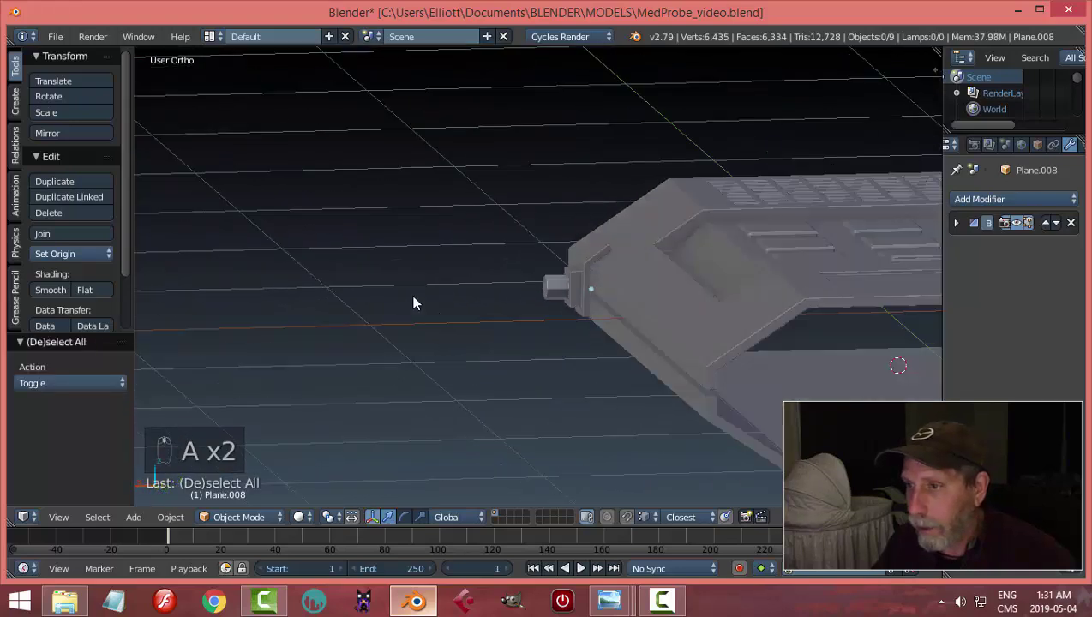
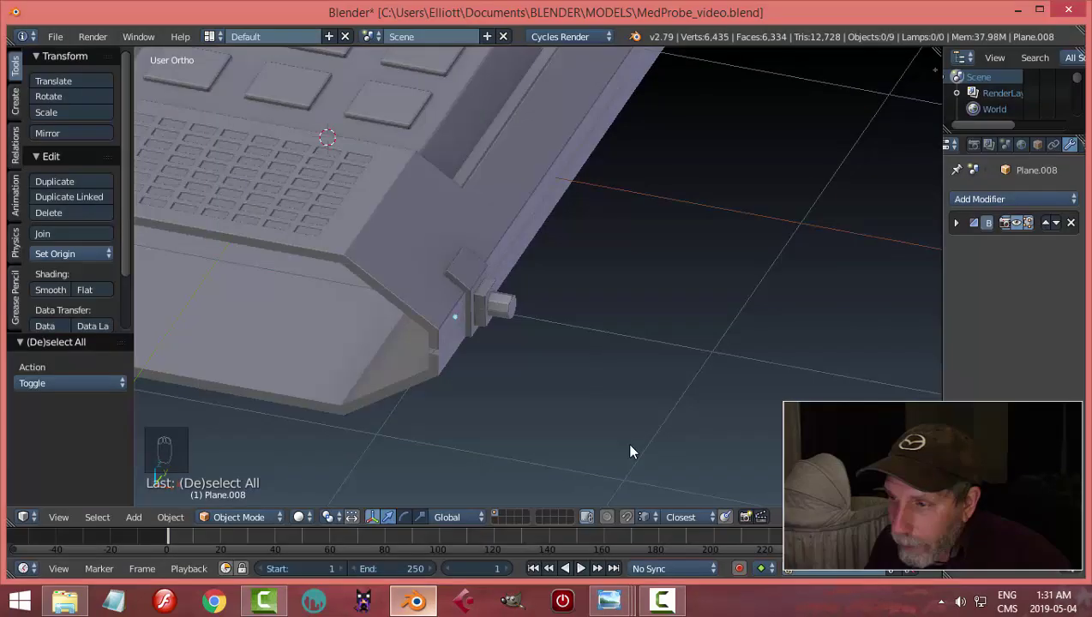
left_click_drag(600, 414, 544, 374)
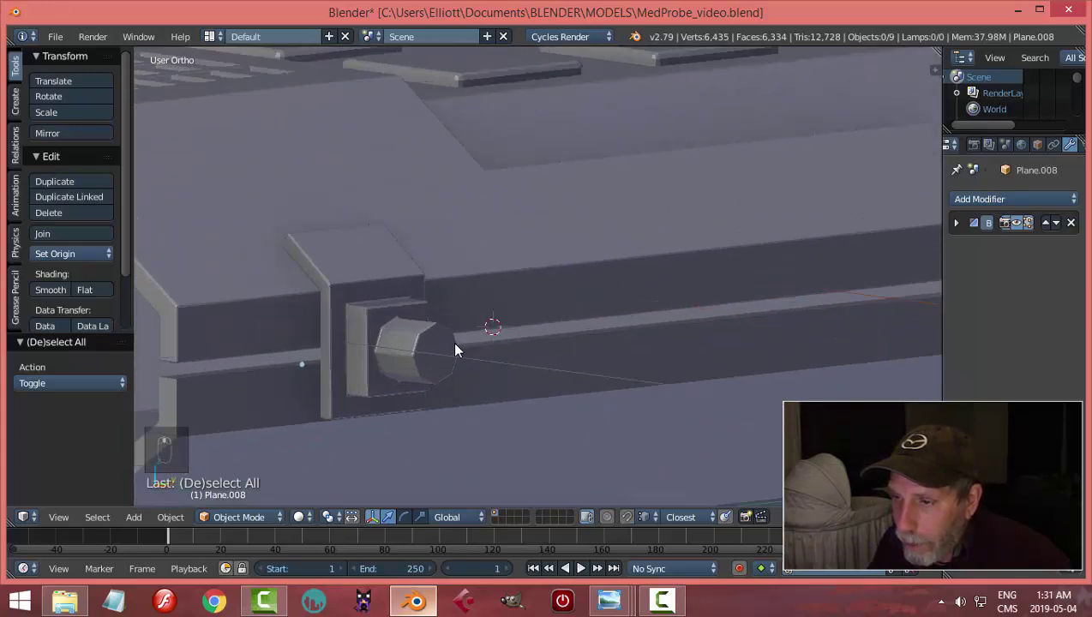
left_click(424, 344)
right_click(424, 343)
key("Tab")
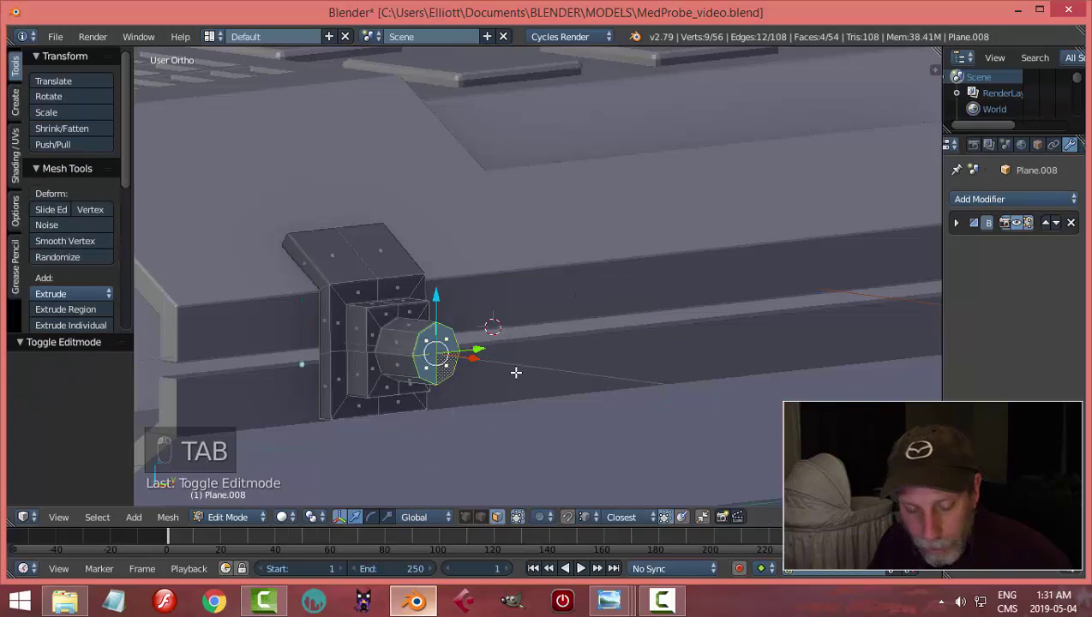
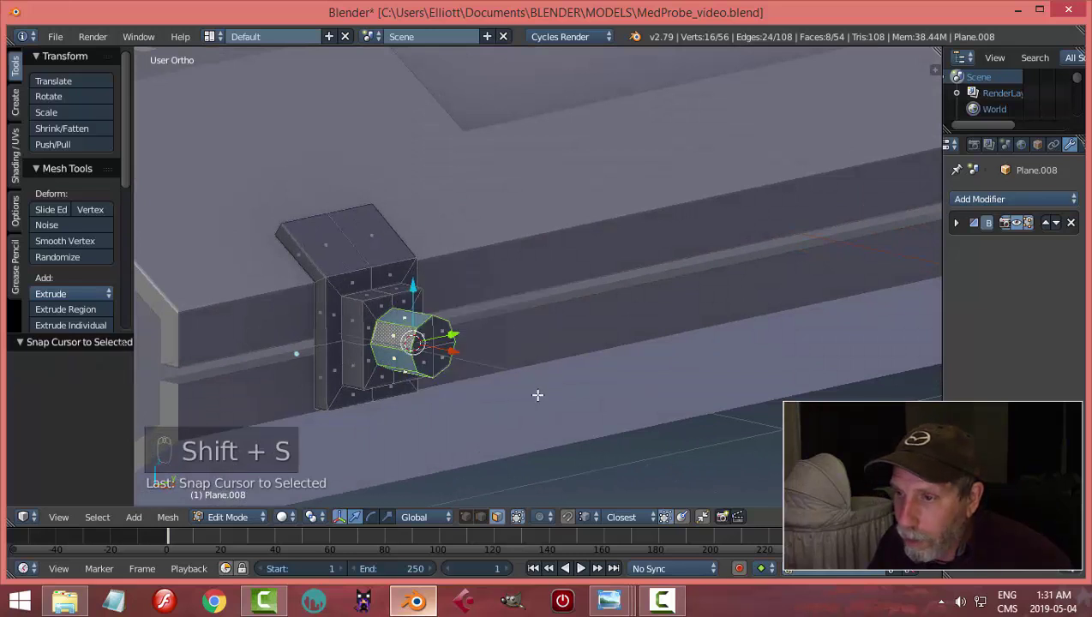
- Snap the cursor to the knob, add a Circle there and rotate it 90° on Y to stand upright
key("a")
key("Tab")
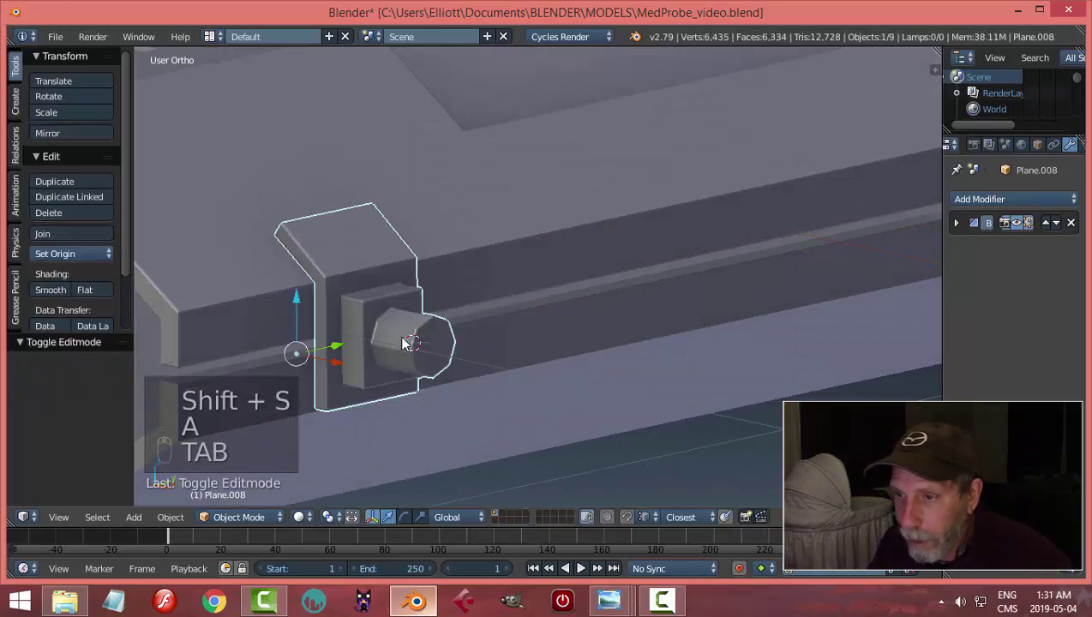
key("shift+a")
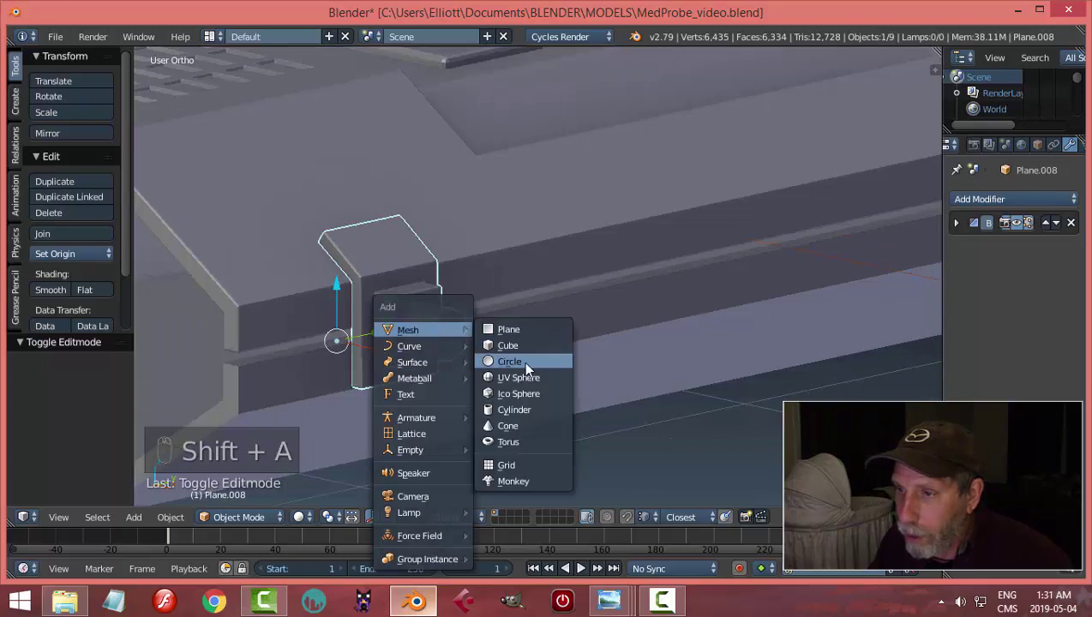
left_click(72, 386)
key("2")
middle_click(501, 323)
left_click_drag(620, 324, 738, 324)
key("Tab")
key("s")
key("r")
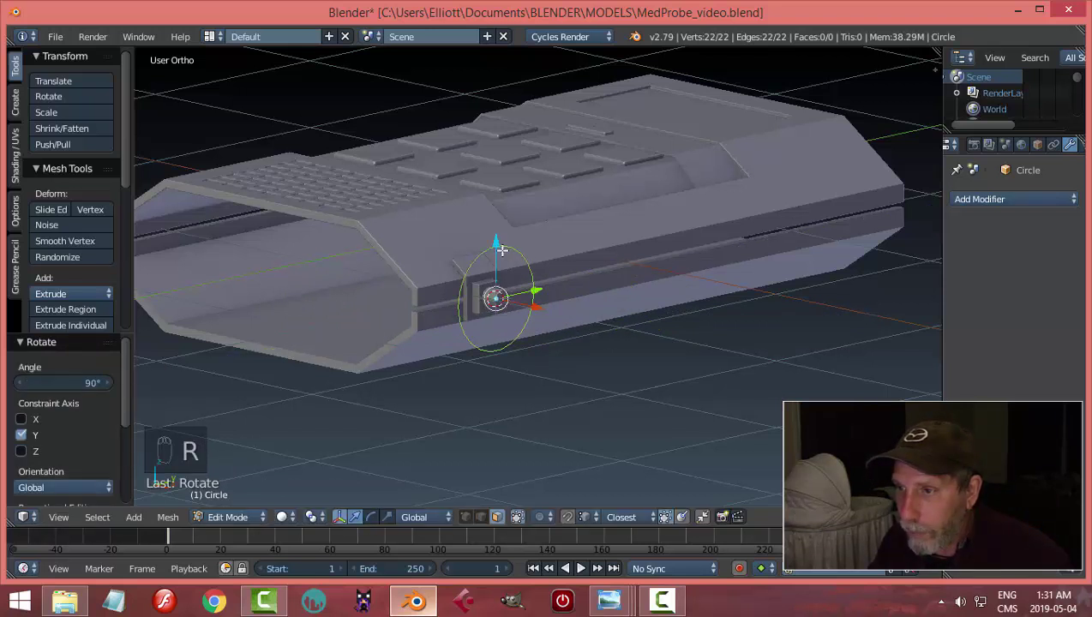
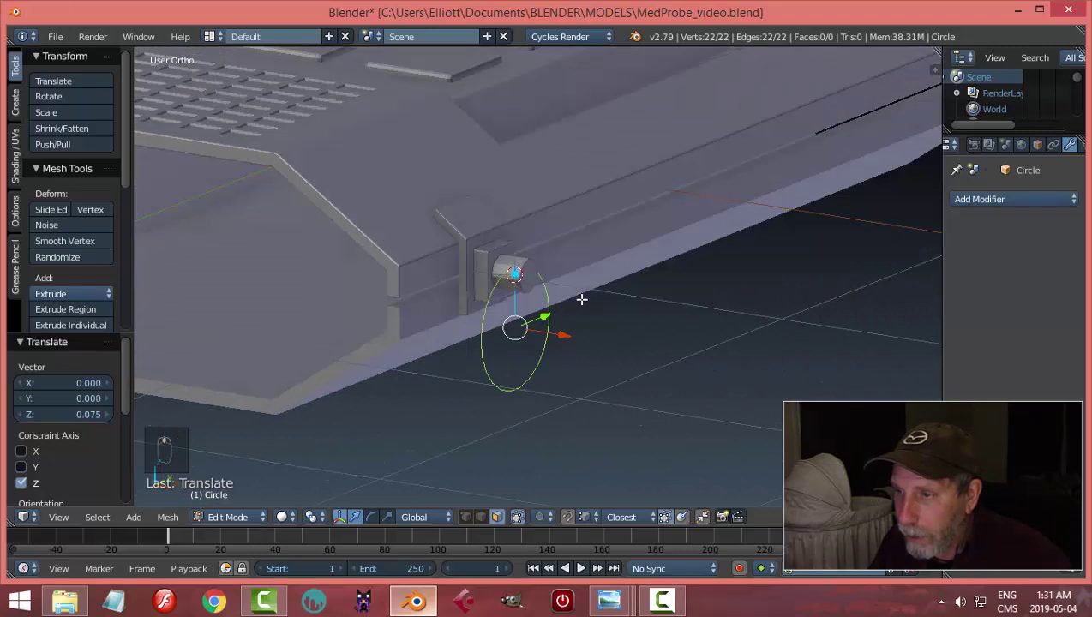
- Extrude and scale the circle's edges into a flat ring, bevel it to 352 vertices and leave edit mode
key("ctrl+Tab")
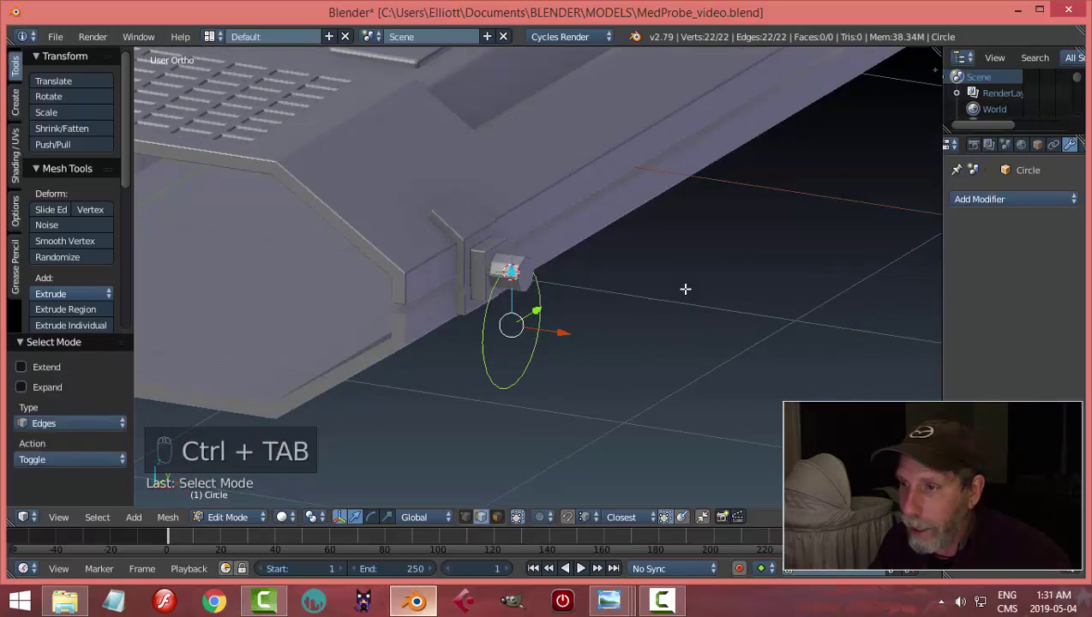
key("e")
key("s")
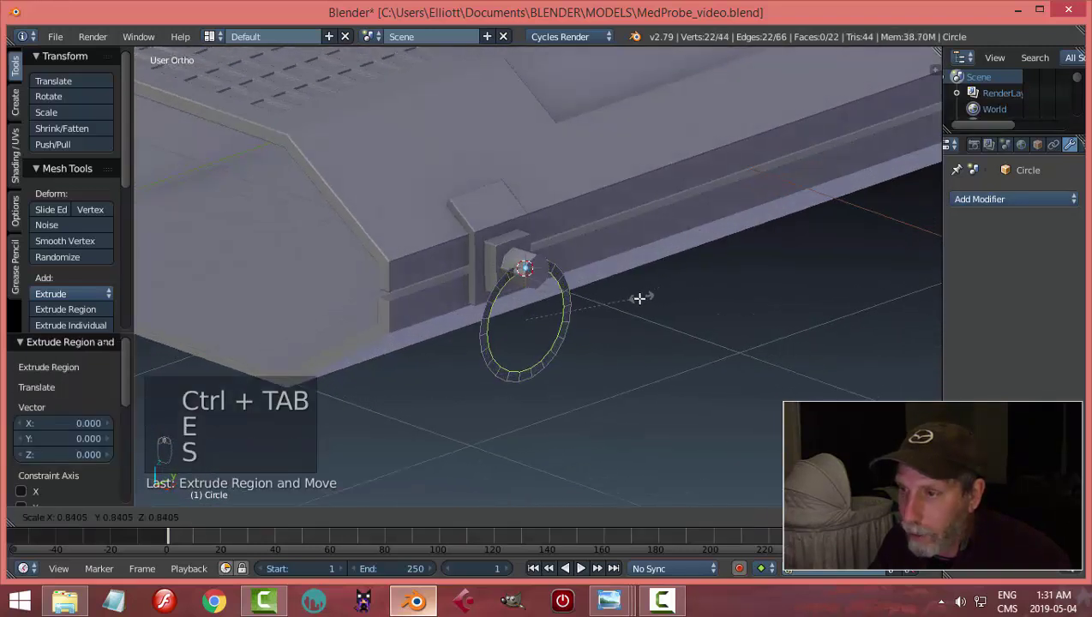
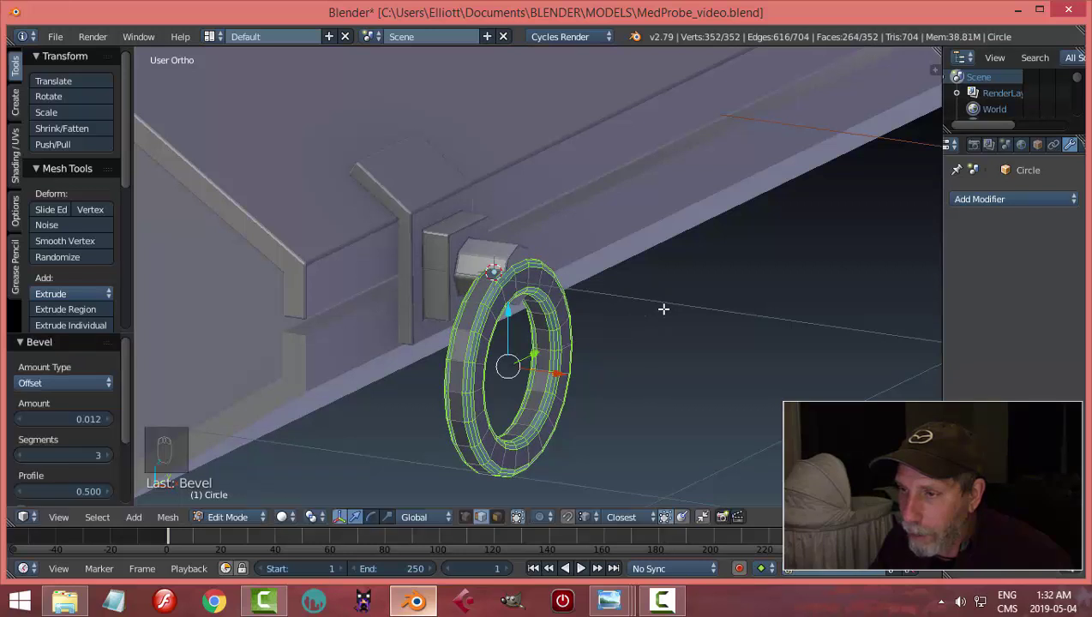
key("a")
key("Tab")
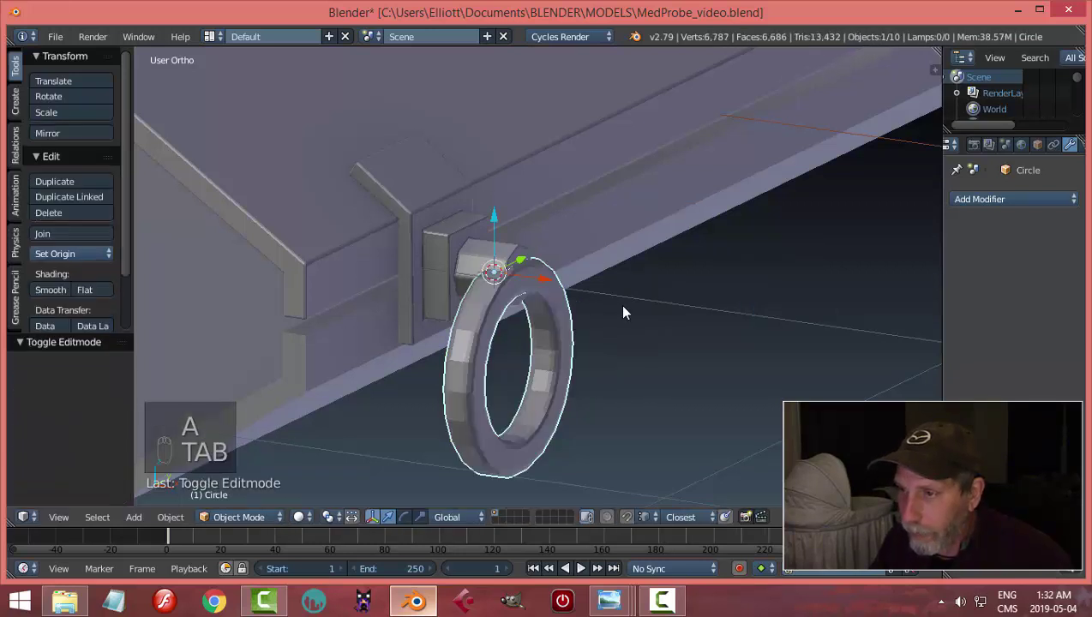
- Give the ring a Catmull-Clark subdivision modifier (1 viewport, 2 render levels), inspect it and save
left_click_drag(550, 283, 974, 212)
left_click_drag(976, 205, 701, 359)
key("a")
left_click_drag(665, 350, 722, 361)
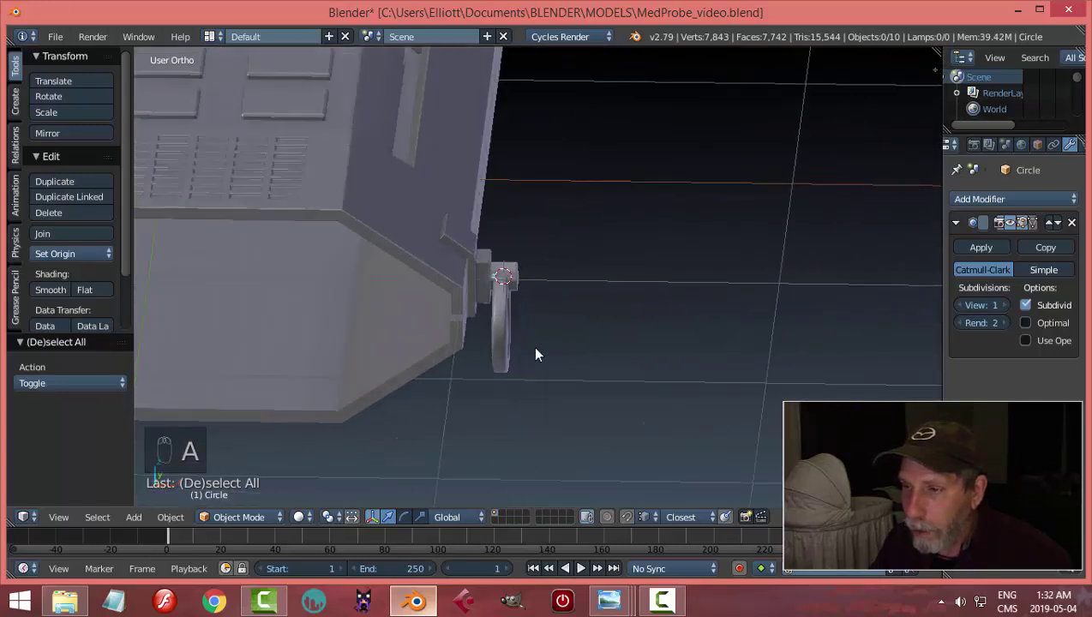
left_click_drag(479, 321, 538, 325)
key("a")
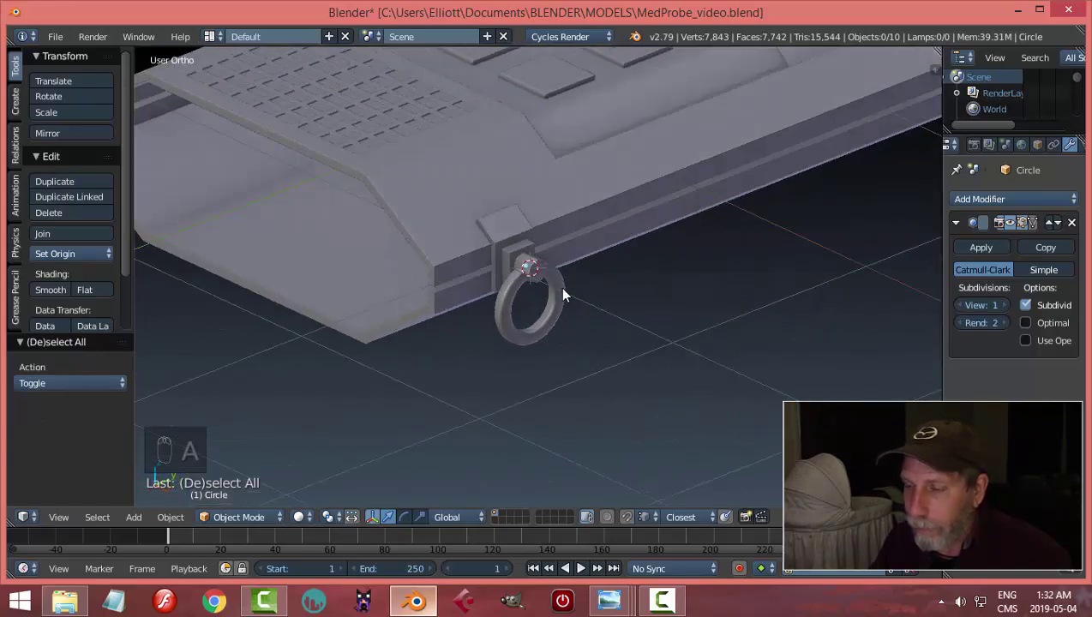
left_click_drag(563, 287, 579, 286)
key("s")
key("a")
left_click_drag(622, 324, 595, 297)
key("ctrl+s")
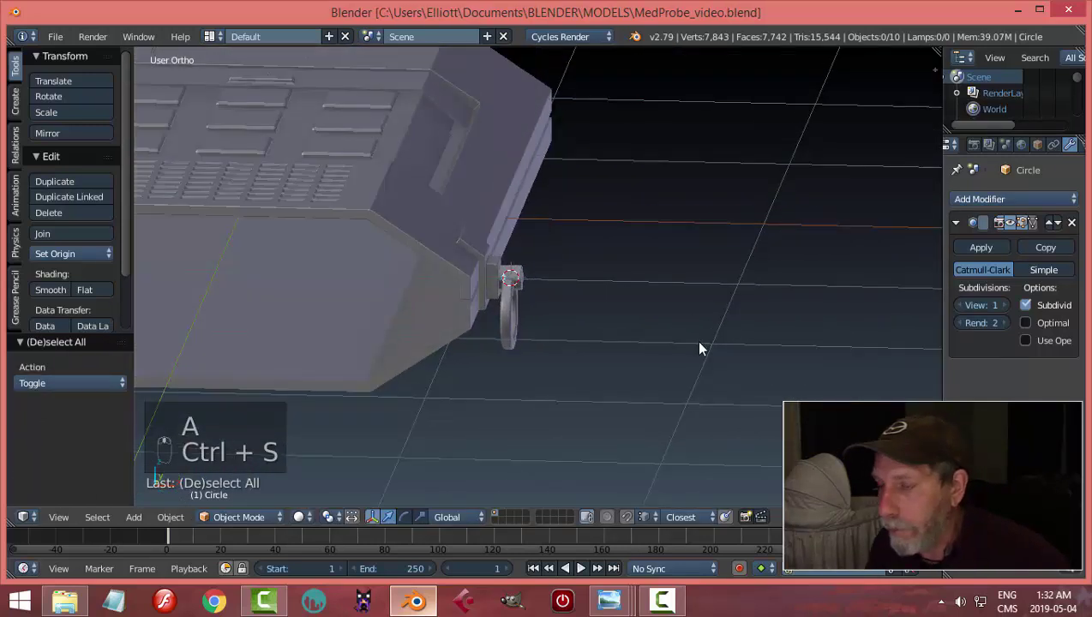
- Unhide all objects and bring the probe's side button panel into view
left_click_drag(616, 373, 716, 288)
left_click_drag(562, 313, 478, 318)
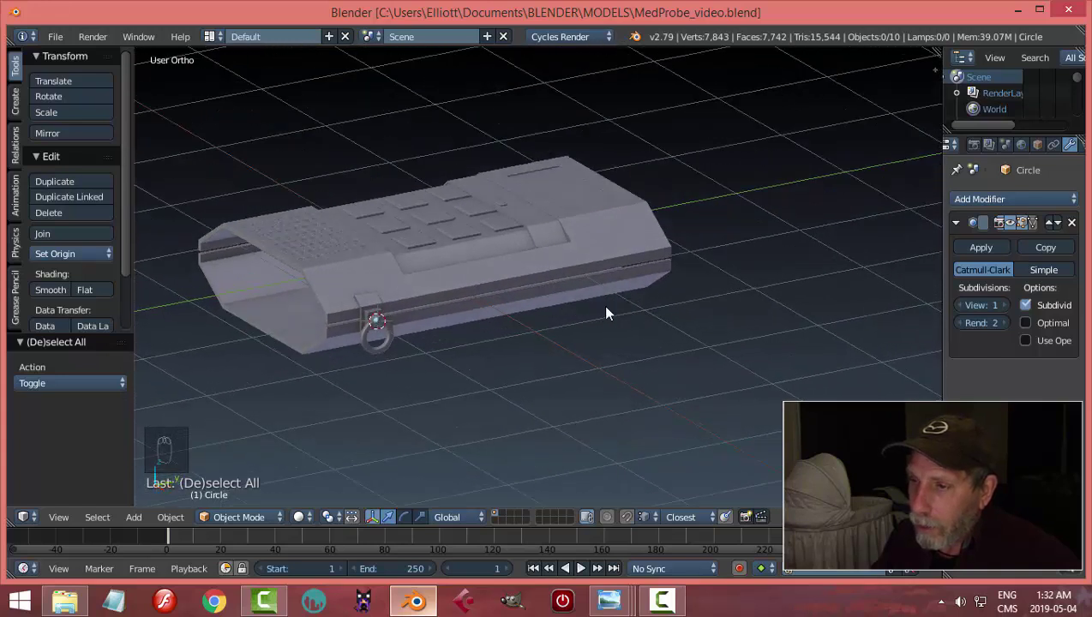
key("alt+h")
key("a")
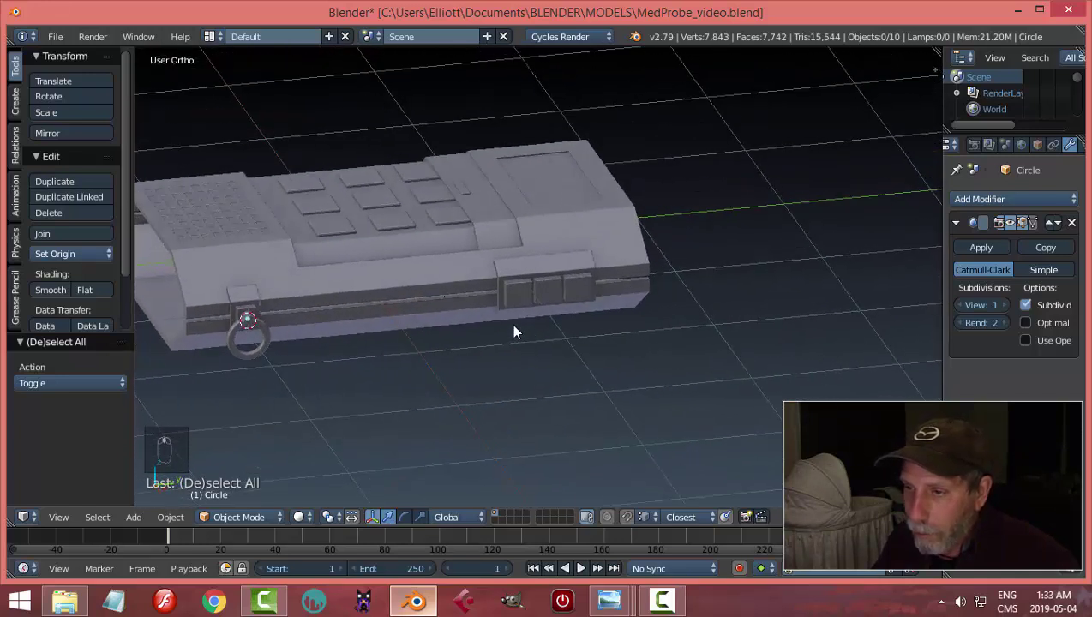
- Select the side panel Plane.007 and set the cursor position from its mesh for the new rivet
left_click(440, 302)
key("Tab")
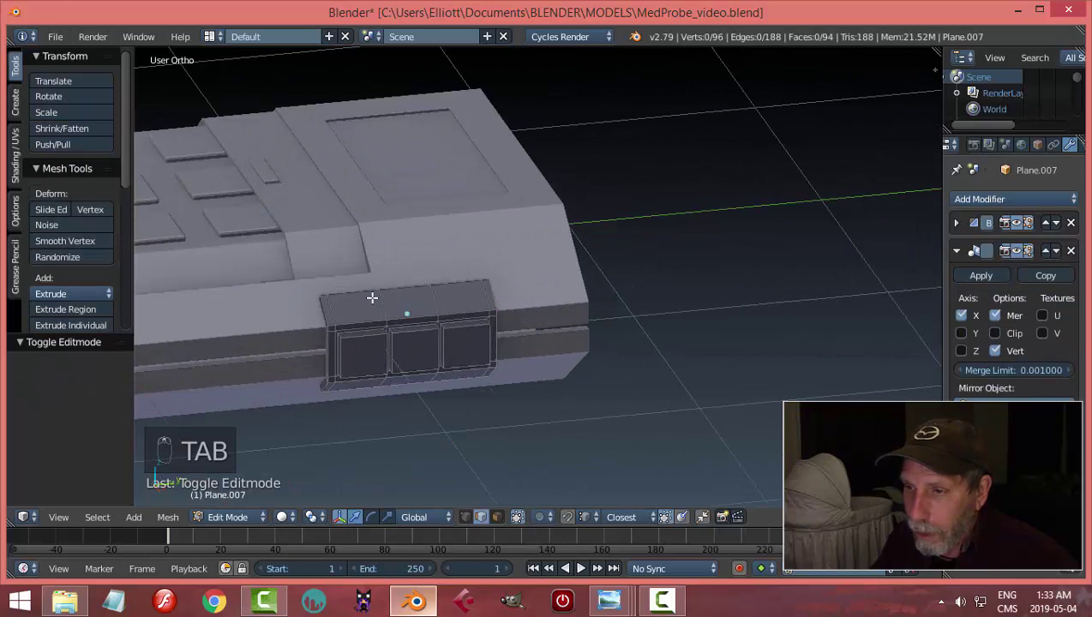
key("ctrl+Tab")
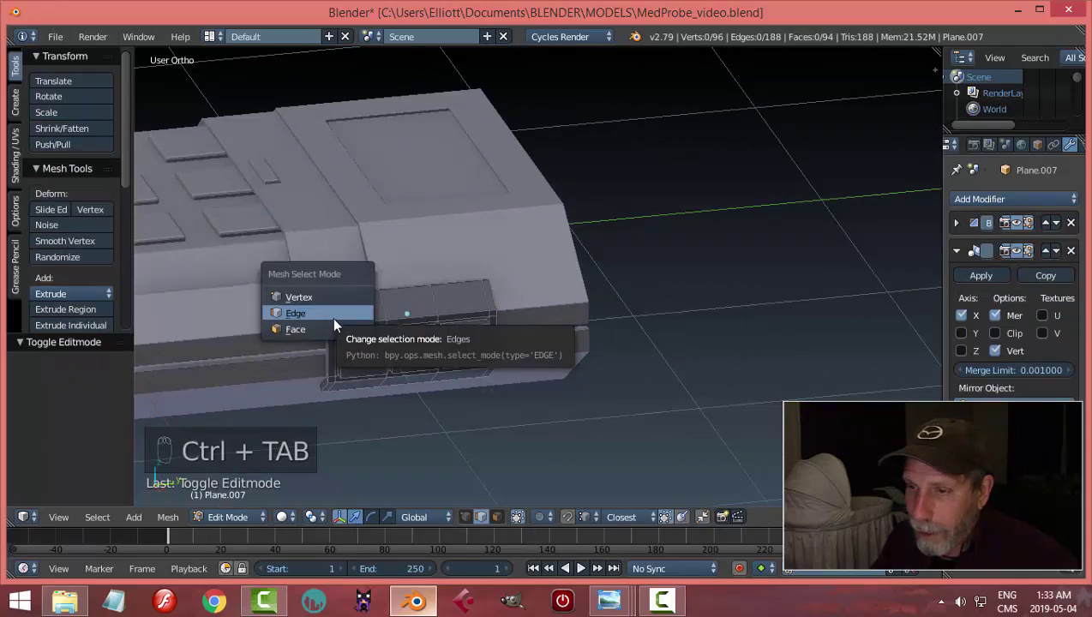
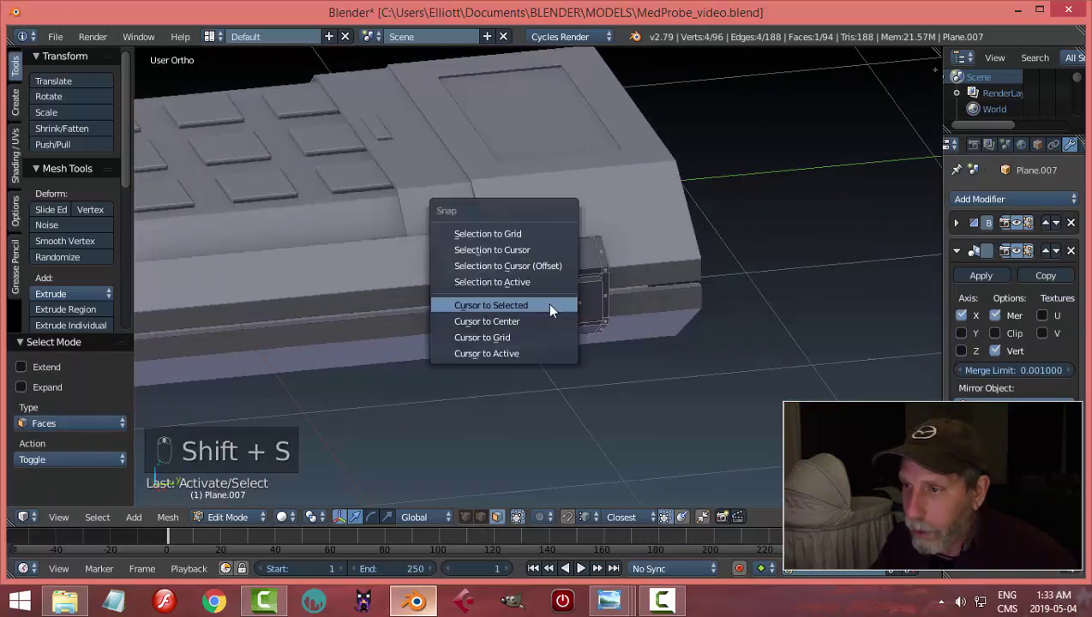
key("a")
key("Tab")
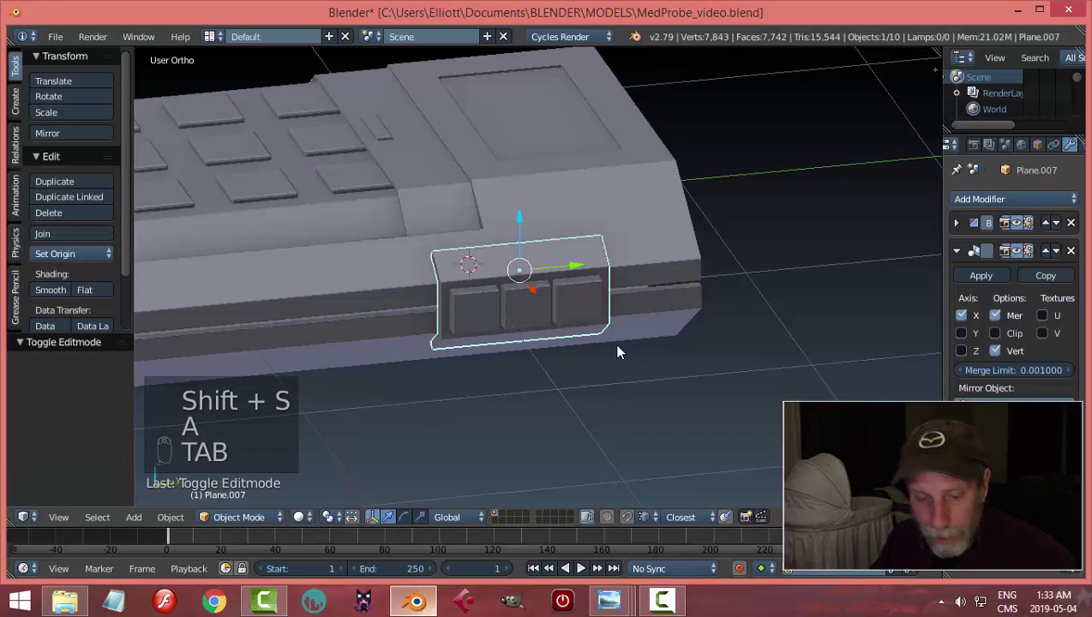
- Add a Circle mesh at the panel and scale it down to 0.05 in edit mode
key("shift+a")
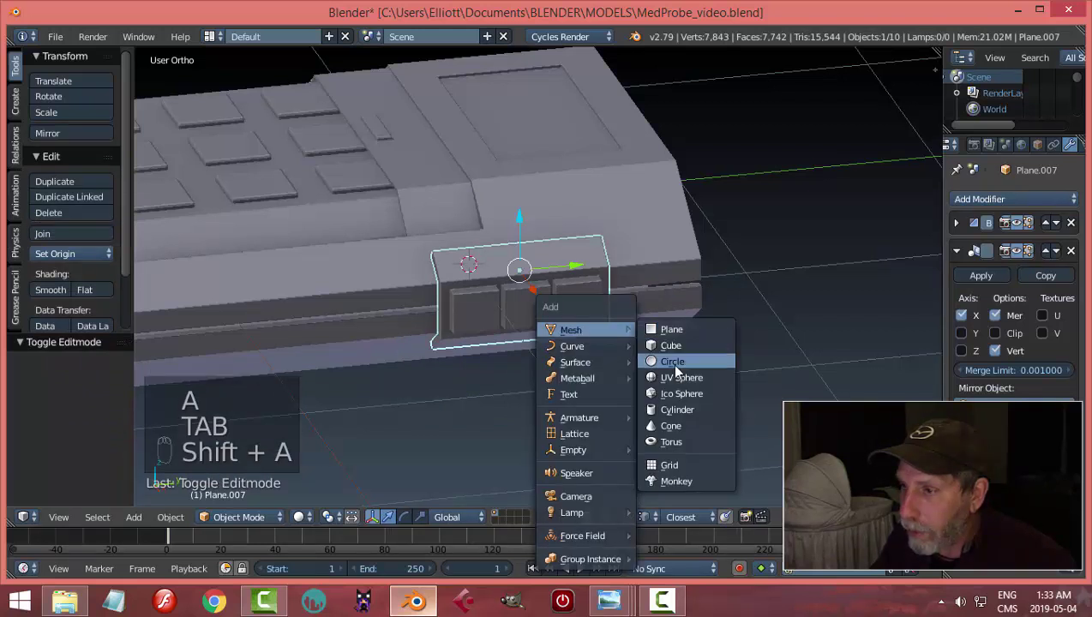
key("Tab")
key("s")
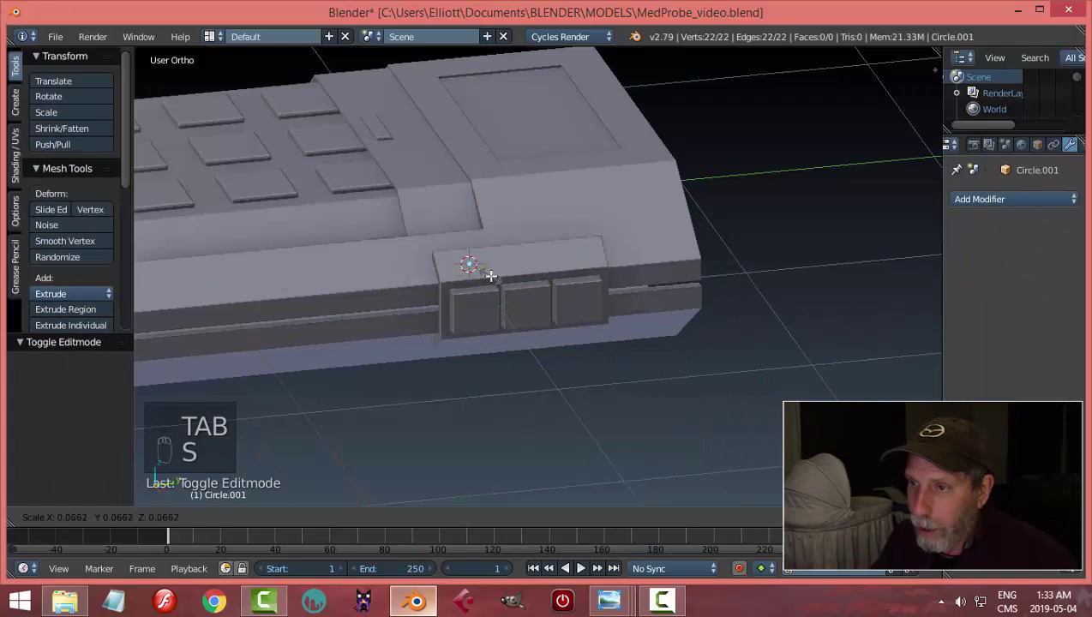
key("KP_3")
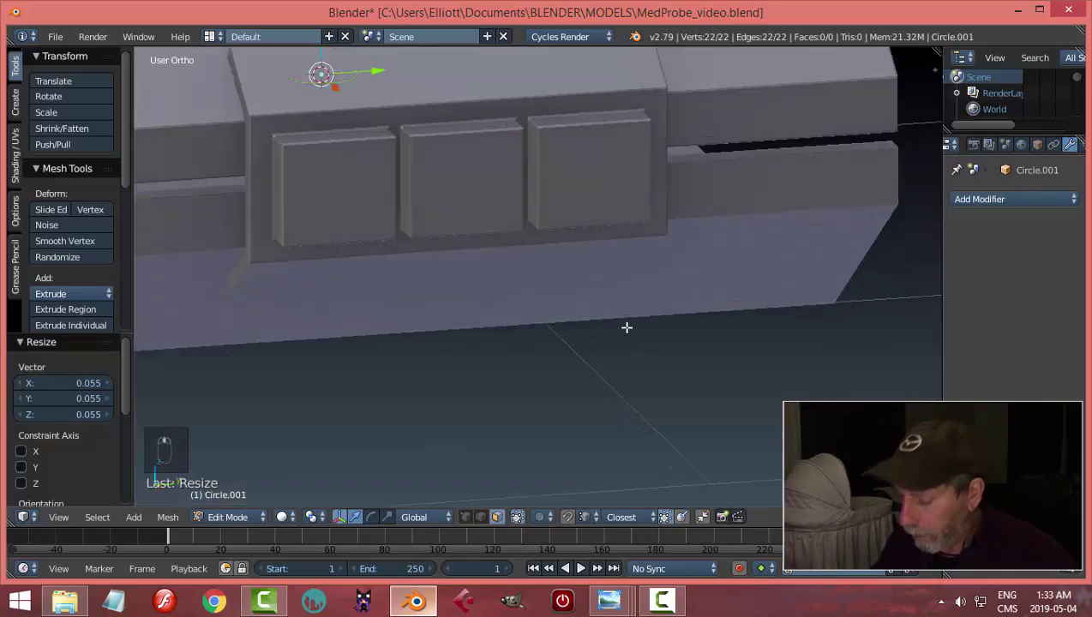
- Scale, extrude and fill Circle.001 into a small solid 110-vertex disc and set its origin to geometry
key("KP_Decimal")
key("ctrl+Tab")
key("KP_Decimal")
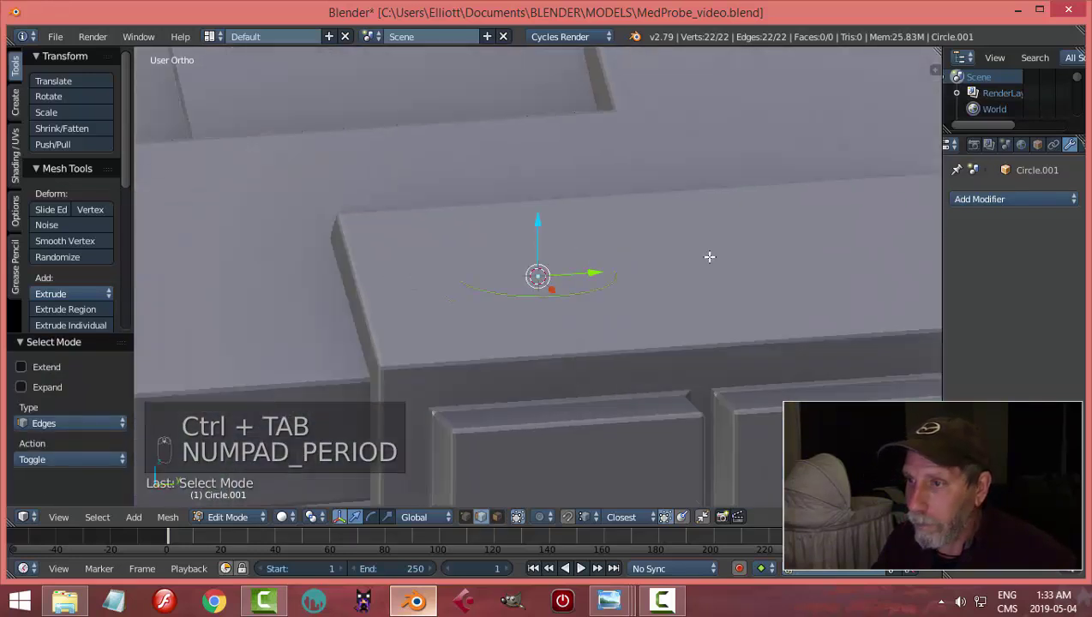
key("s")
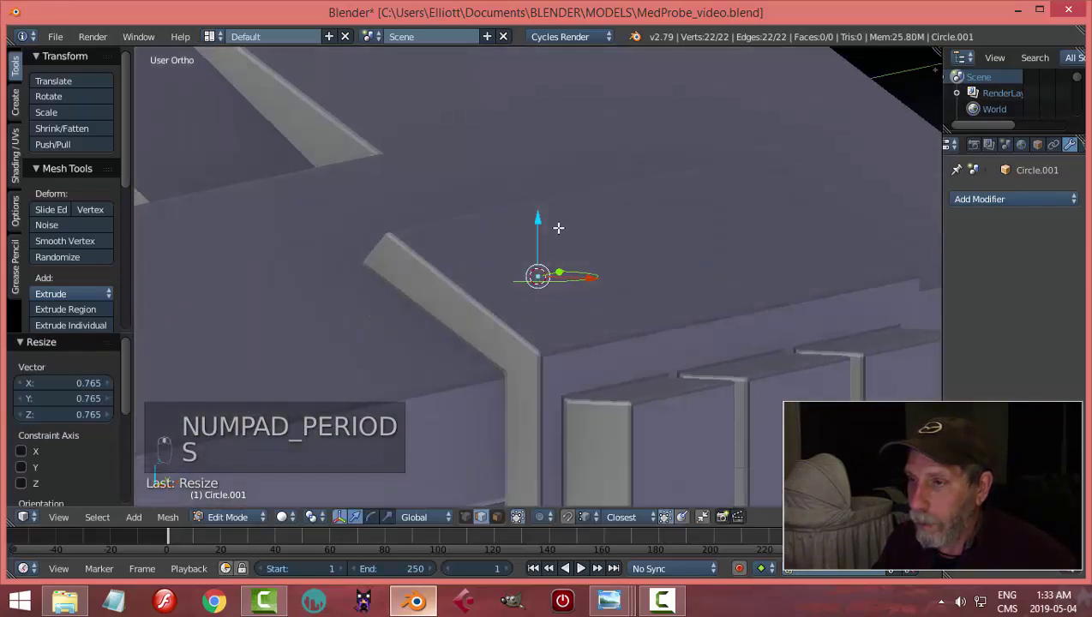
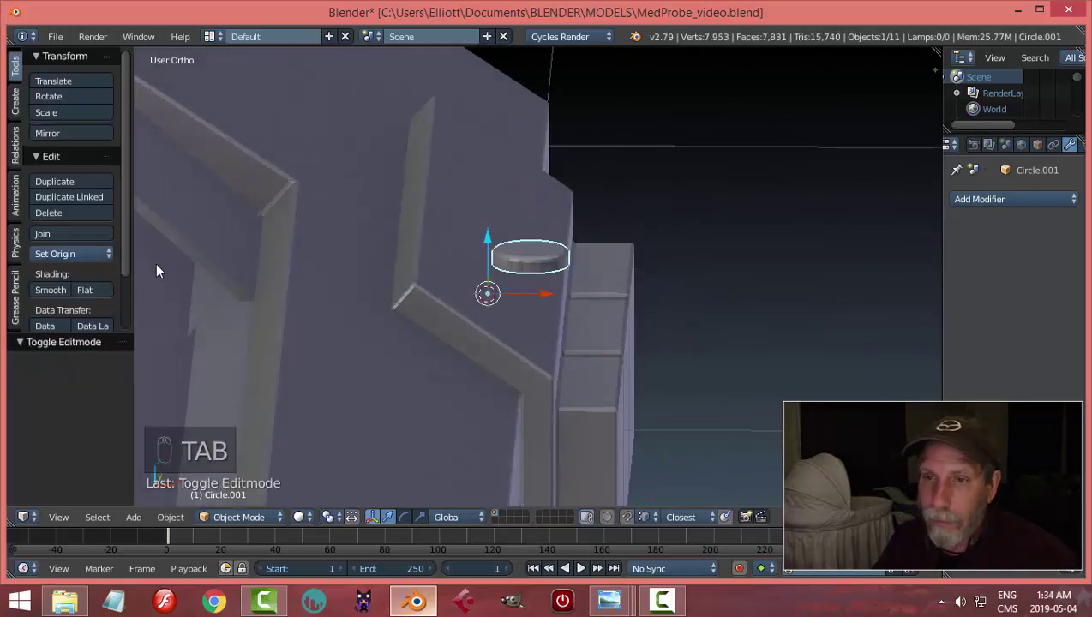
left_click_drag(84, 259, 604, 338)
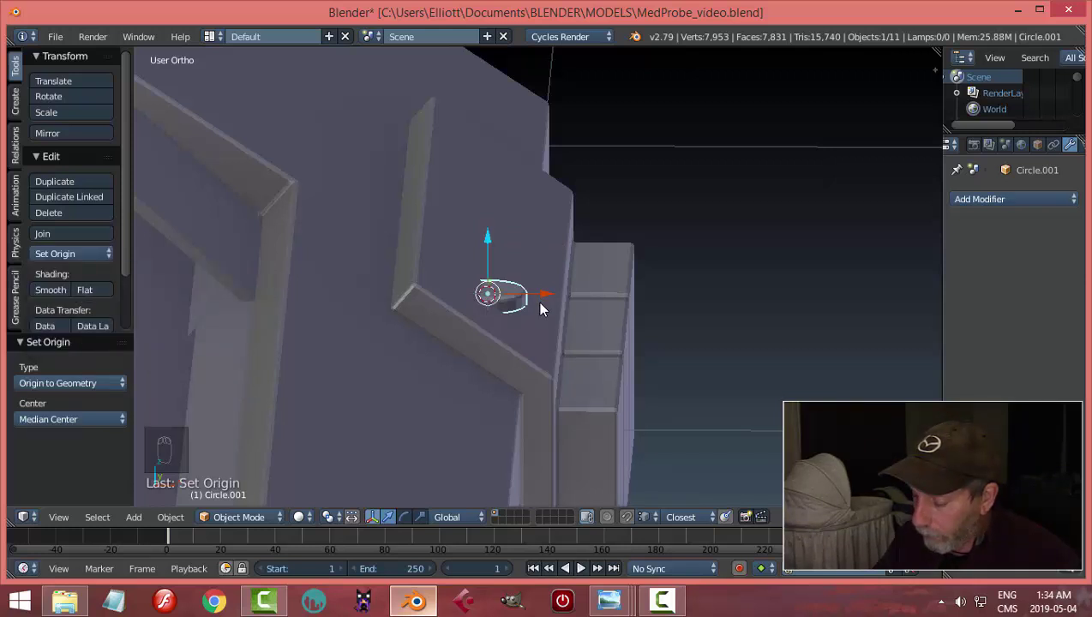
- In front view, rotate the rivet on Y to match the panel slope, move it onto the surface and shrink it slightly
key("KP_1")
middle_click(506, 277)
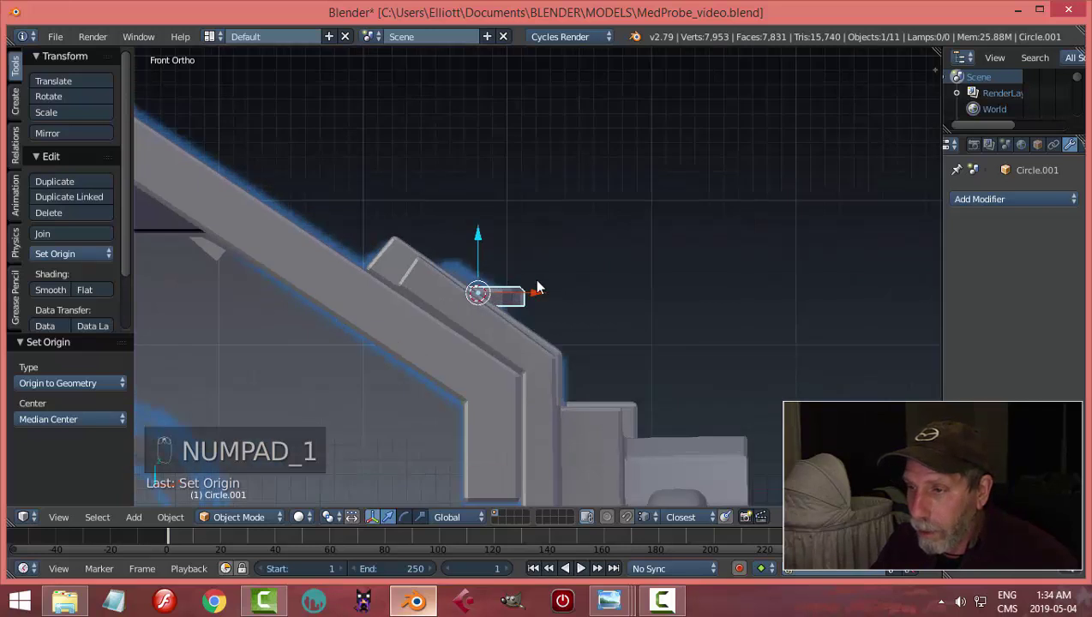
key("r")
middle_click(554, 249)
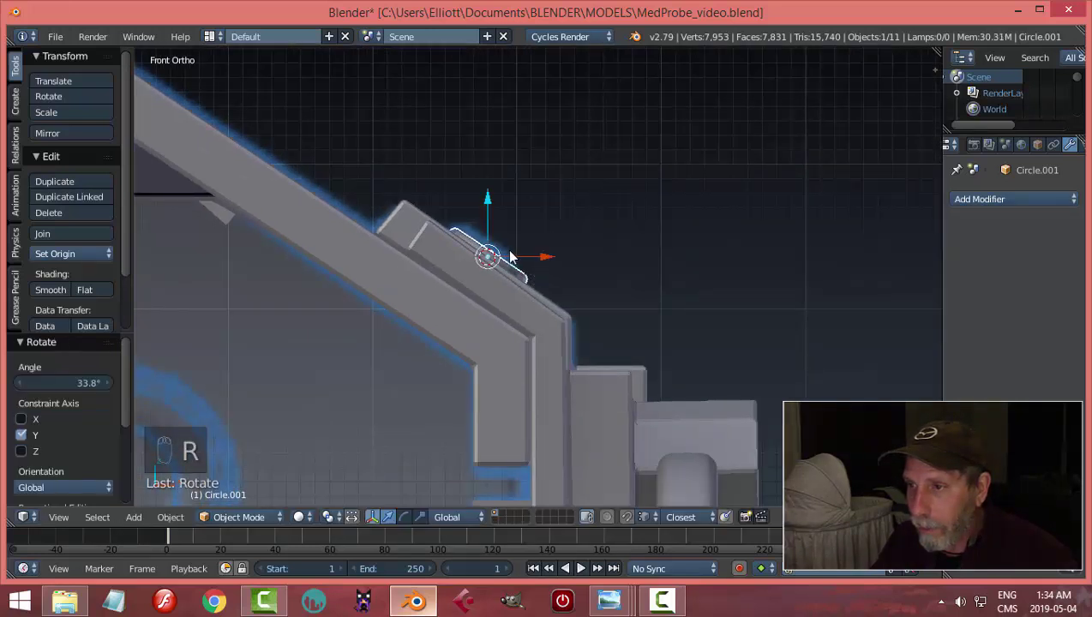
key("g")
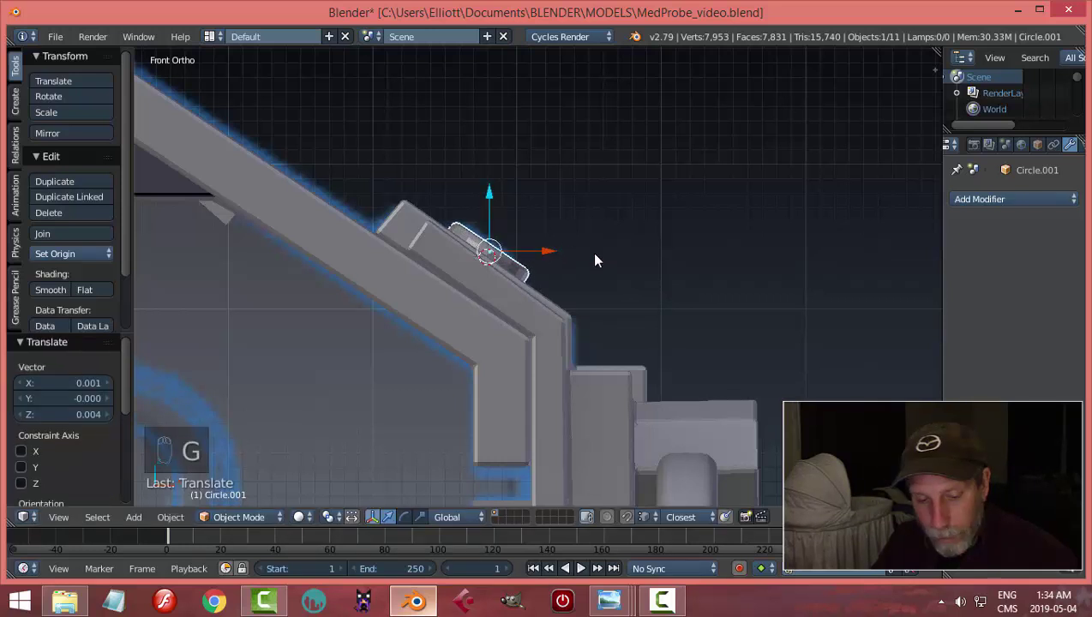
key("s")
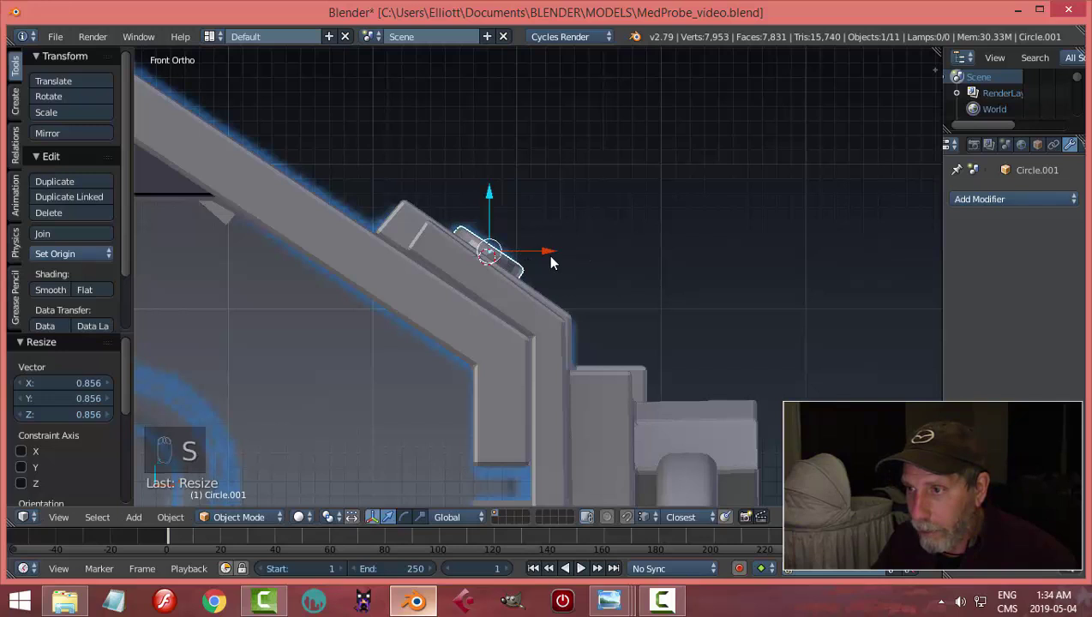
key("g")
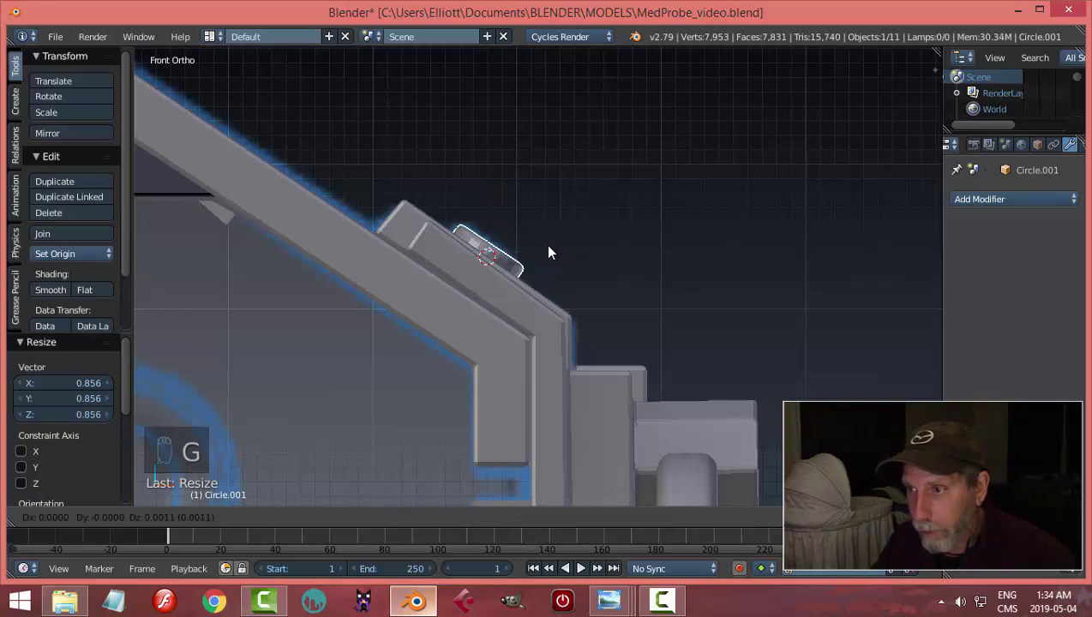
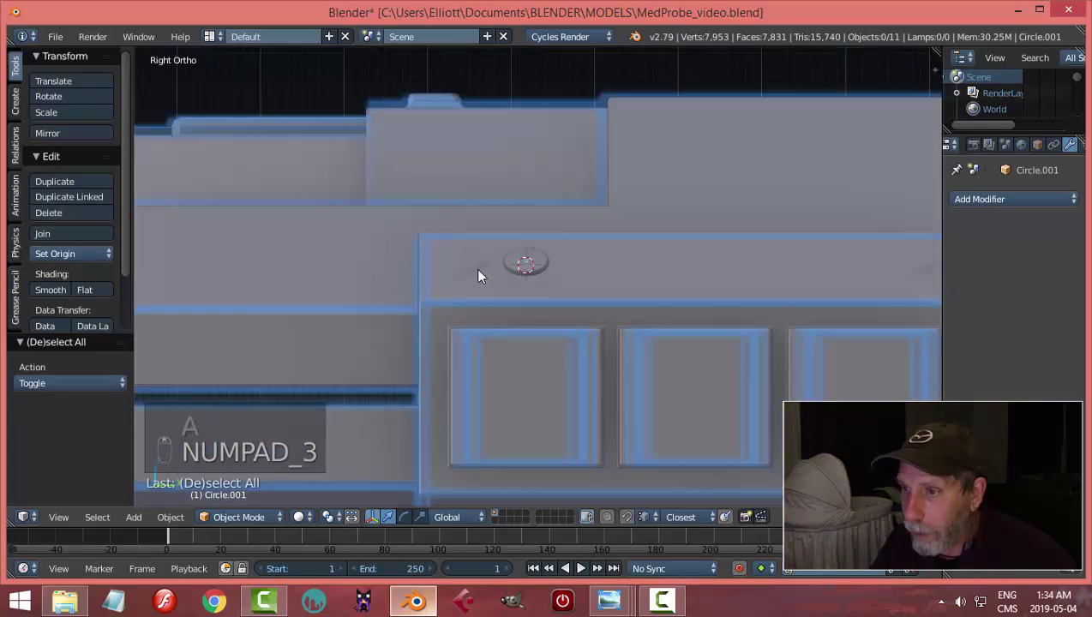
- Duplicate the rivet as Circle.002 and slide the copy along Y to the panel's other end
left_click_drag(518, 260, 457, 282)
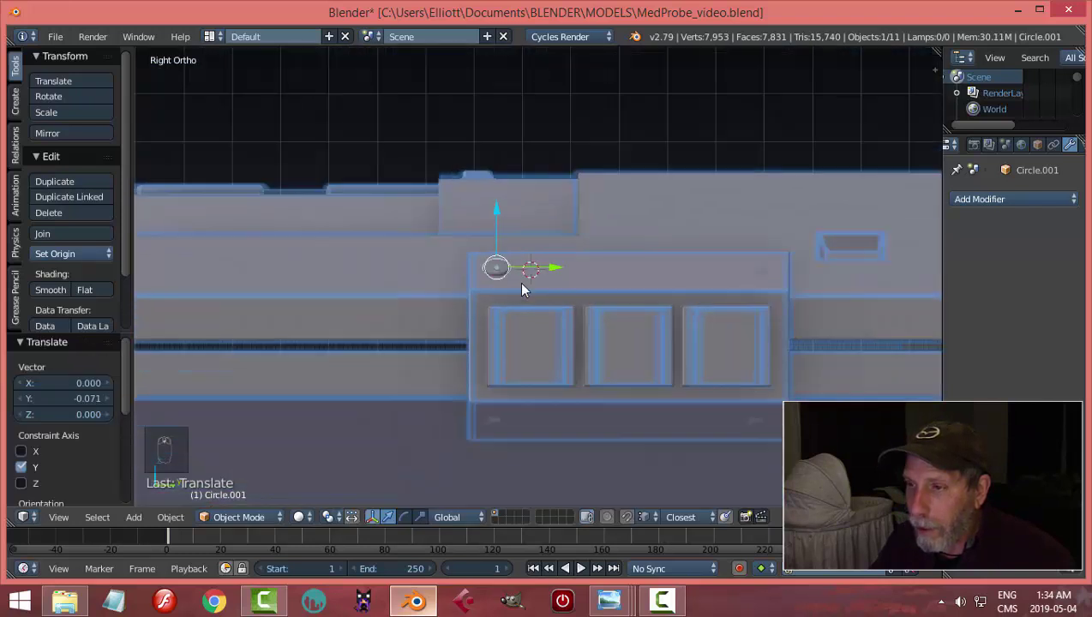
middle_click(462, 297)
key("shift+d")
middle_click(462, 296)
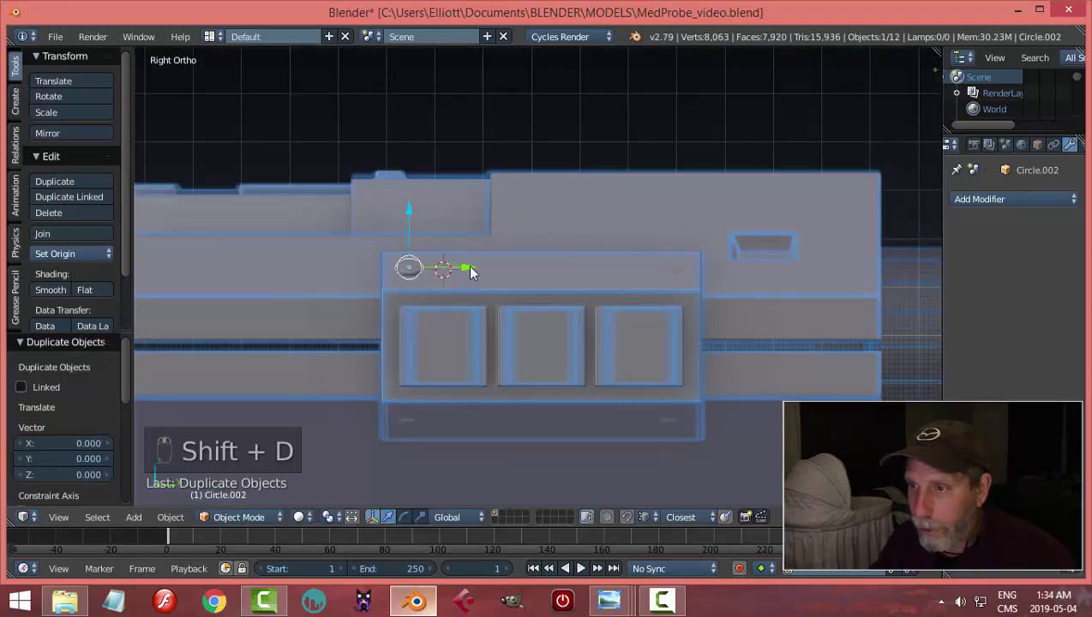
left_click_drag(524, 274, 736, 306)
key("a")
middle_click(598, 300)
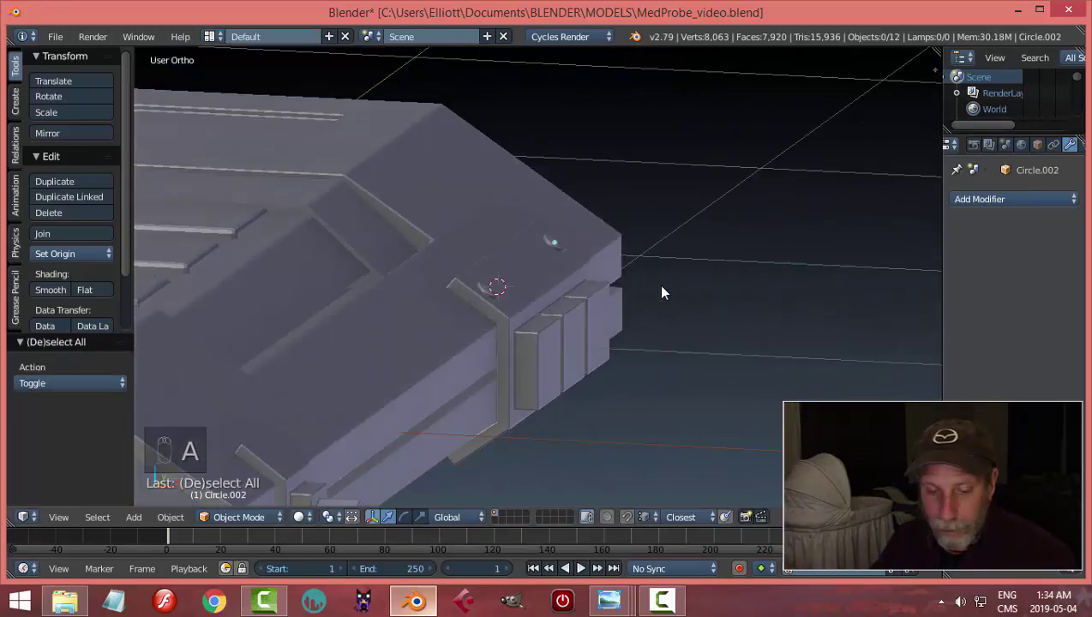
key("ctrl+s")
- Snap the 3D cursor to Plane.007's centre and join the two rivets into one object
left_click(572, 289)
key("shift+s")
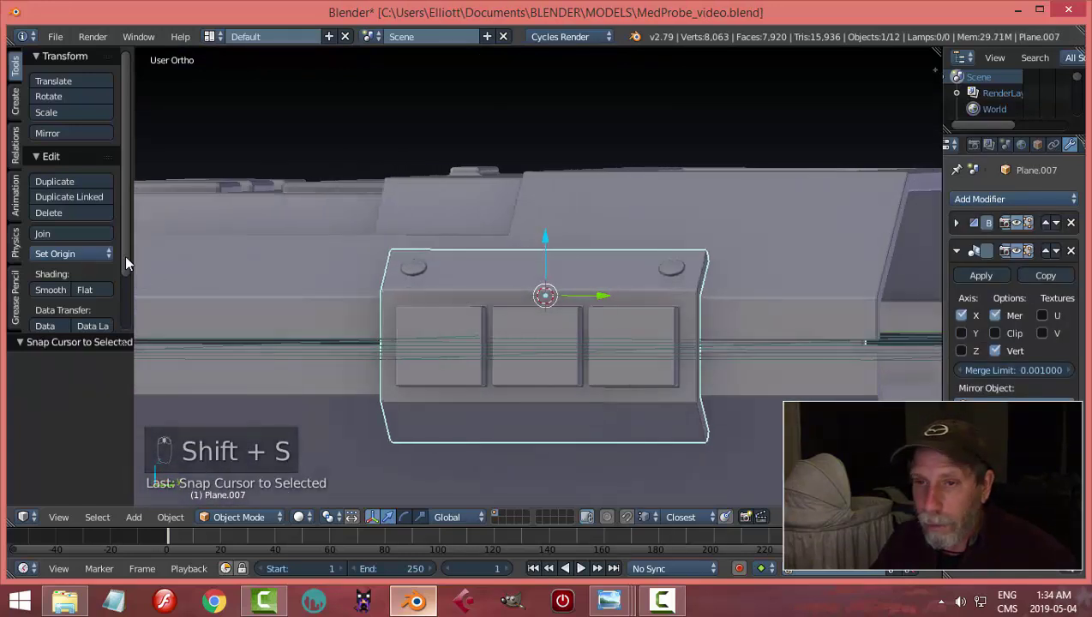
left_click_drag(91, 261, 551, 367)
key("shift+s")
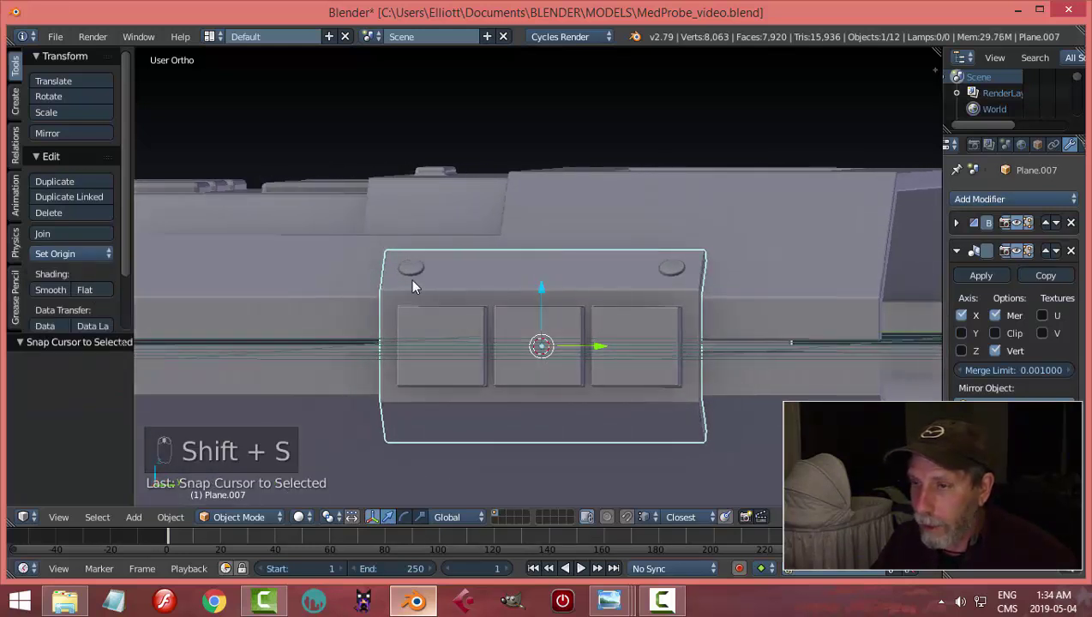
left_click_drag(414, 271, 1033, 259)
left_click_drag(1033, 260, 772, 280)
key("ctrl+j")
- Mirror the rivets on Z about Plane.007 to the panel's bottom edge, apply the modifier and save
left_click_drag(89, 253, 994, 192)
left_click_drag(987, 203, 820, 337)
left_click_drag(704, 335, 821, 337)
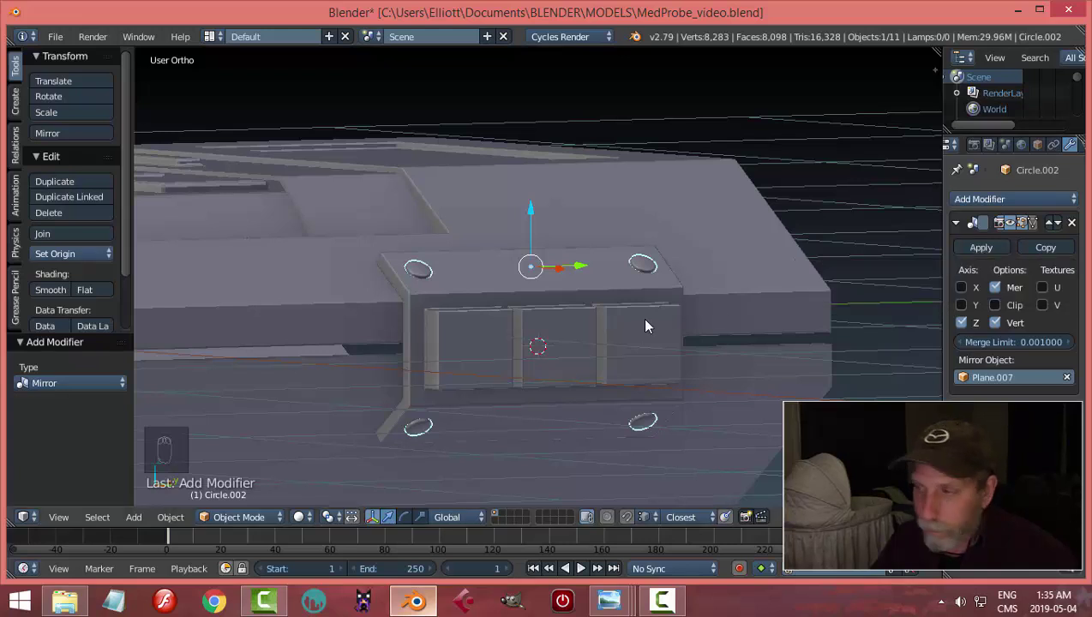
left_click(974, 257)
key("a")
left_click(767, 354)
middle_click(613, 359)
middle_click(613, 358)
key("ctrl+s")
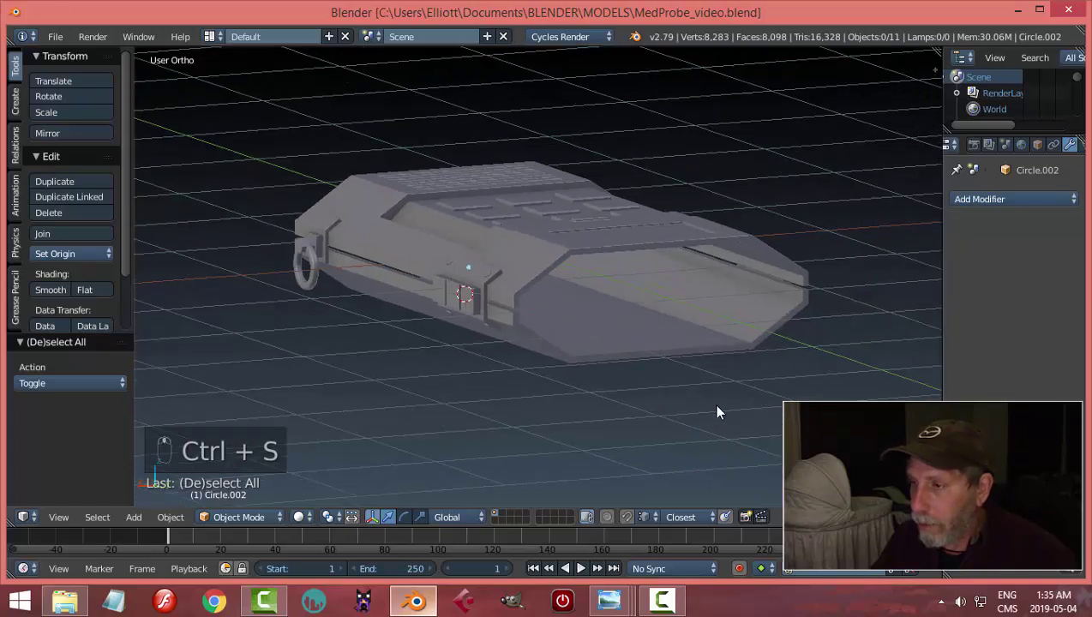
- Mirror Circle.002 on X about the probe body Plane.001 onto the opposite side panel and apply it
left_click_drag(610, 335, 761, 376)
key("shift+s")
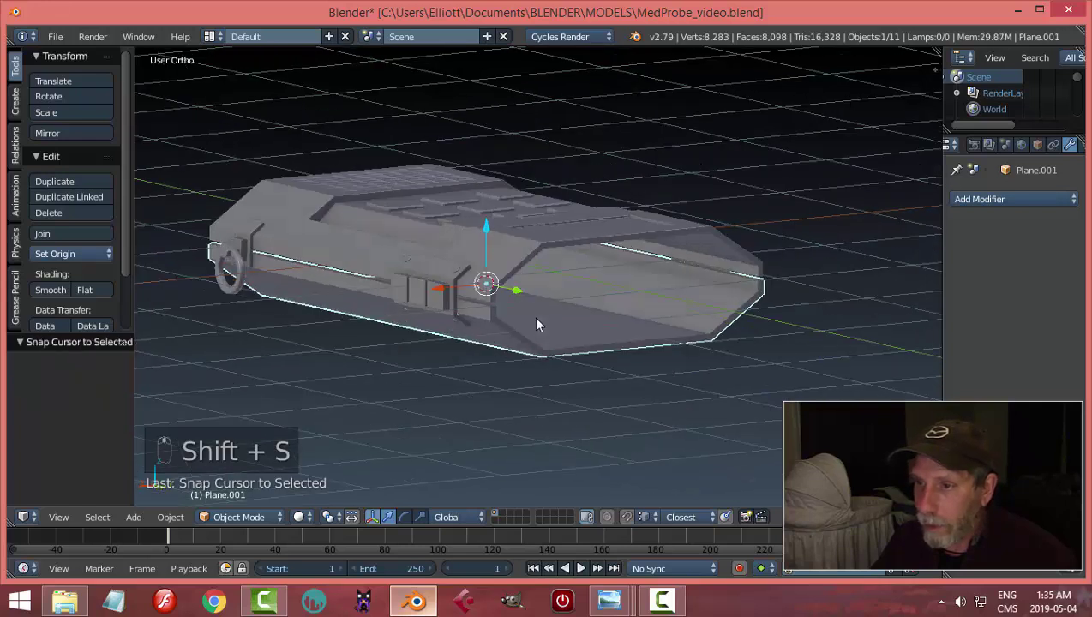
left_click_drag(426, 270, 767, 383)
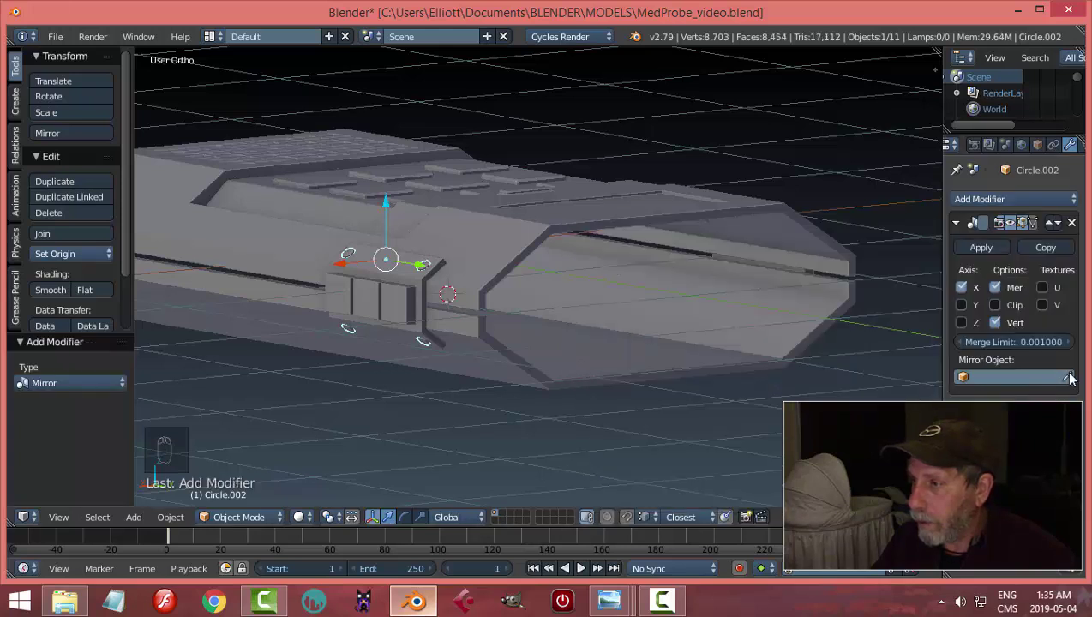
left_click_drag(1075, 379, 566, 348)
middle_click(759, 358)
key("a")
left_click_drag(633, 344, 595, 346)
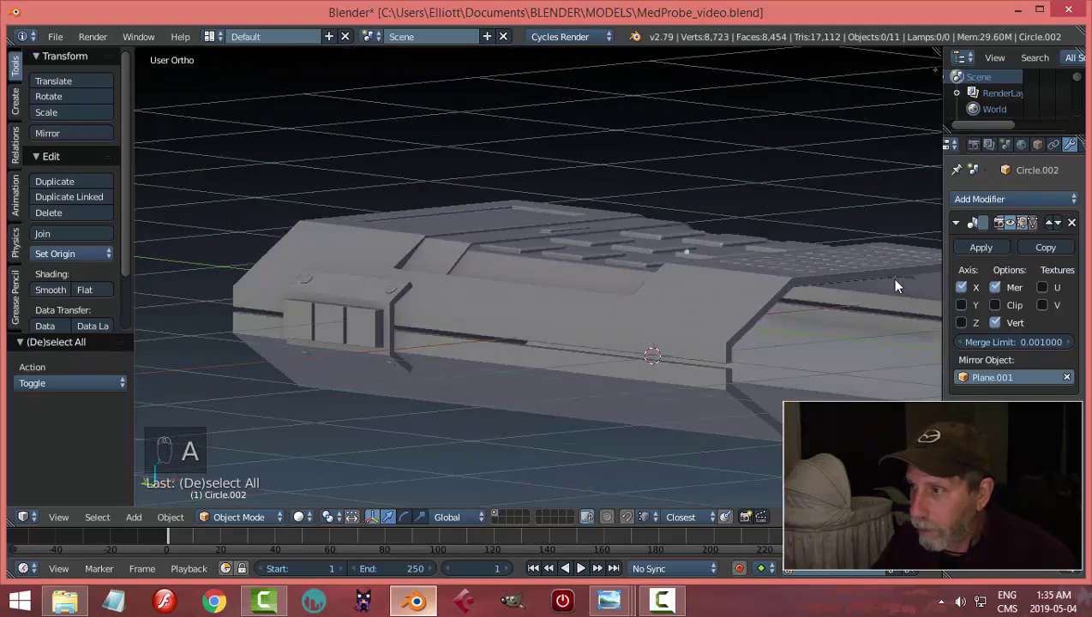
left_click(975, 251)
left_click_drag(665, 363, 491, 359)
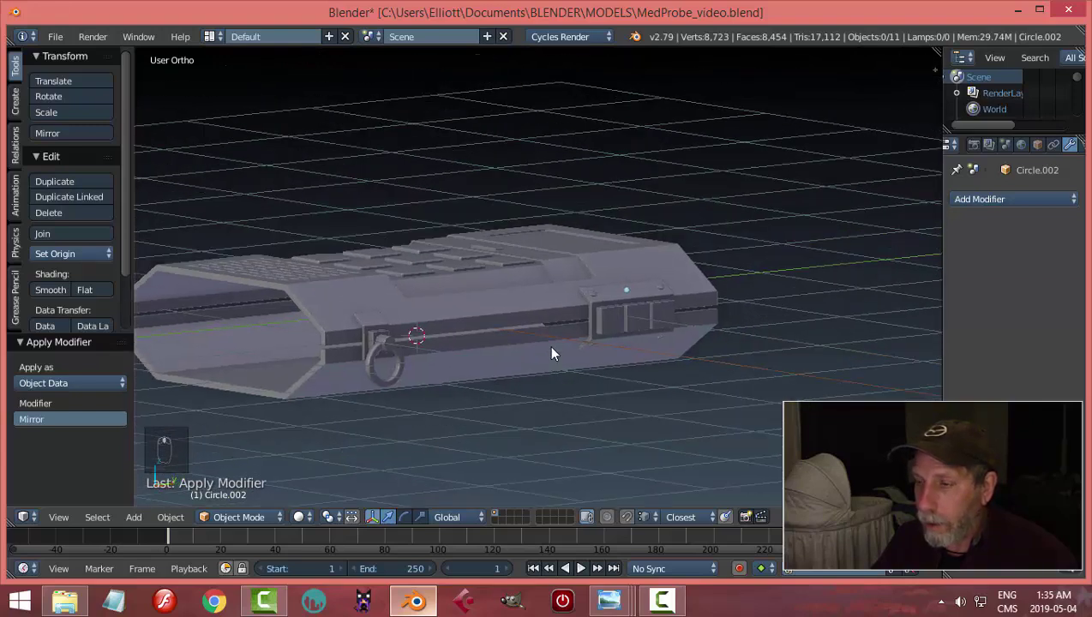